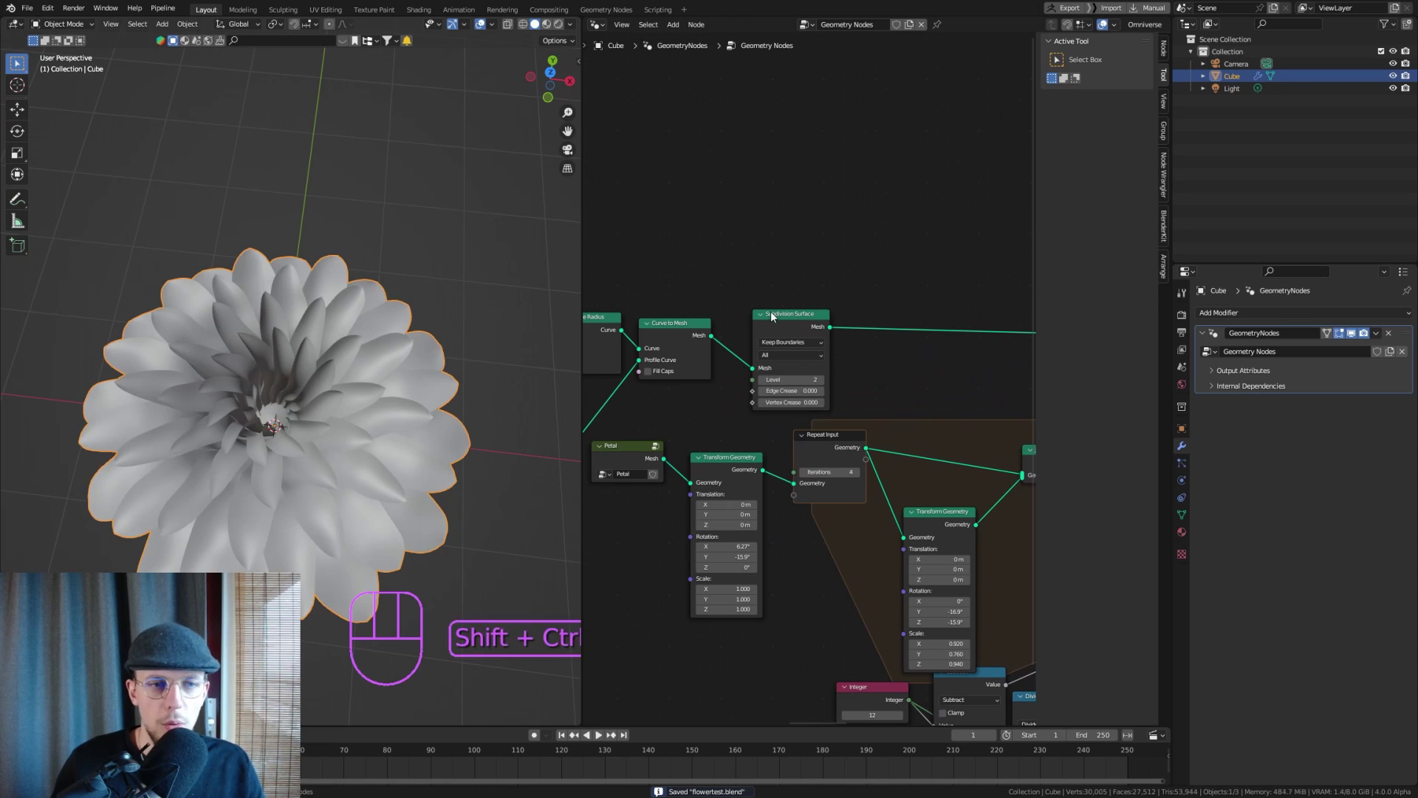
# Preview the subdivided centre dome alone via a viewer link and frame the node tree
pyautogui.moveTo(302, 427); pyautogui.dragTo(311, 376)
pyautogui.moveTo(280, 454); pyautogui.dragTo(301, 398)
pyautogui.moveTo(302, 363); pyautogui.dragTo(302, 385)
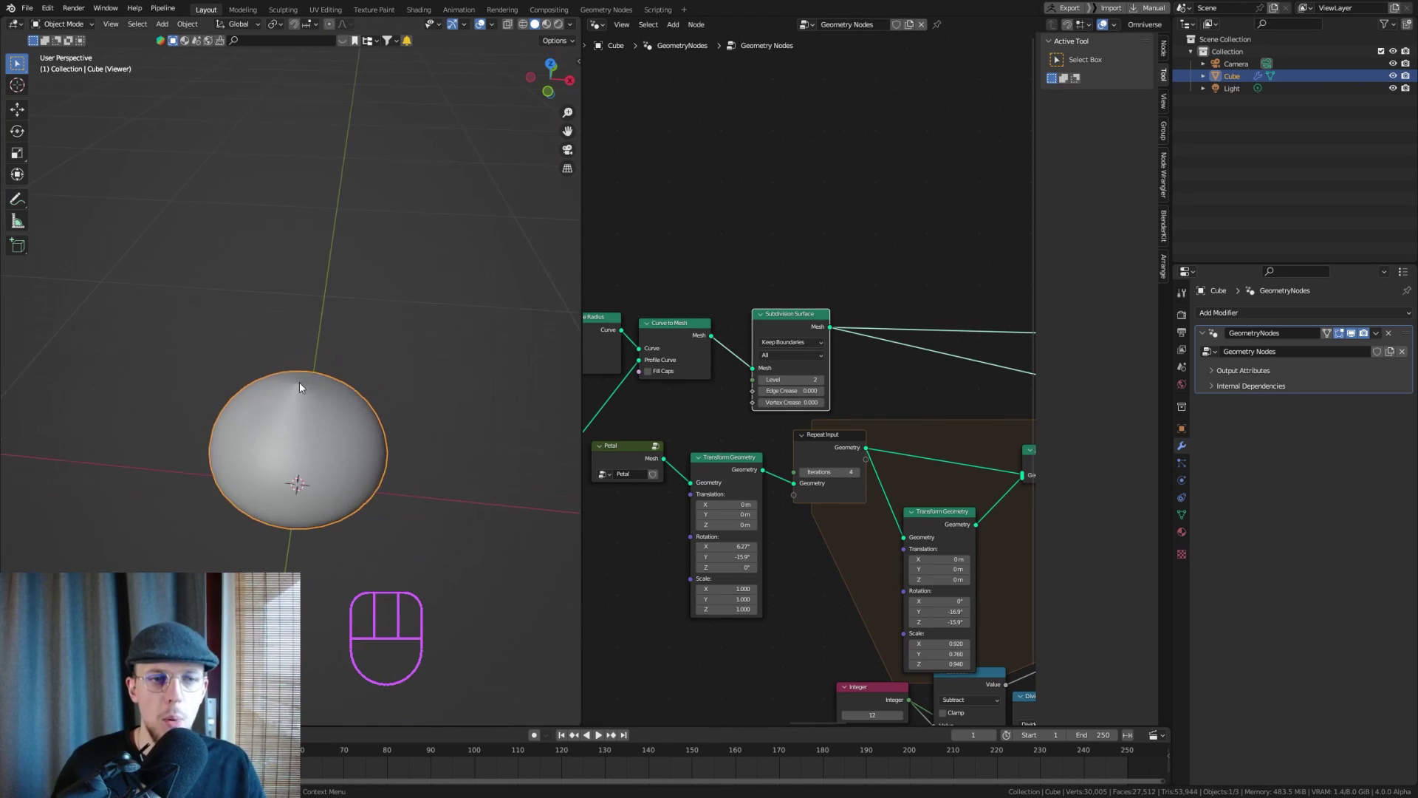
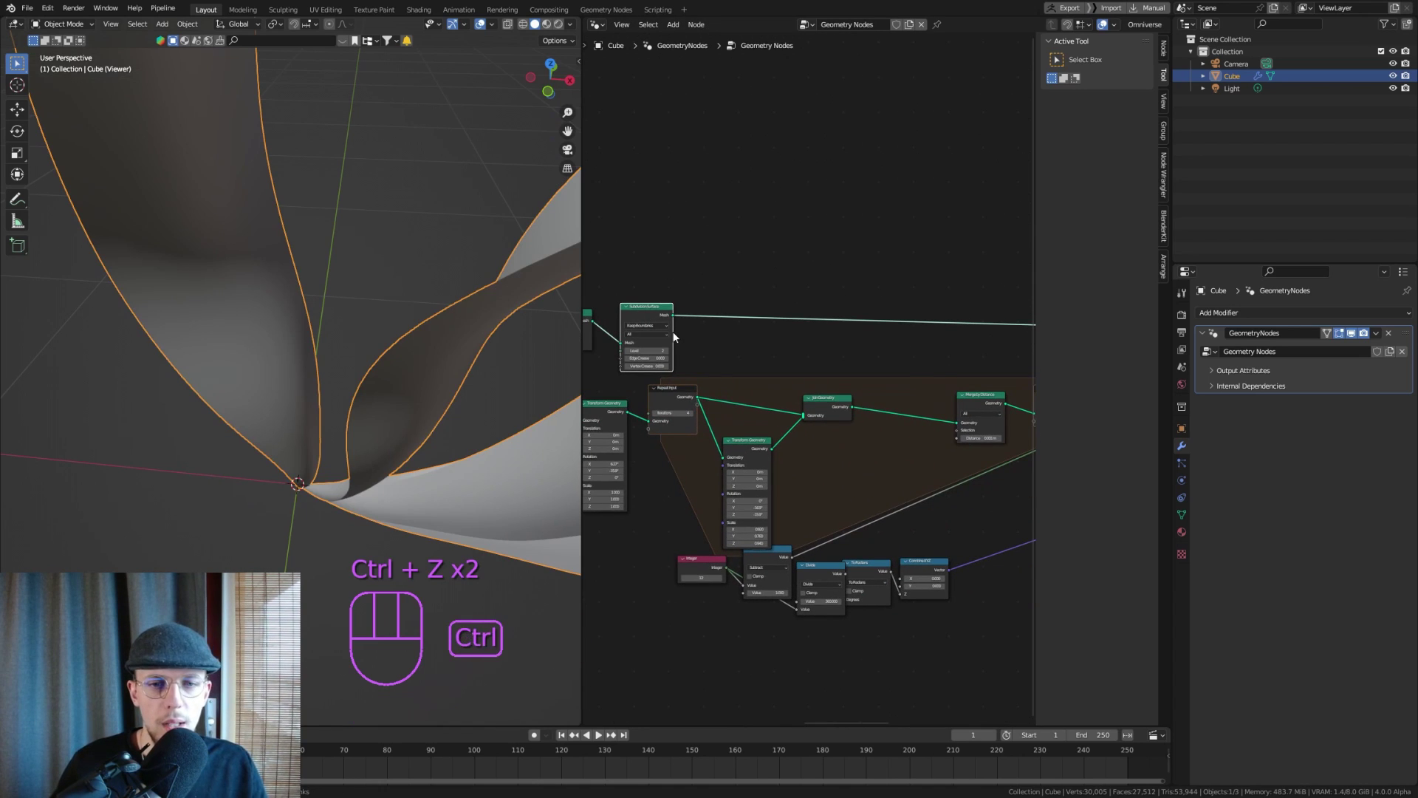
pyautogui.press('ctrl+z')
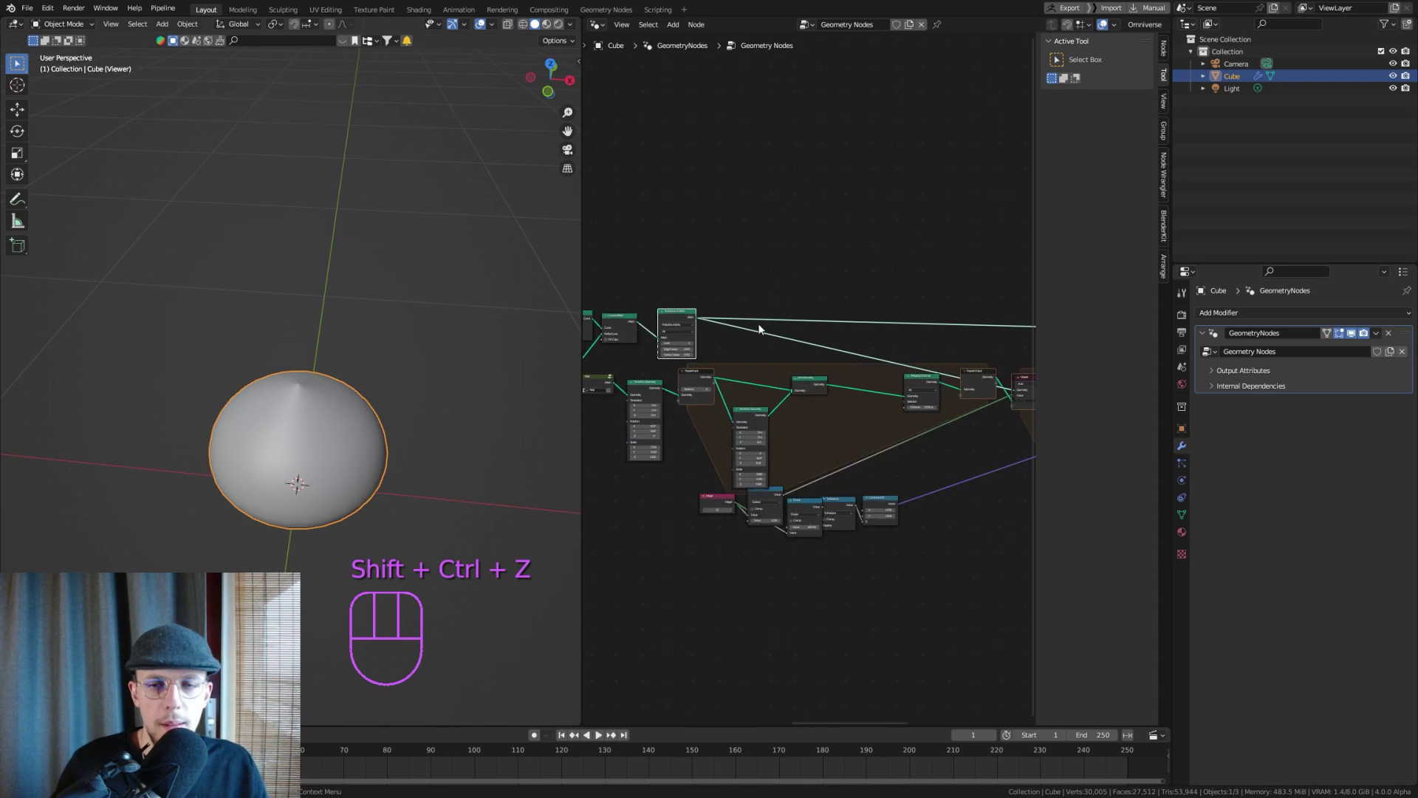
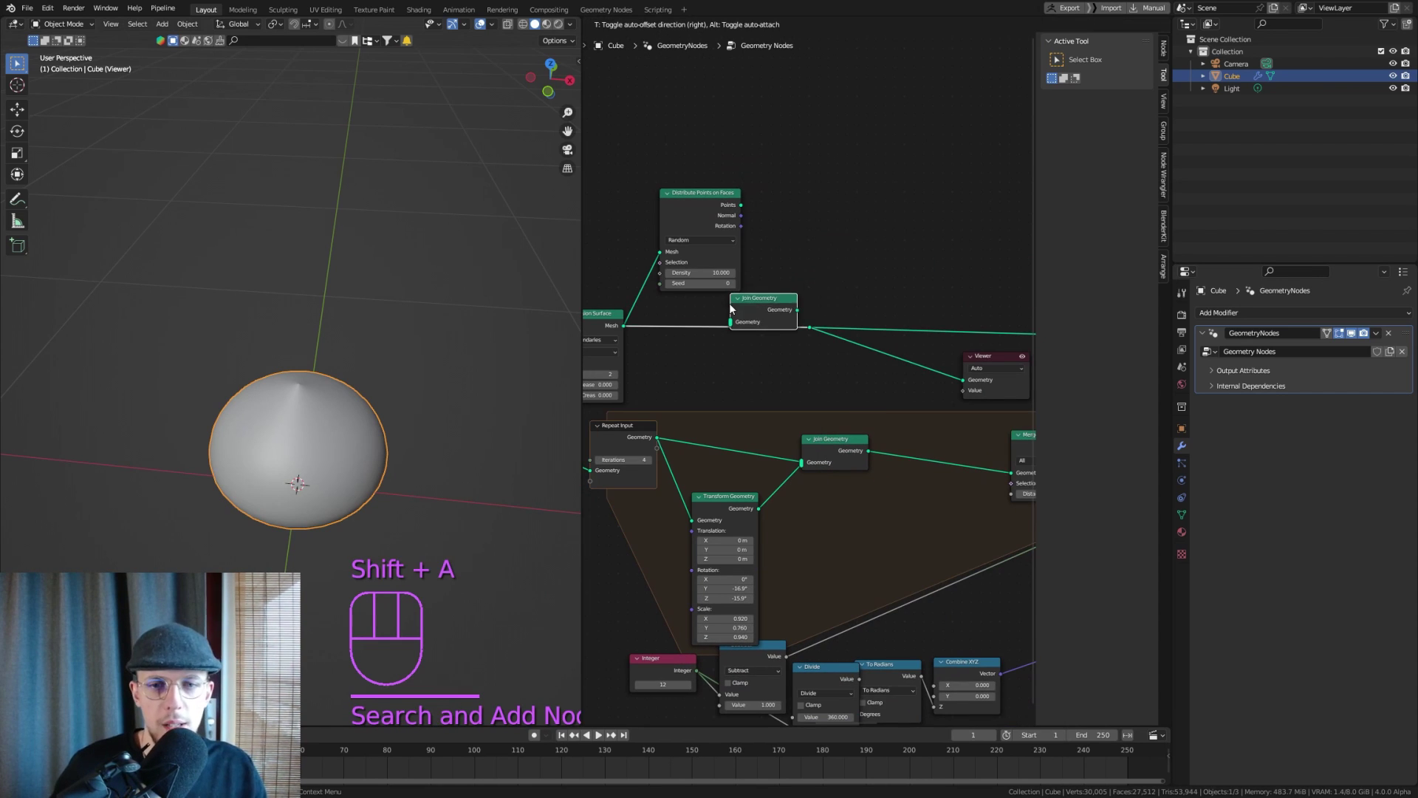
# Join the scattered points with the centre mesh and raise point Density to 94.6
pyautogui.press('g')
pyautogui.click(811, 330)
pyautogui.press('g')
pyautogui.press('g')
pyautogui.click(742, 211)
pyautogui.moveTo(766, 271); pyautogui.dragTo(836, 252)
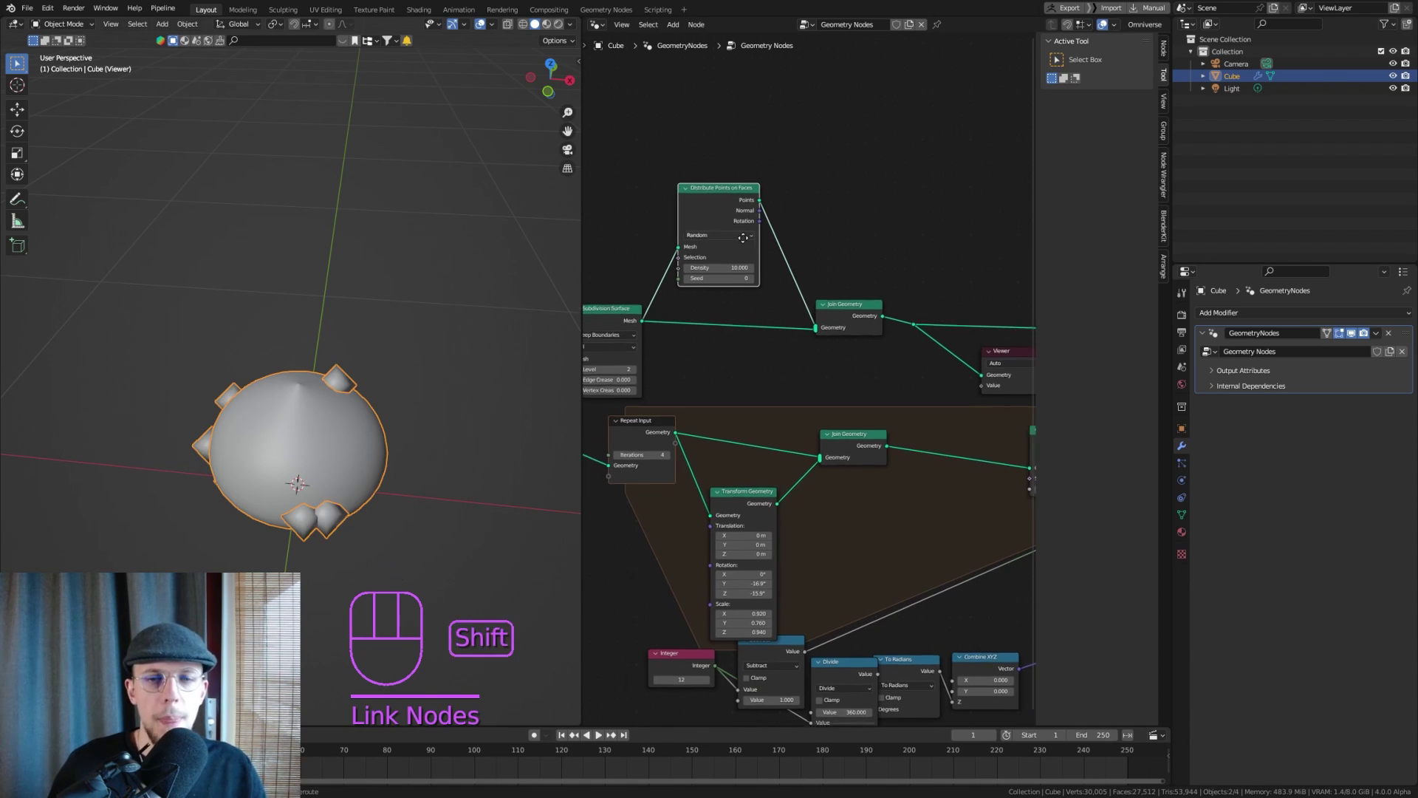
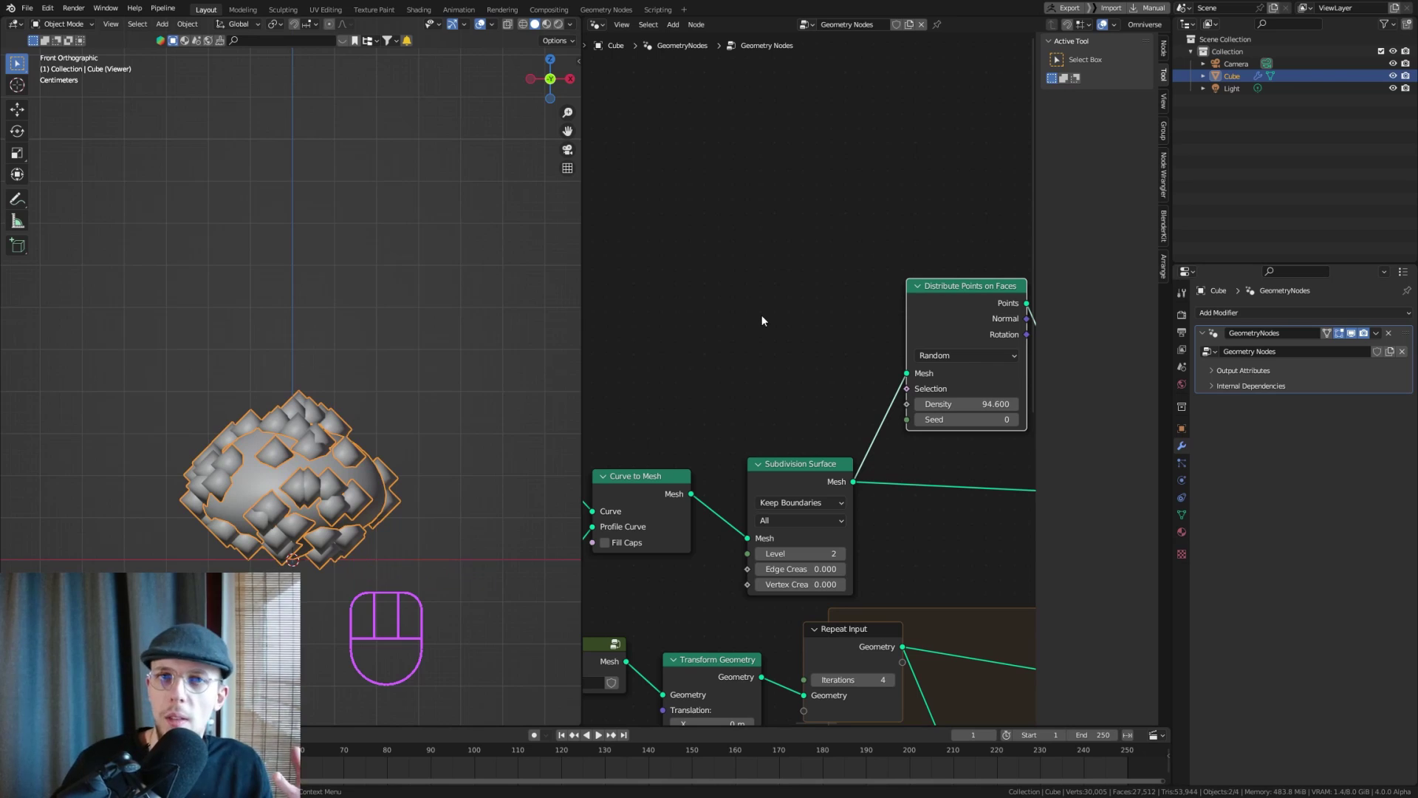
# Feed a Normal node through a Greater Than compare into the scatter Selection input
pyautogui.middleClick(854, 268)
pyautogui.click(885, 363)
pyautogui.moveTo(855, 346); pyautogui.dragTo(684, 283)
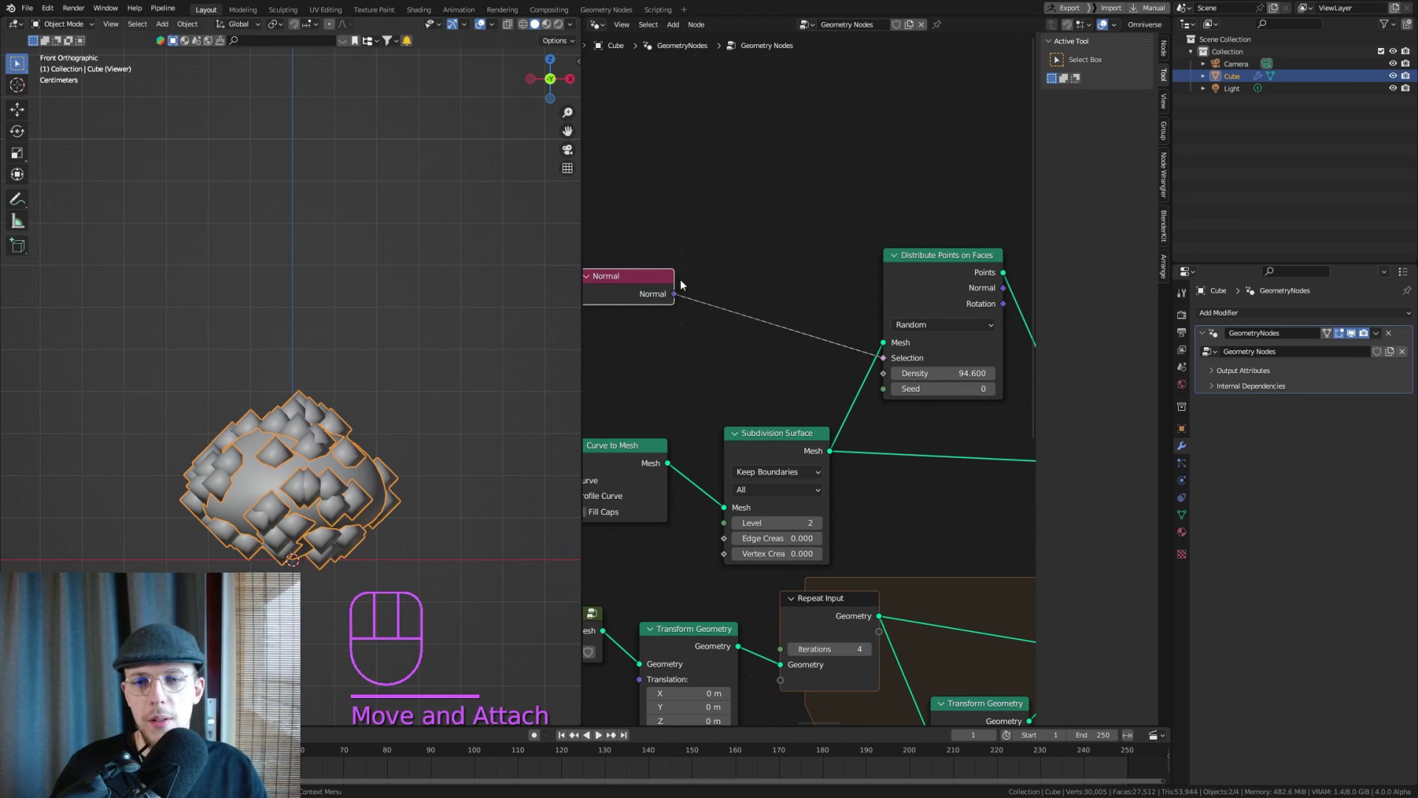
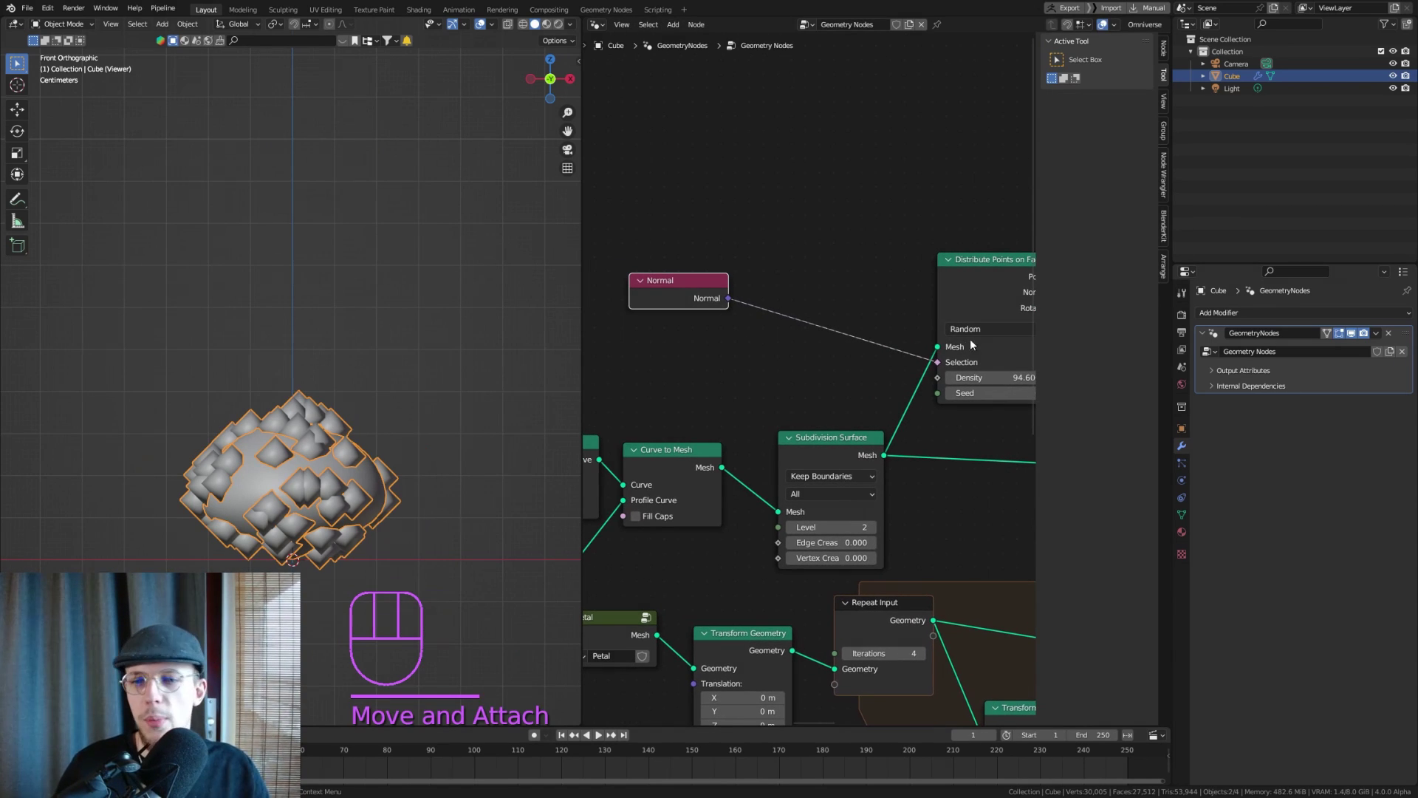
pyautogui.press('shift+a')
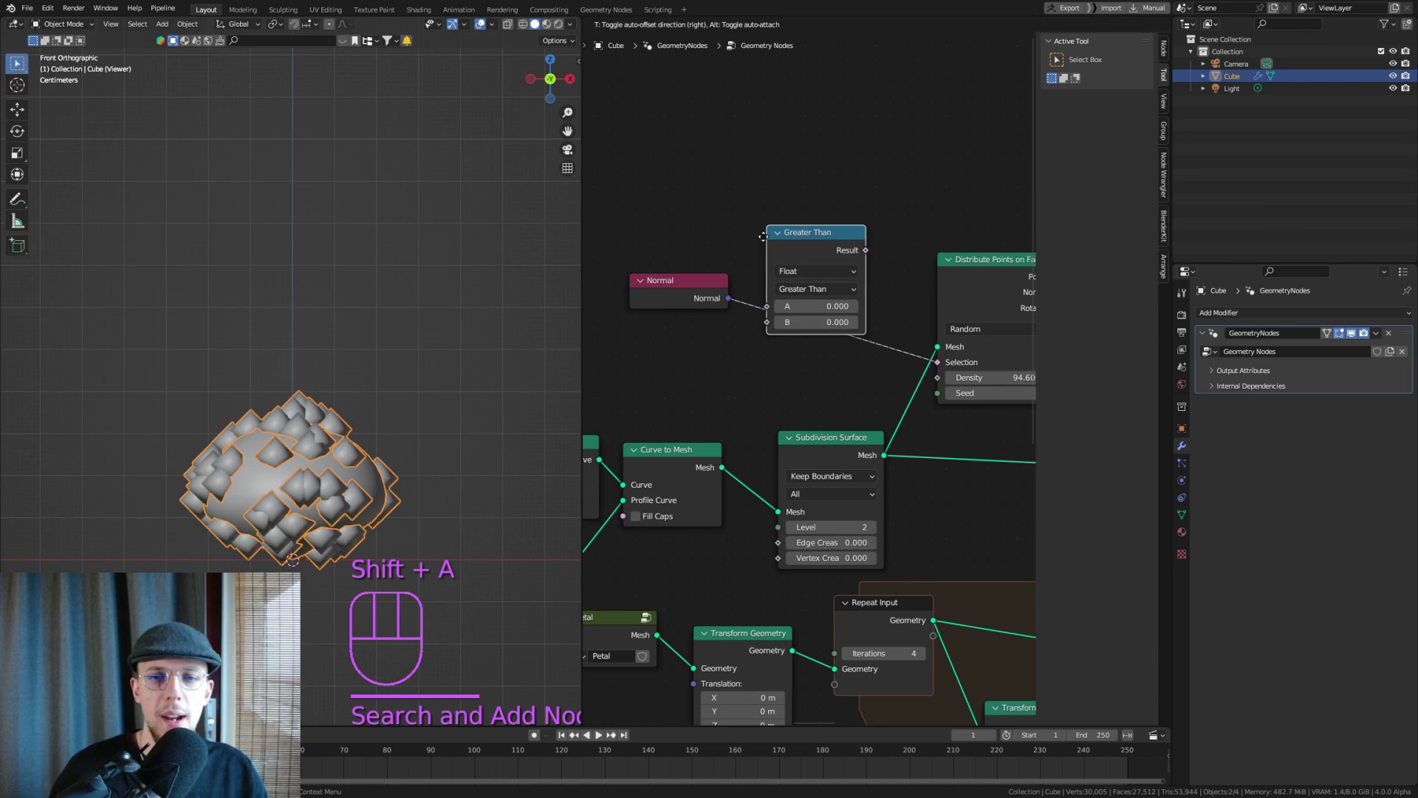
pyautogui.click(806, 274)
# Set the compare to Vector Direction mode, B = (0,0,1), angle 127°, wired to the normal
pyautogui.click(800, 269)
pyautogui.click(829, 272)
pyautogui.moveTo(786, 304); pyautogui.dragTo(789, 345)
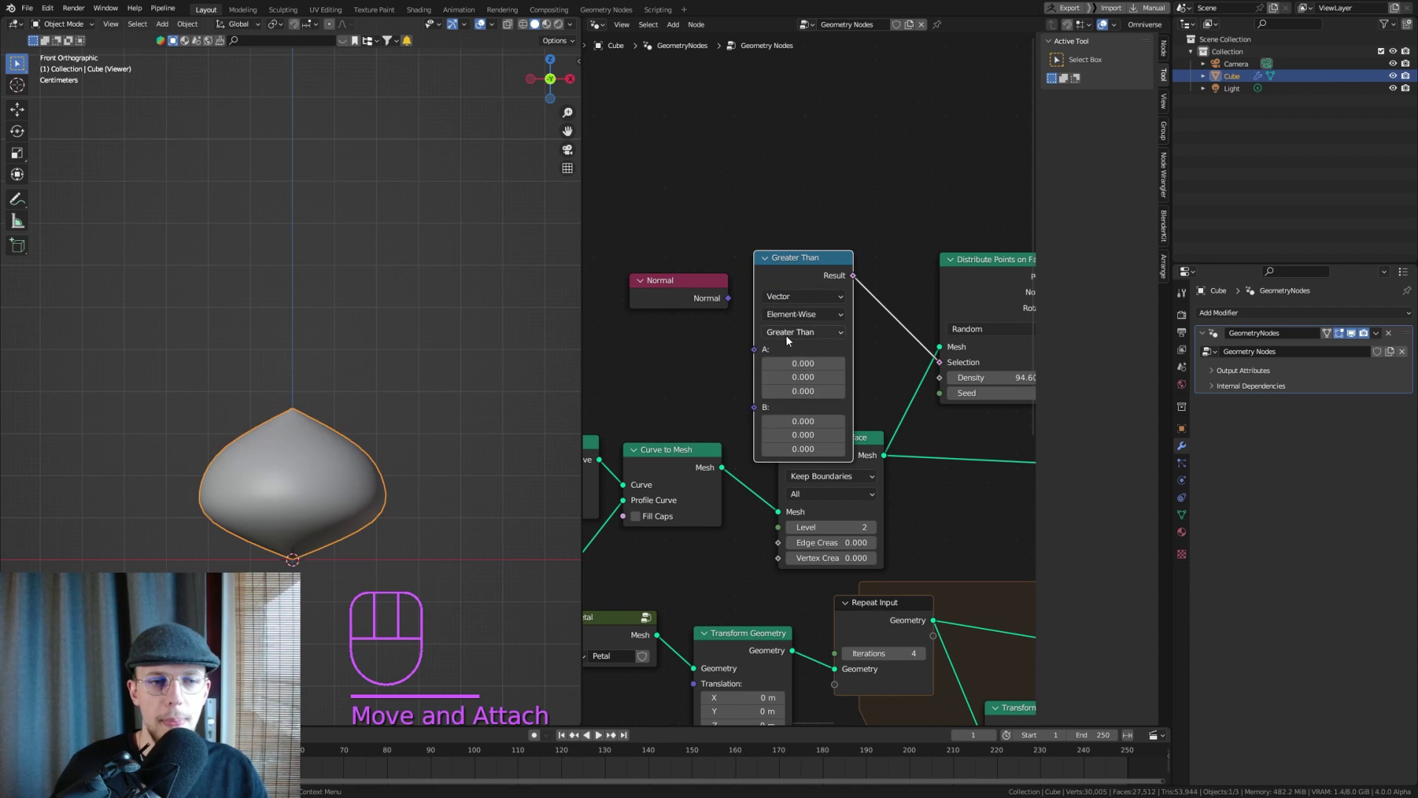
pyautogui.click(800, 273)
pyautogui.moveTo(735, 306); pyautogui.dragTo(785, 252)
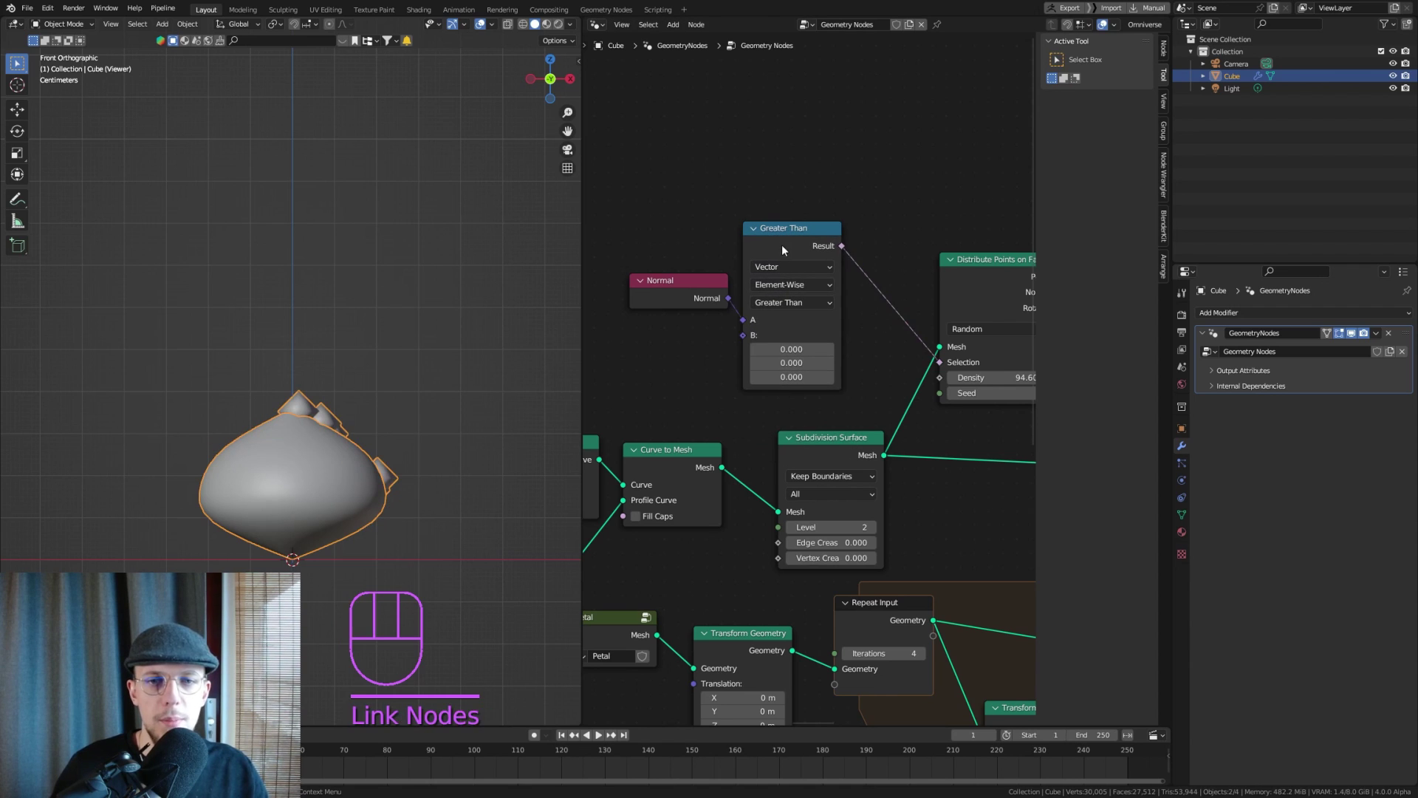
pyautogui.moveTo(788, 242); pyautogui.dragTo(789, 188)
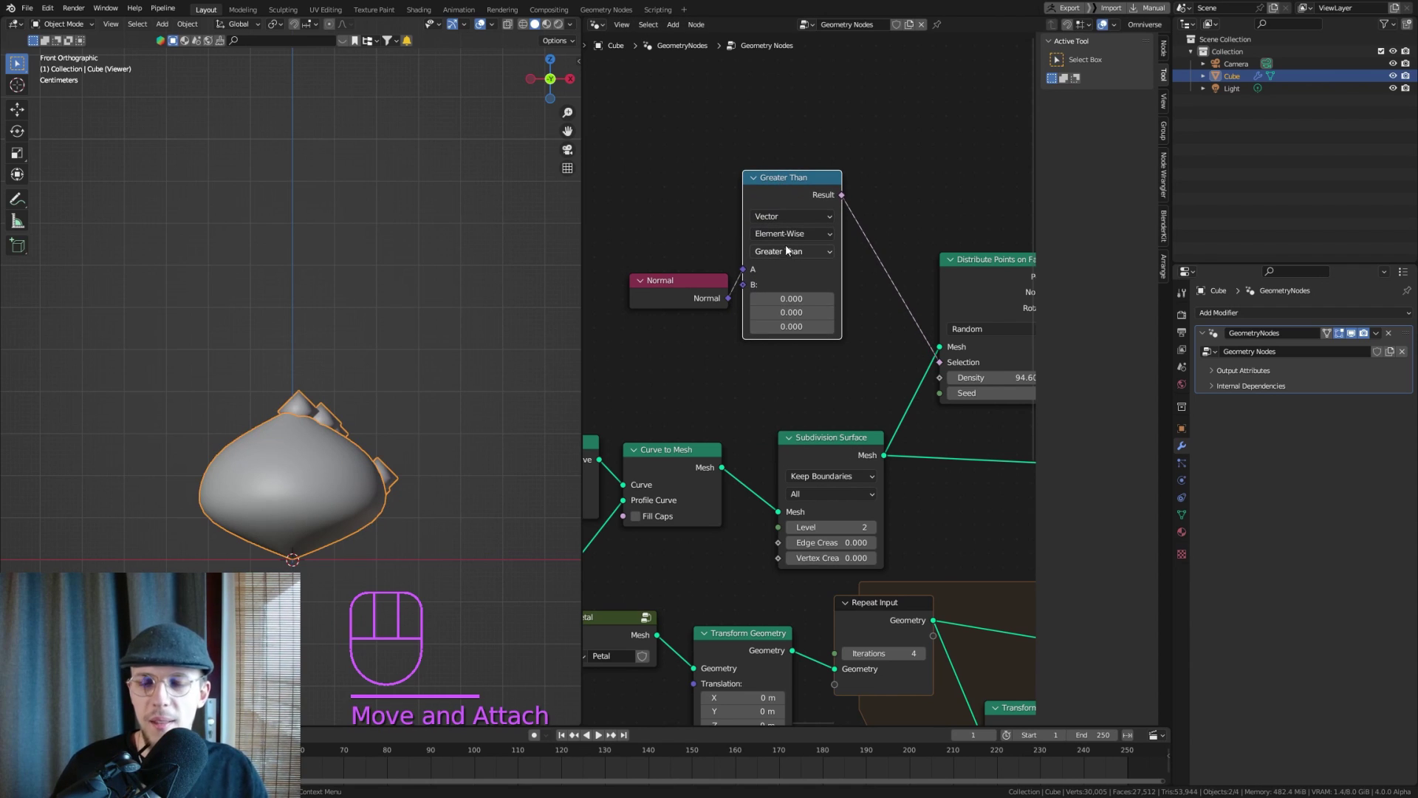
pyautogui.moveTo(791, 240); pyautogui.dragTo(813, 274)
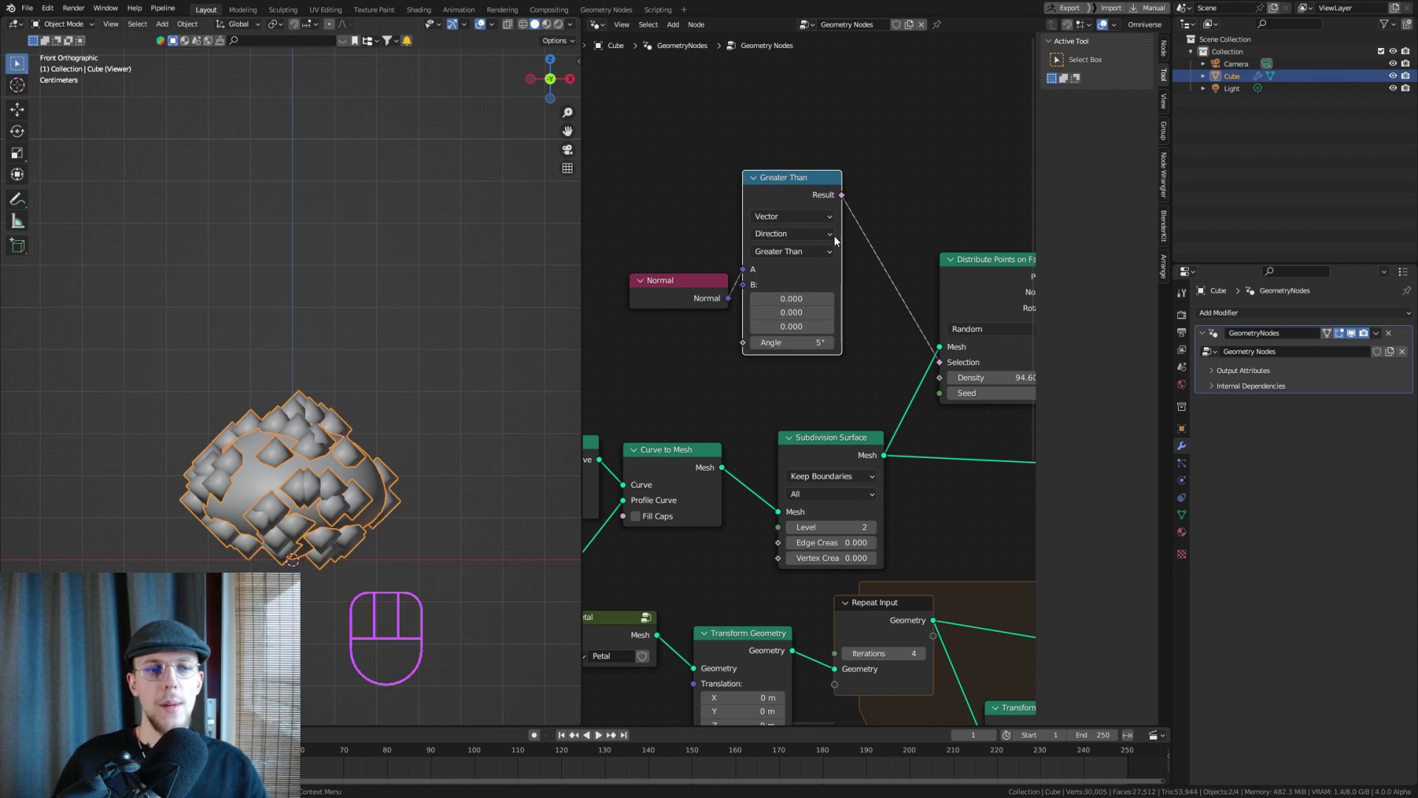
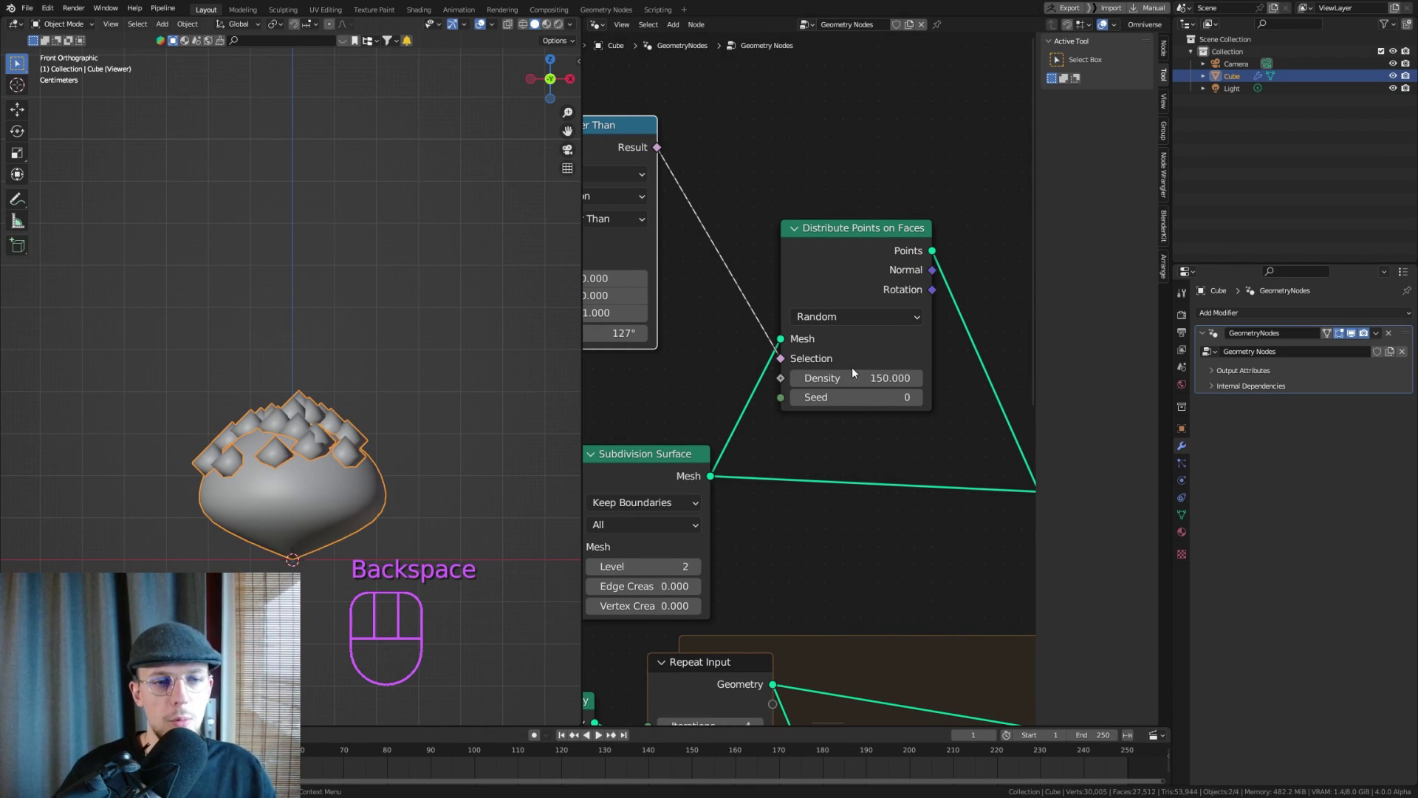
# Set Density to 150 and remove the viewer so the full flower shows again
pyautogui.moveTo(262, 398); pyautogui.dragTo(259, 476)
pyautogui.moveTo(287, 460); pyautogui.dragTo(291, 496)
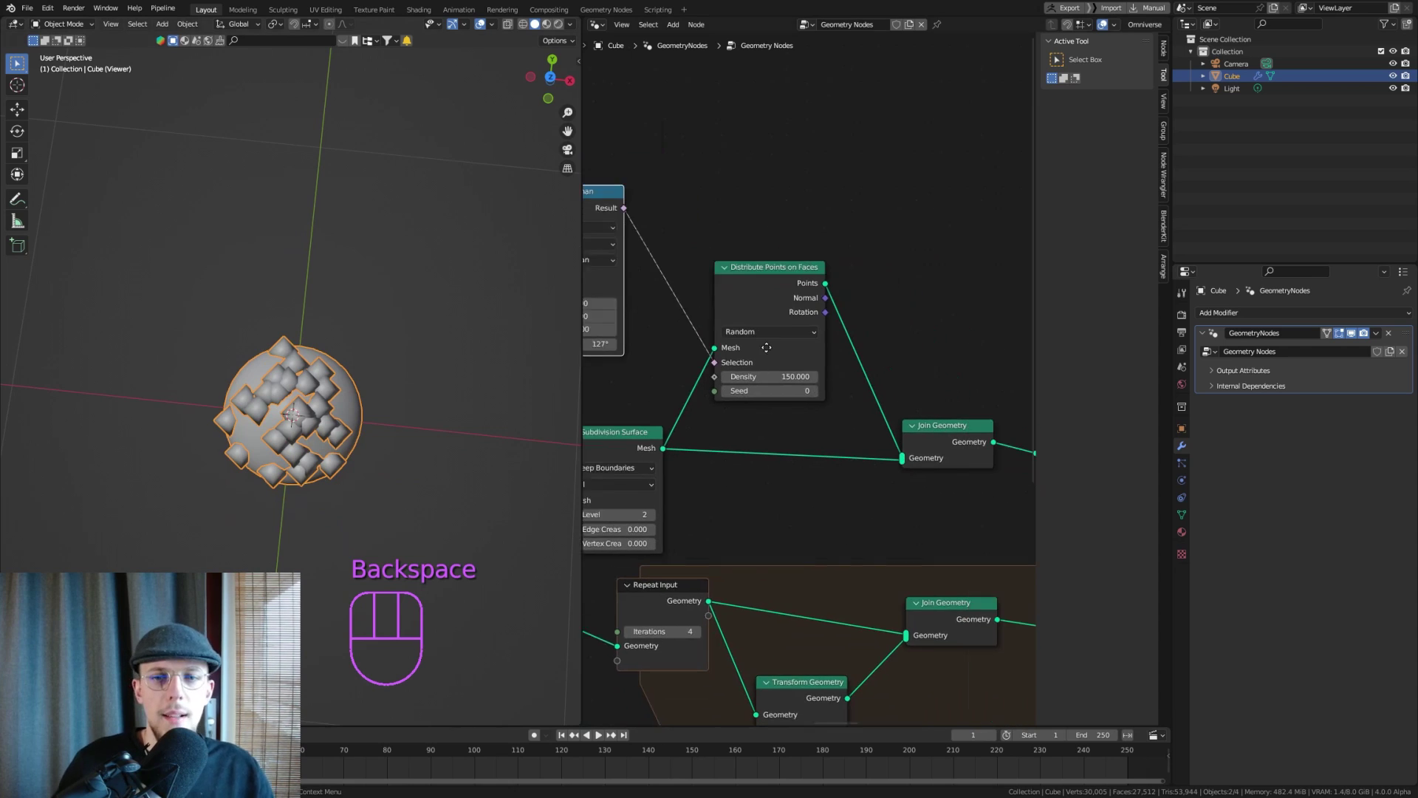
pyautogui.click(754, 285)
pyautogui.middleClick(809, 337)
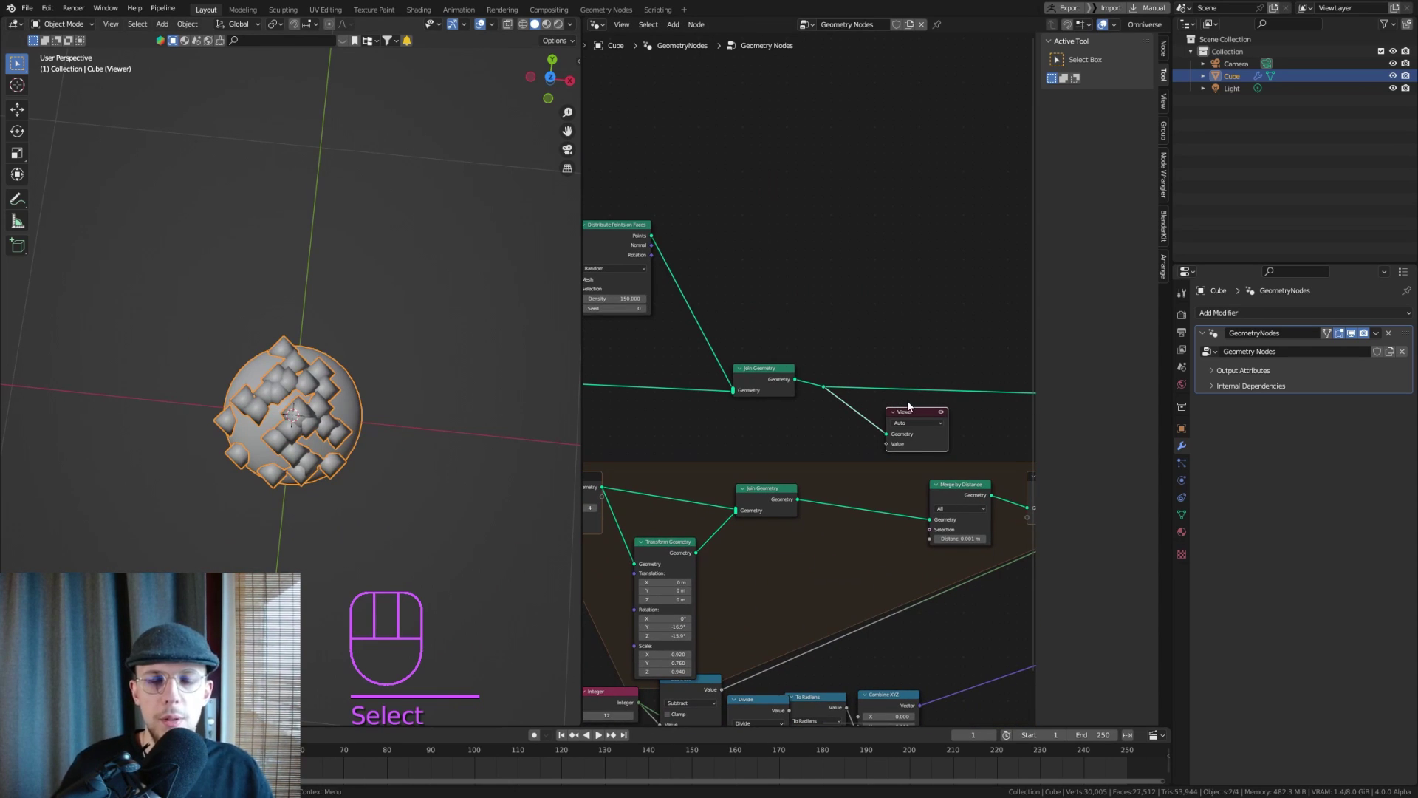
pyautogui.press('Delete')
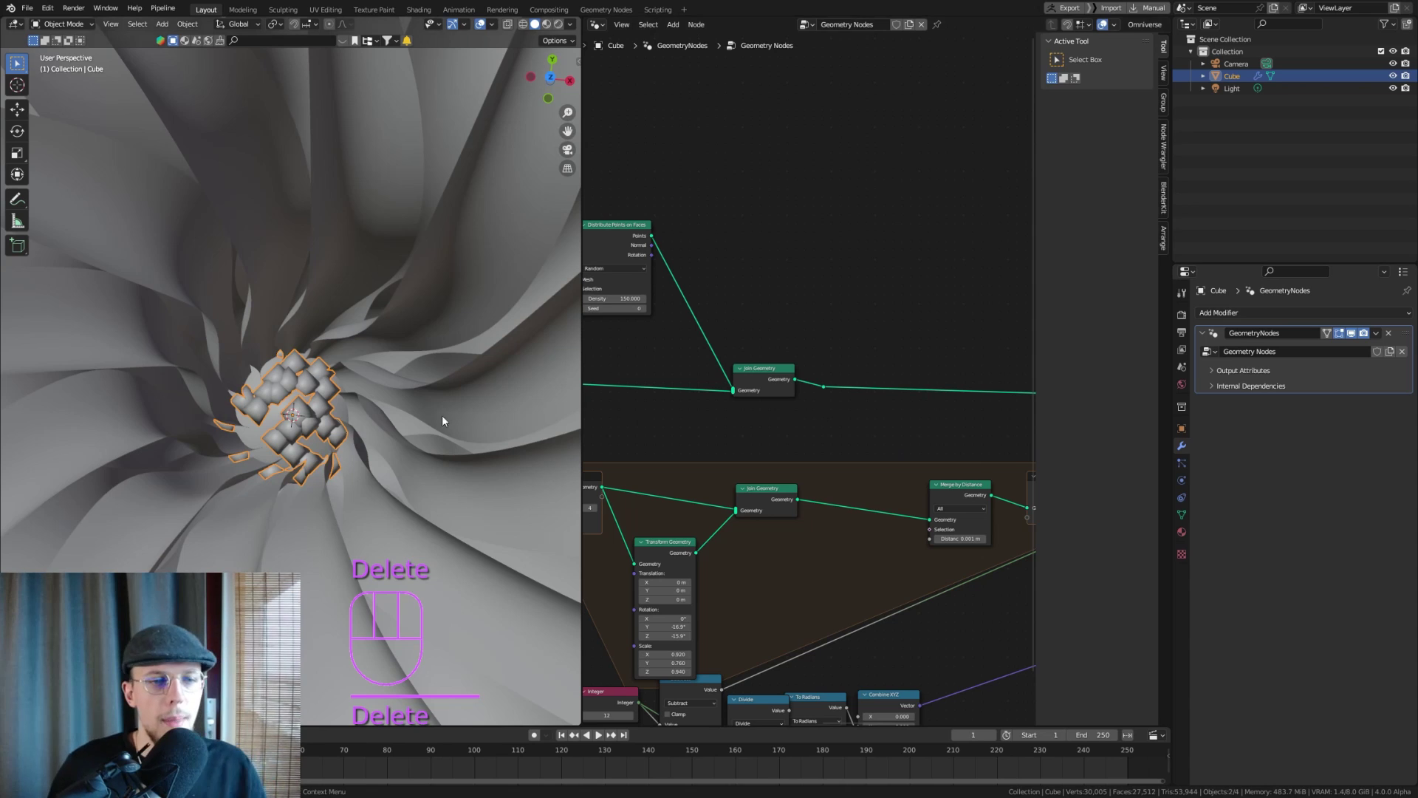
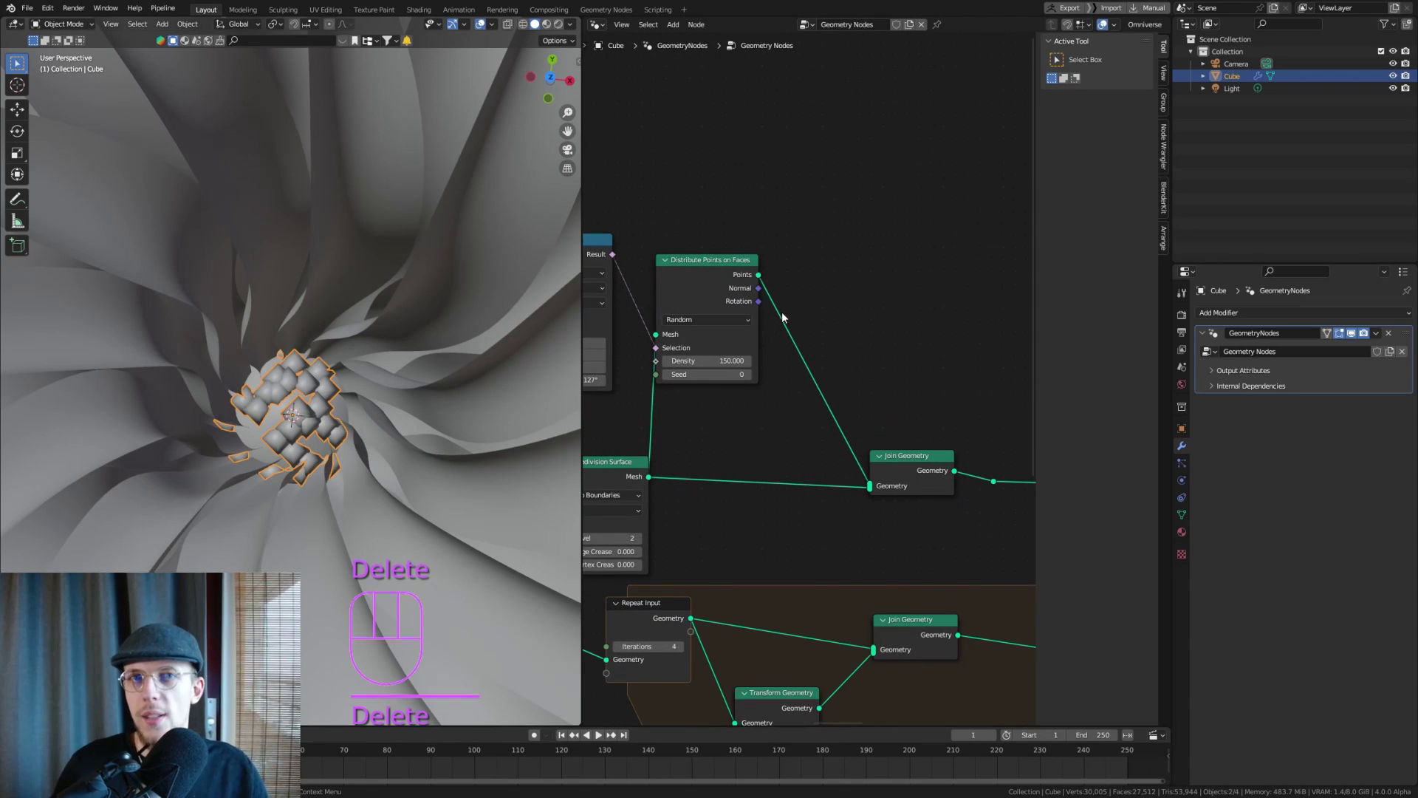
# Instance a Curve Line onto the scattered points as thin straight stamens
pyautogui.press('shift+a')
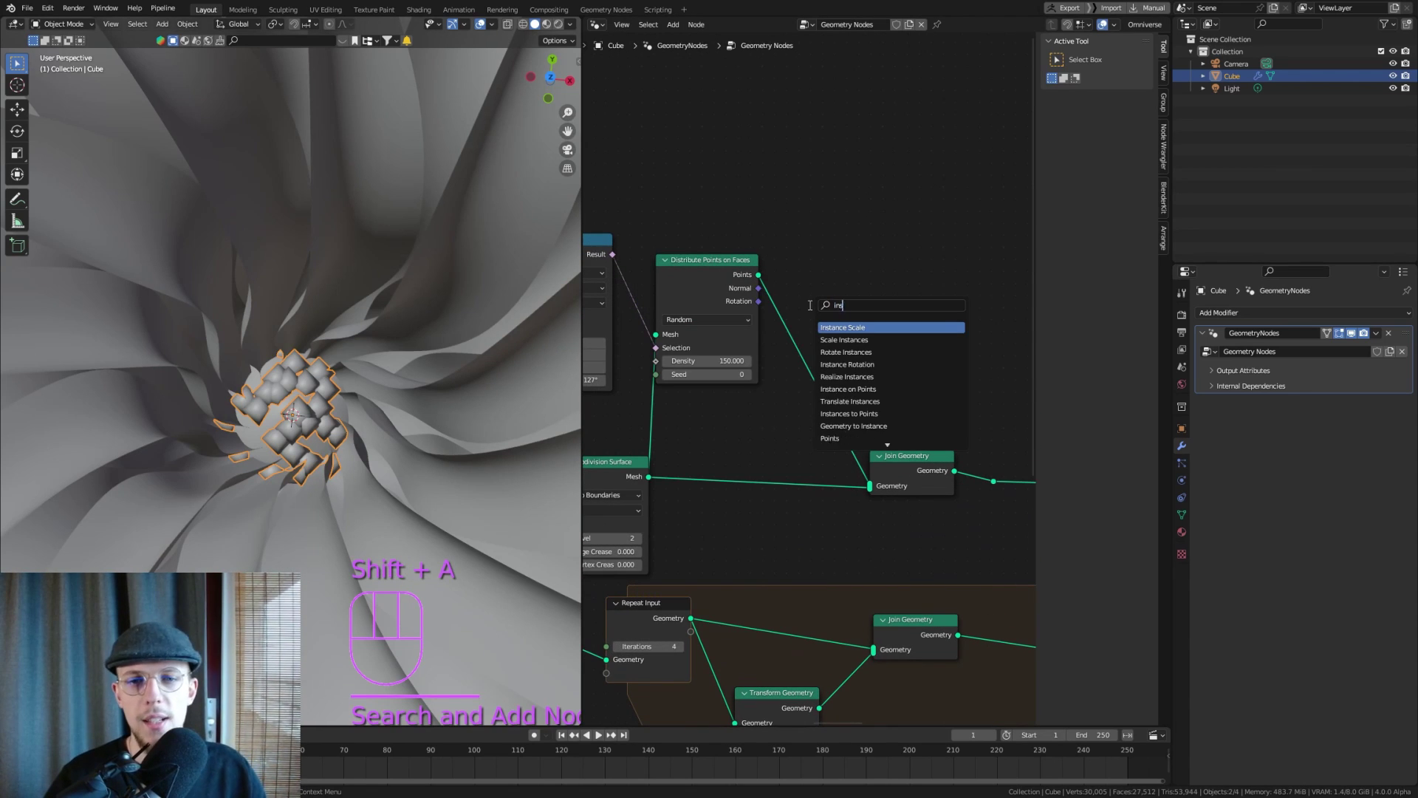
pyautogui.press('Down')
pyautogui.press('Down')
pyautogui.press('Down')
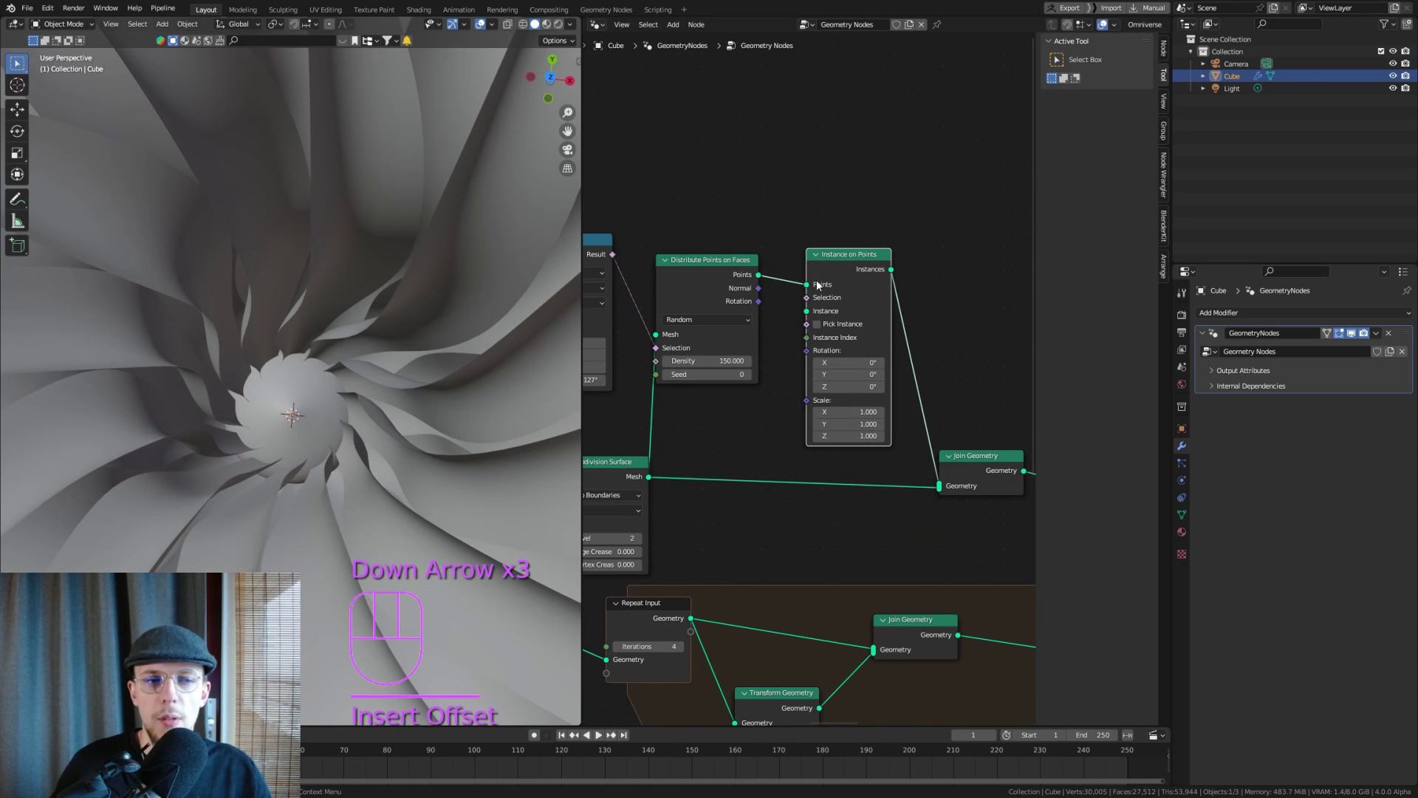
pyautogui.moveTo(837, 392); pyautogui.dragTo(790, 231)
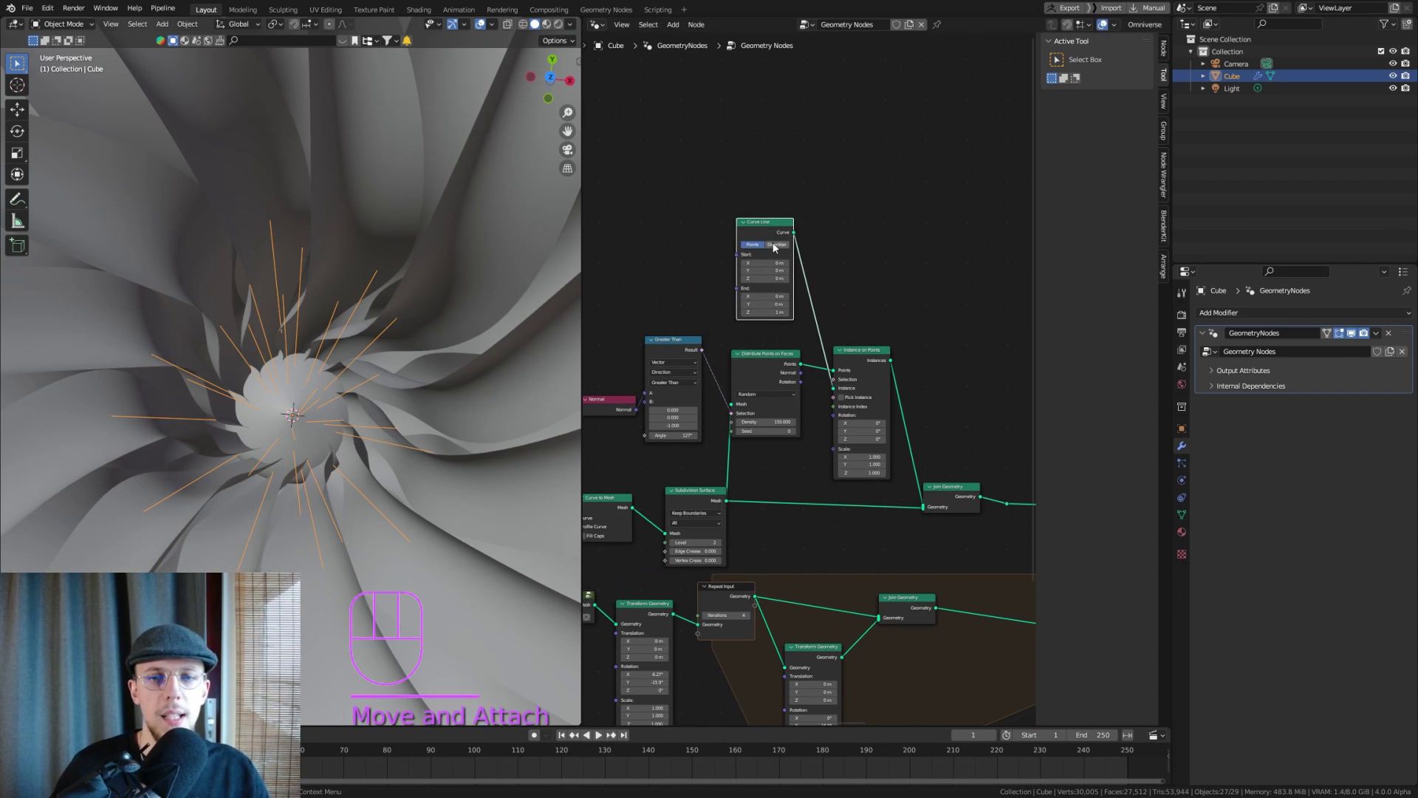
pyautogui.moveTo(351, 341); pyautogui.dragTo(345, 268)
pyautogui.moveTo(363, 286); pyautogui.dragTo(313, 324)
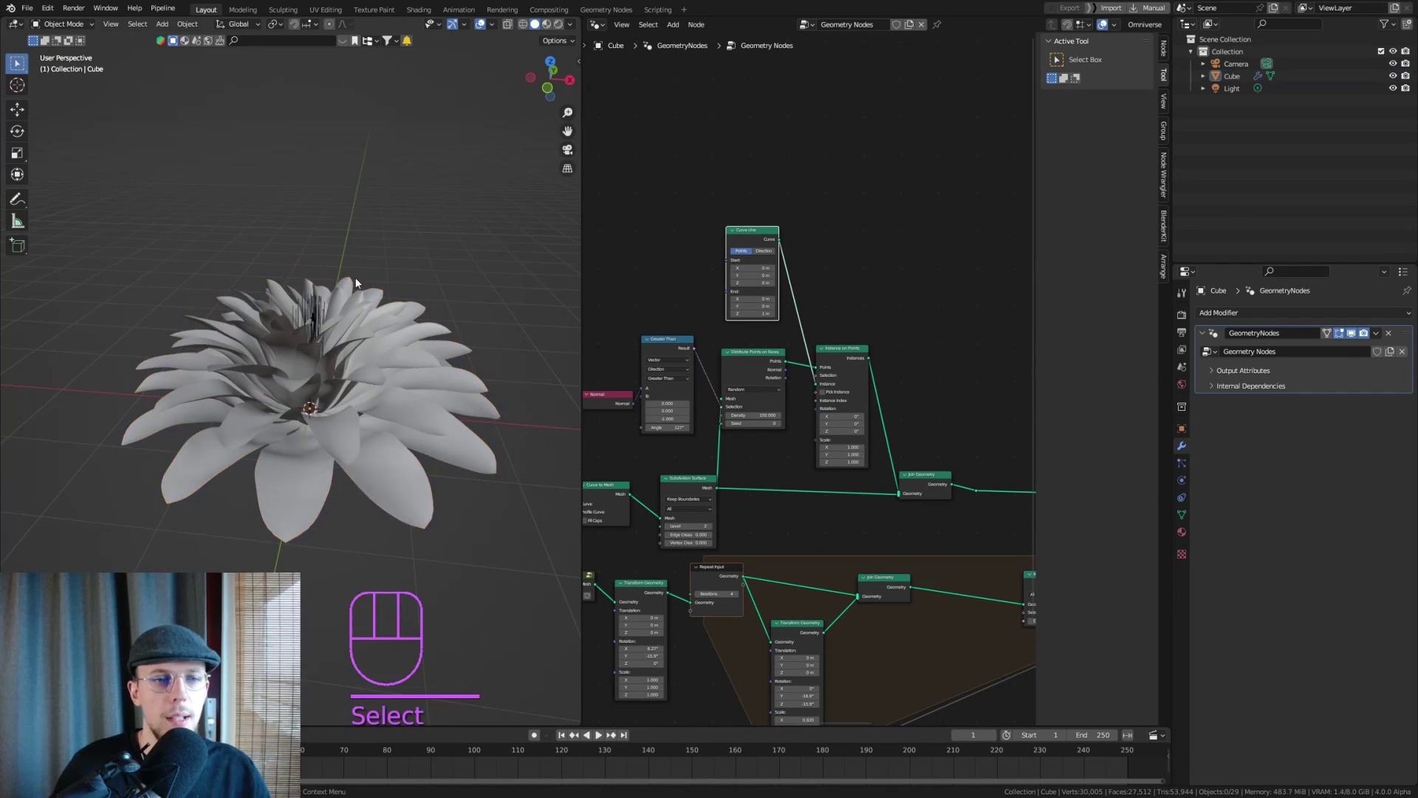
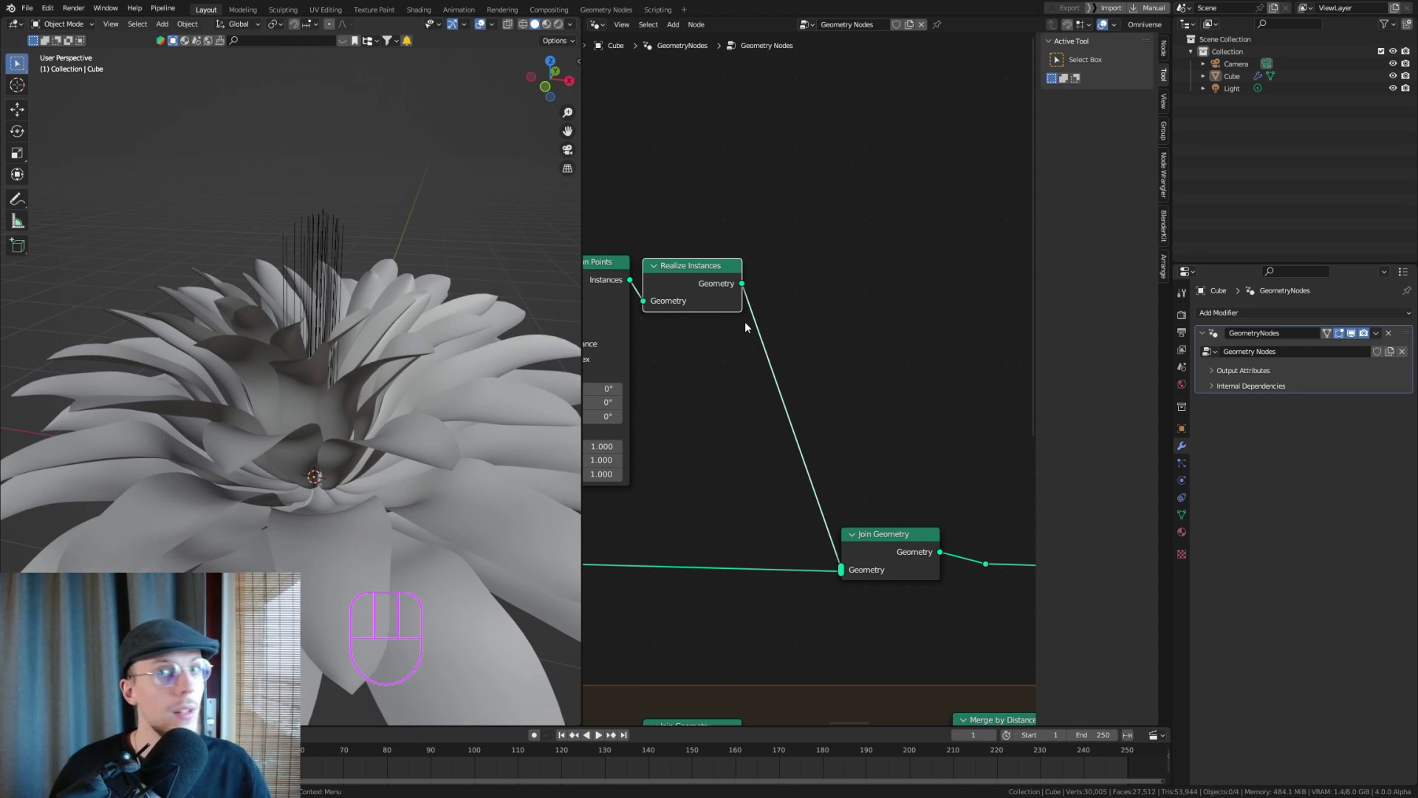
# Add a Vector Math Subtract of 0.5 fed by the Noise Texture Color for centred displacement
pyautogui.press('shift+a')
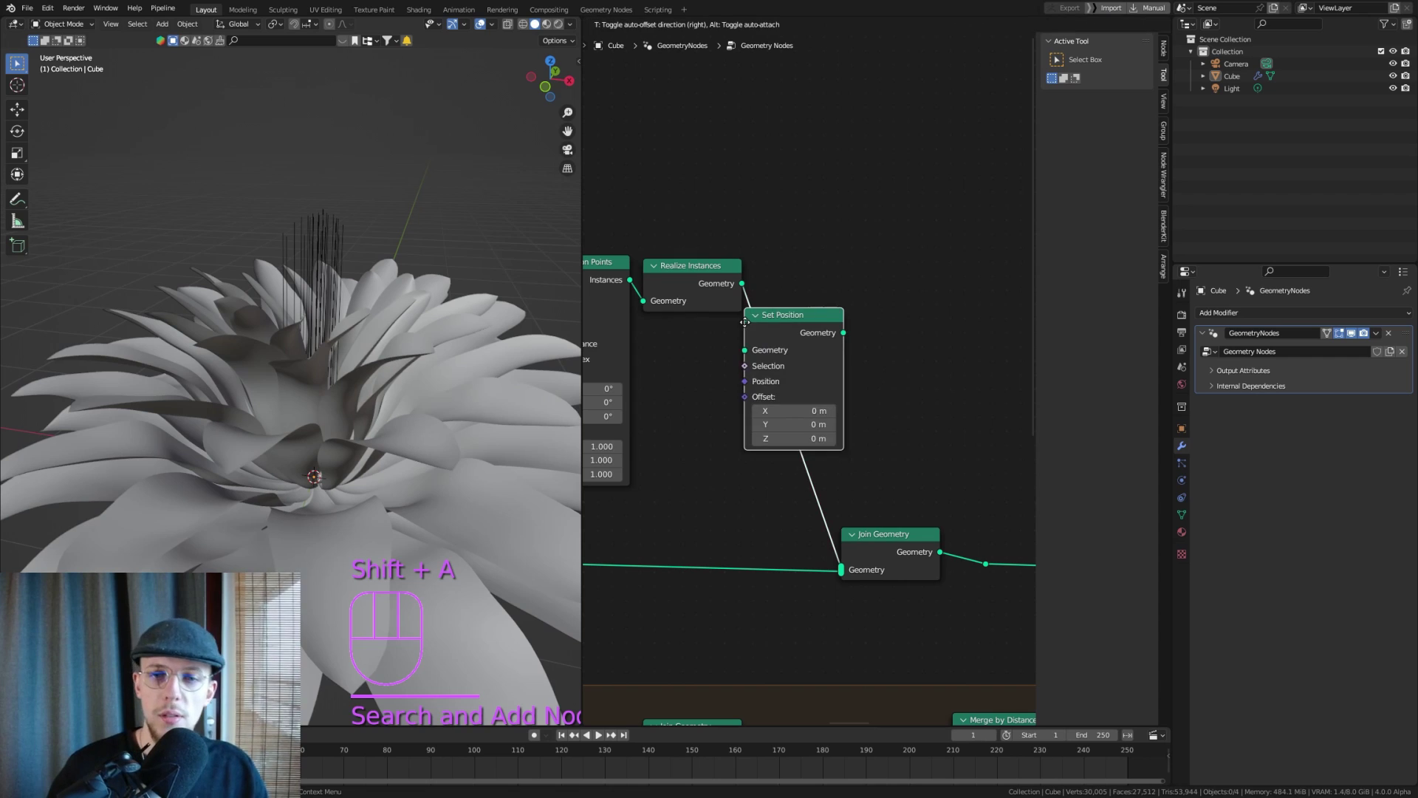
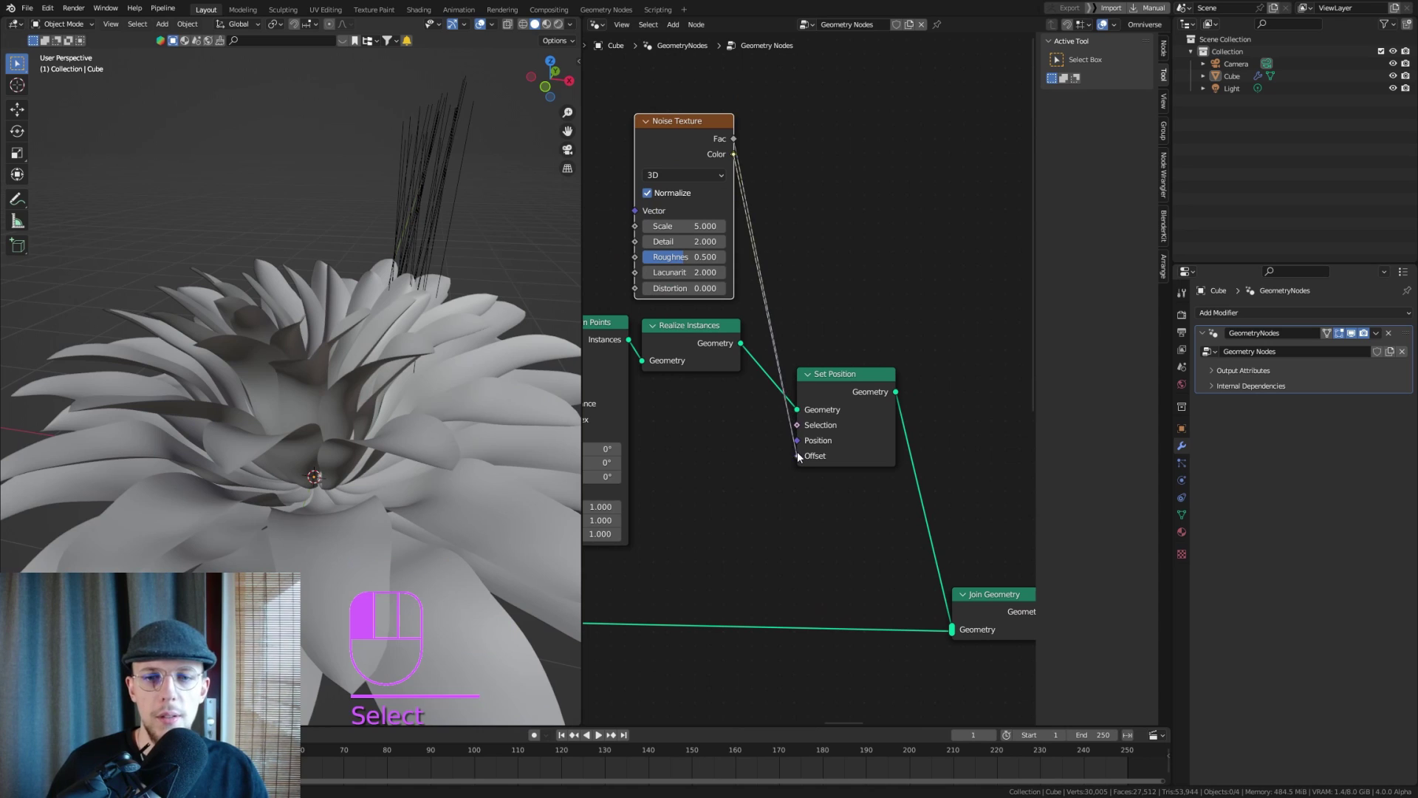
pyautogui.press('shift+a')
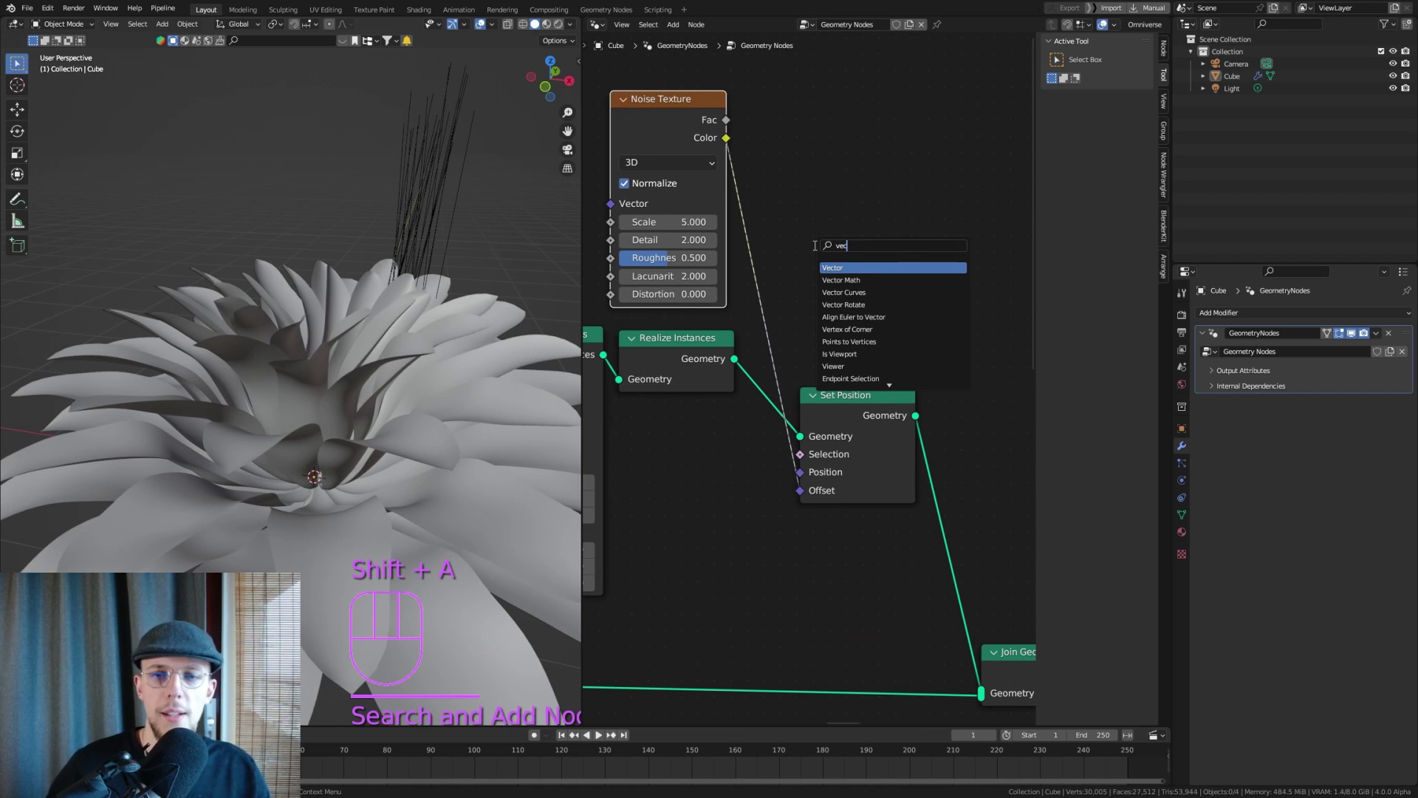
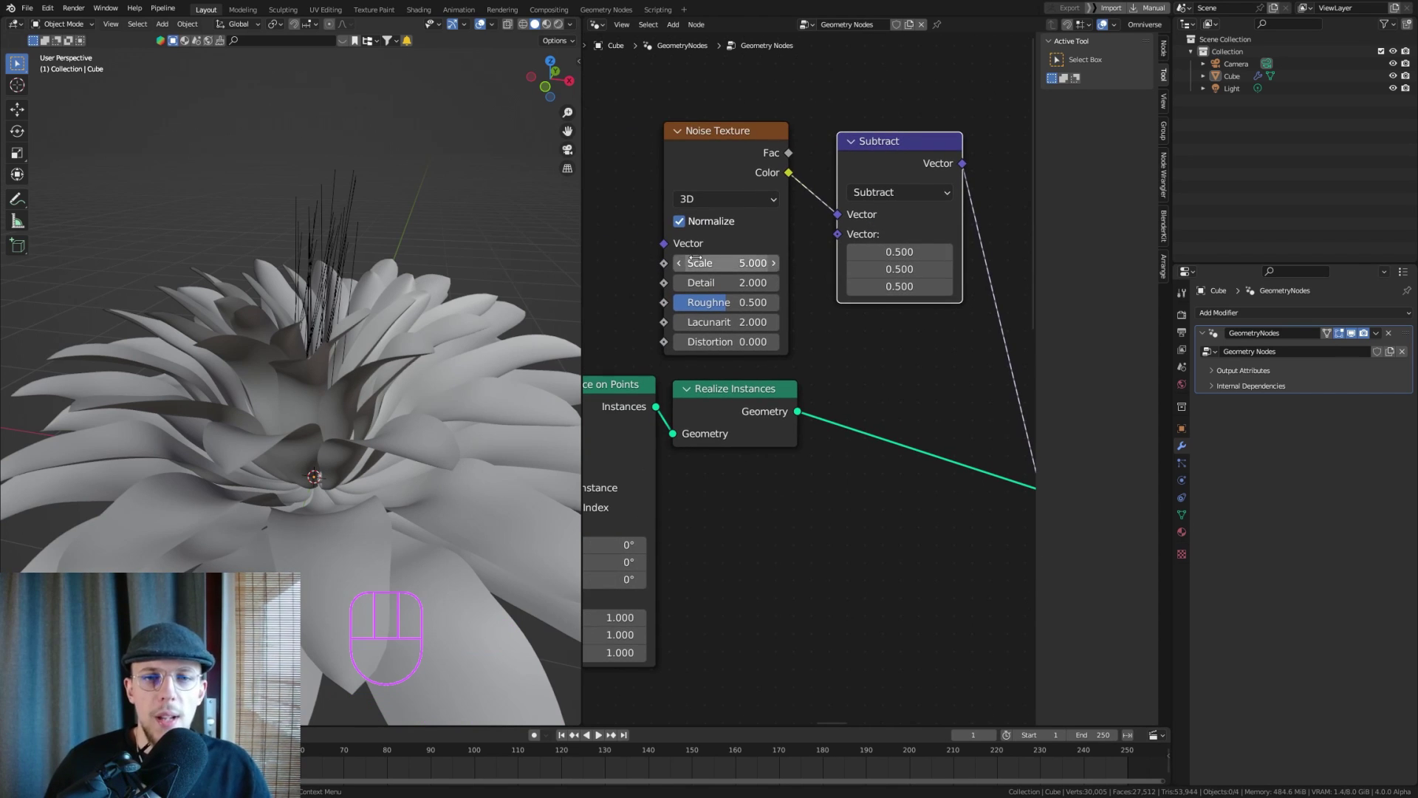
pyautogui.moveTo(672, 311); pyautogui.dragTo(903, 273)
# Insert a Resample Curve after Curve Line and weight the noise offset by Spline Parameter, scale 0.06
pyautogui.press('shift+a')
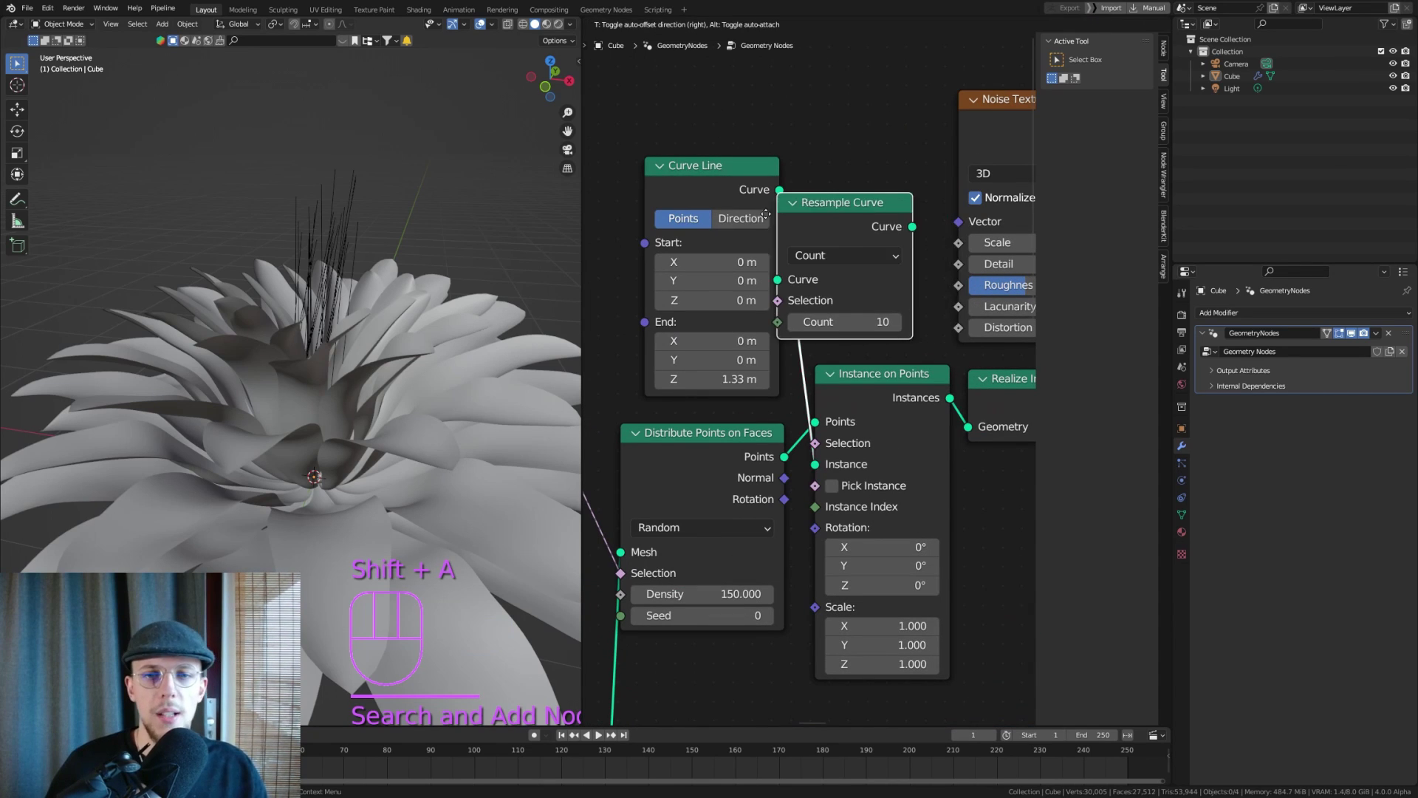
pyautogui.press('g')
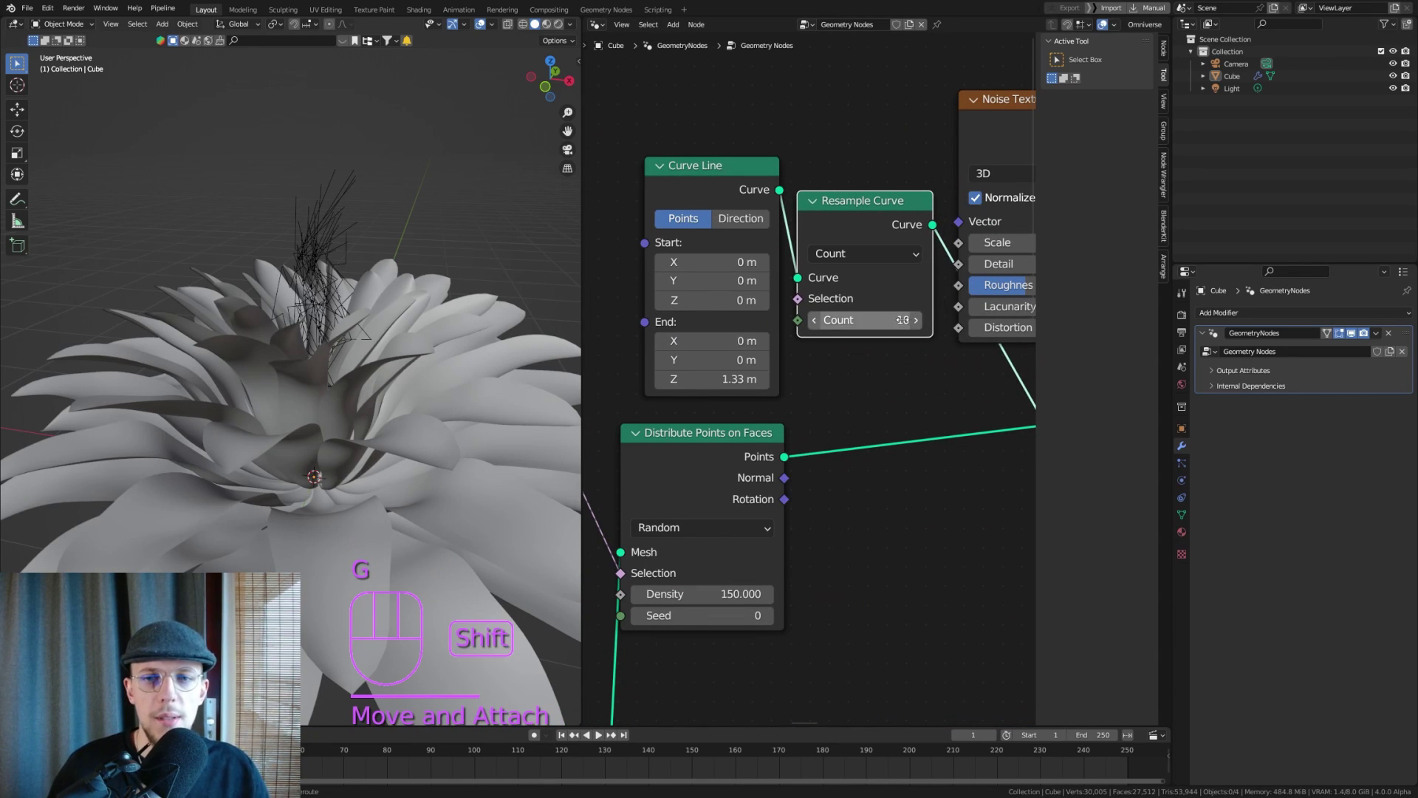
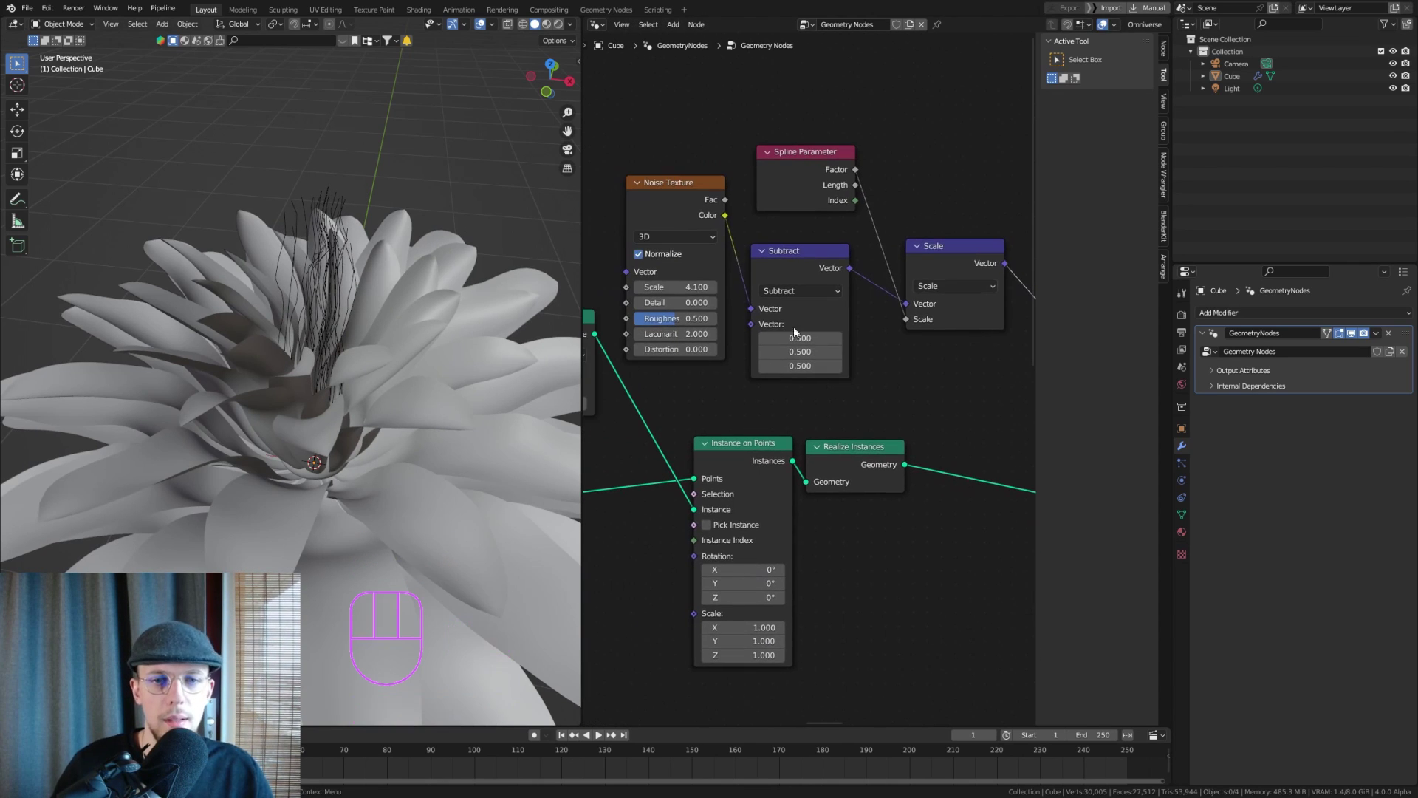
# Set Noise Texture to 4D, Scale 4.1, Detail 0, and the second Scale node to 0.32
pyautogui.moveTo(662, 243); pyautogui.dragTo(683, 300)
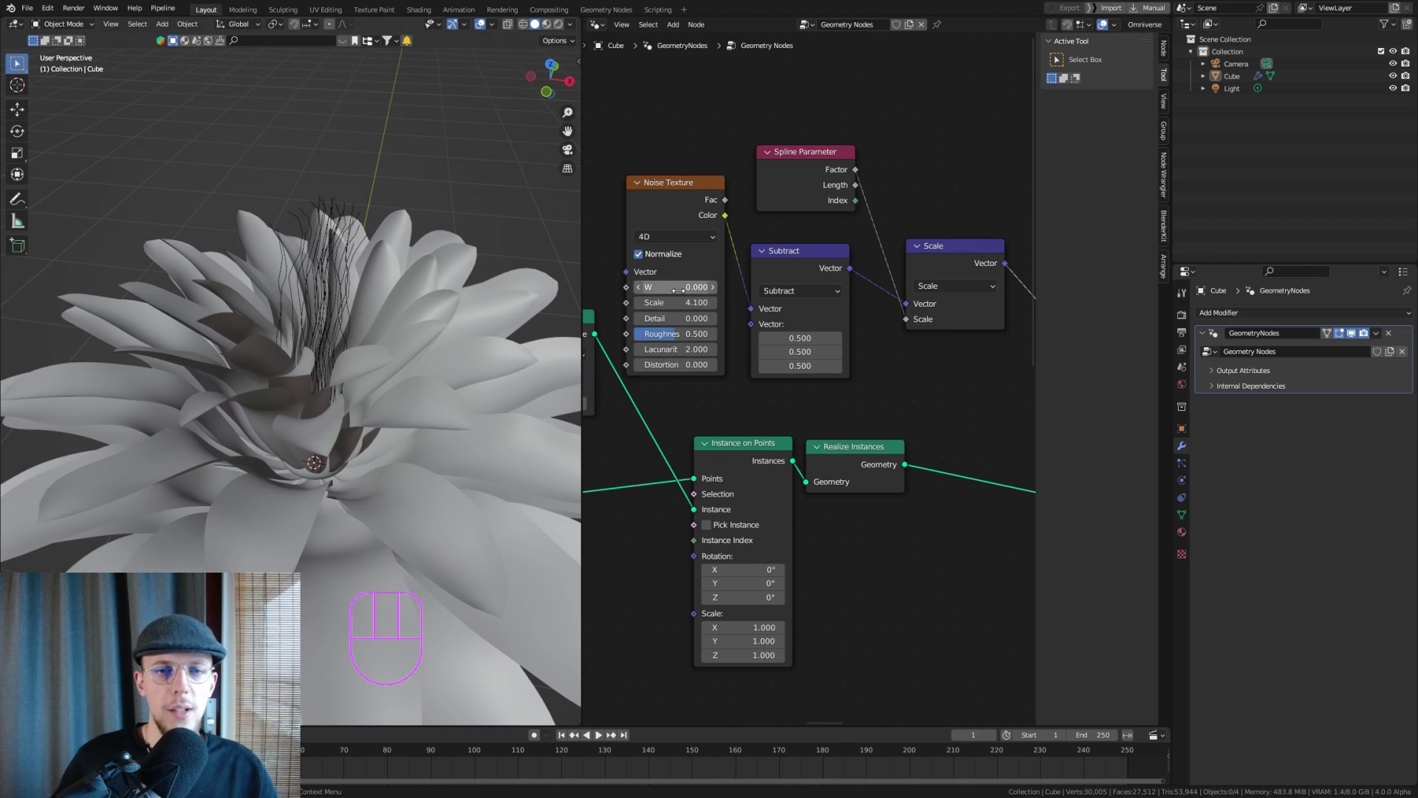
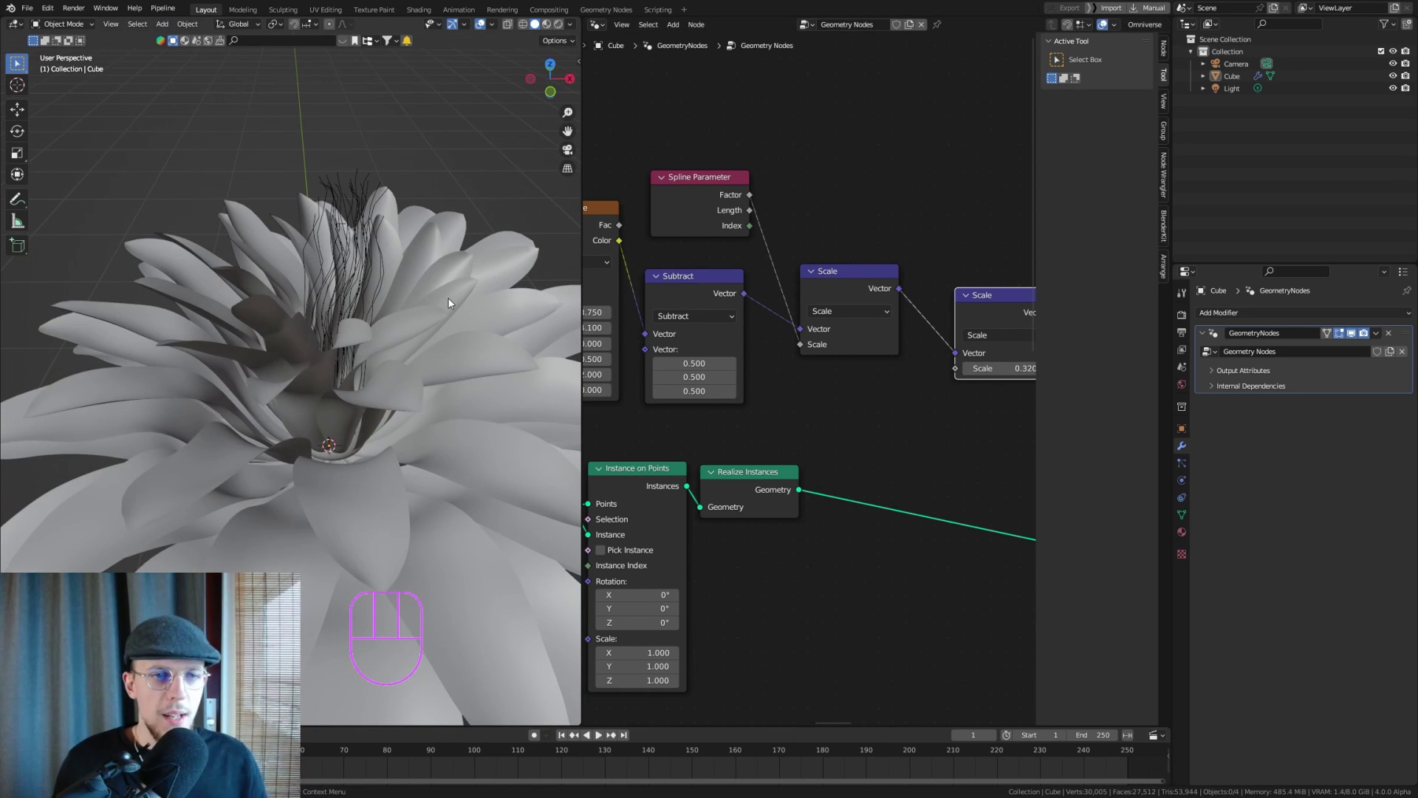
pyautogui.middleClick(359, 377)
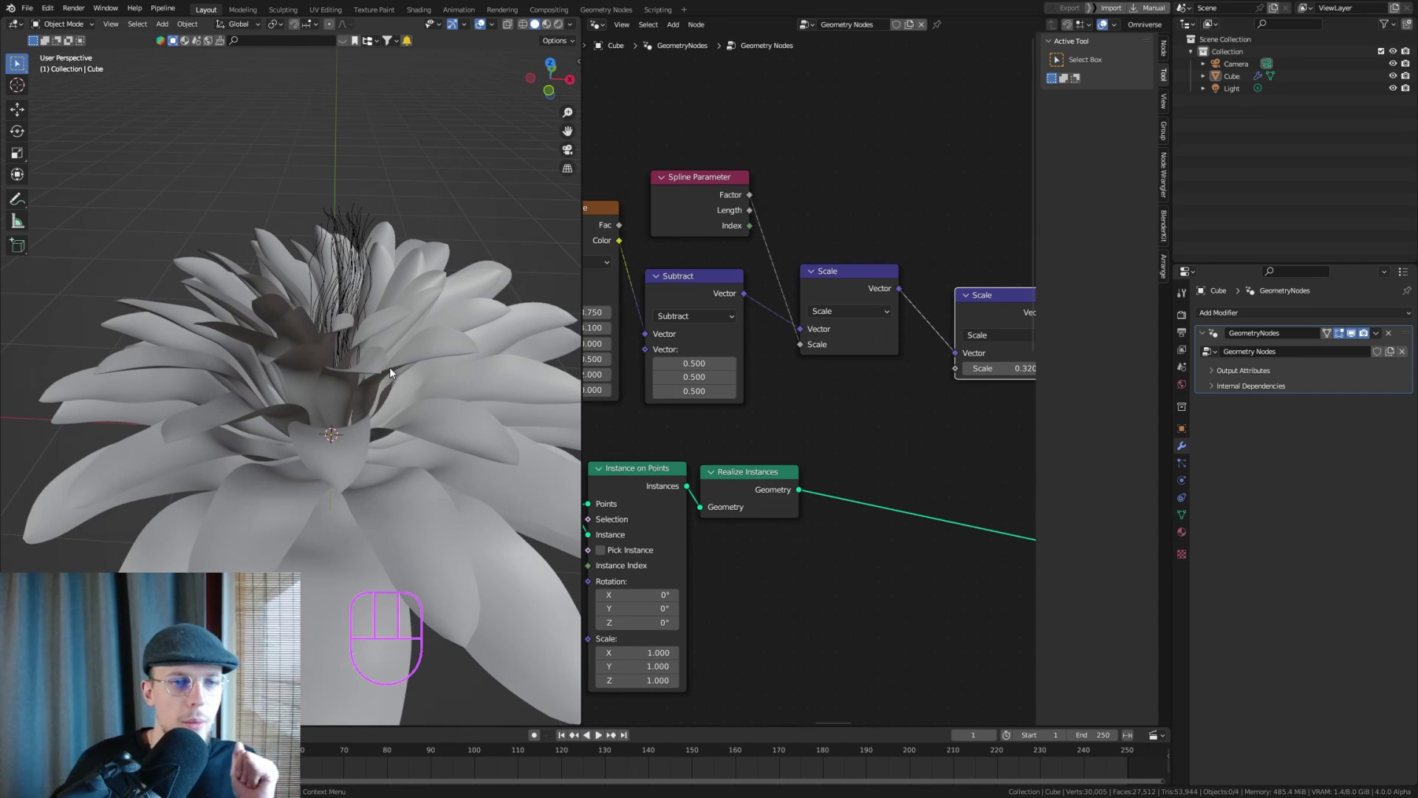
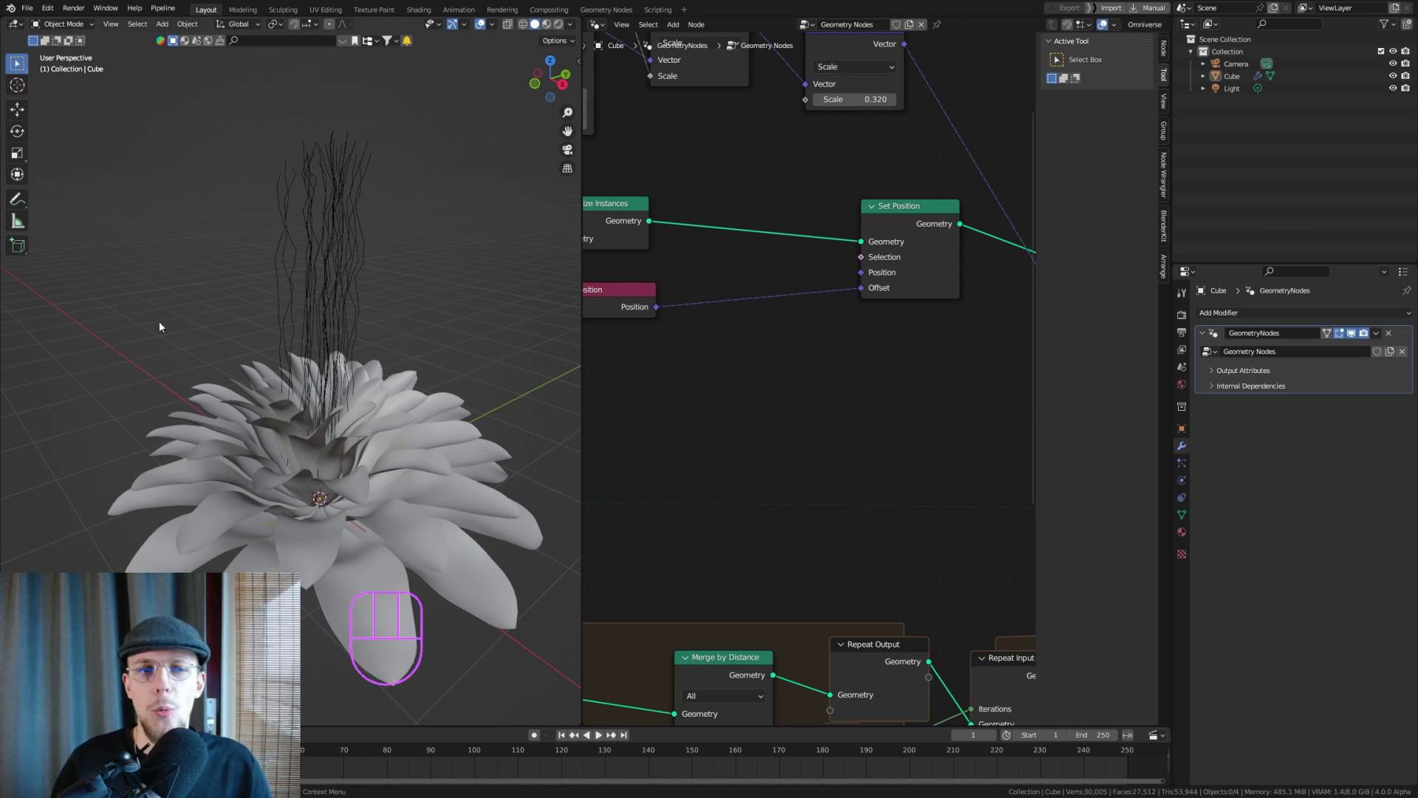
# Build a Position → Separate XYZ → Combine XYZ (Z=0) branch into the Set Position Offset
pyautogui.rightClick(734, 283)
pyautogui.press('shift+a')
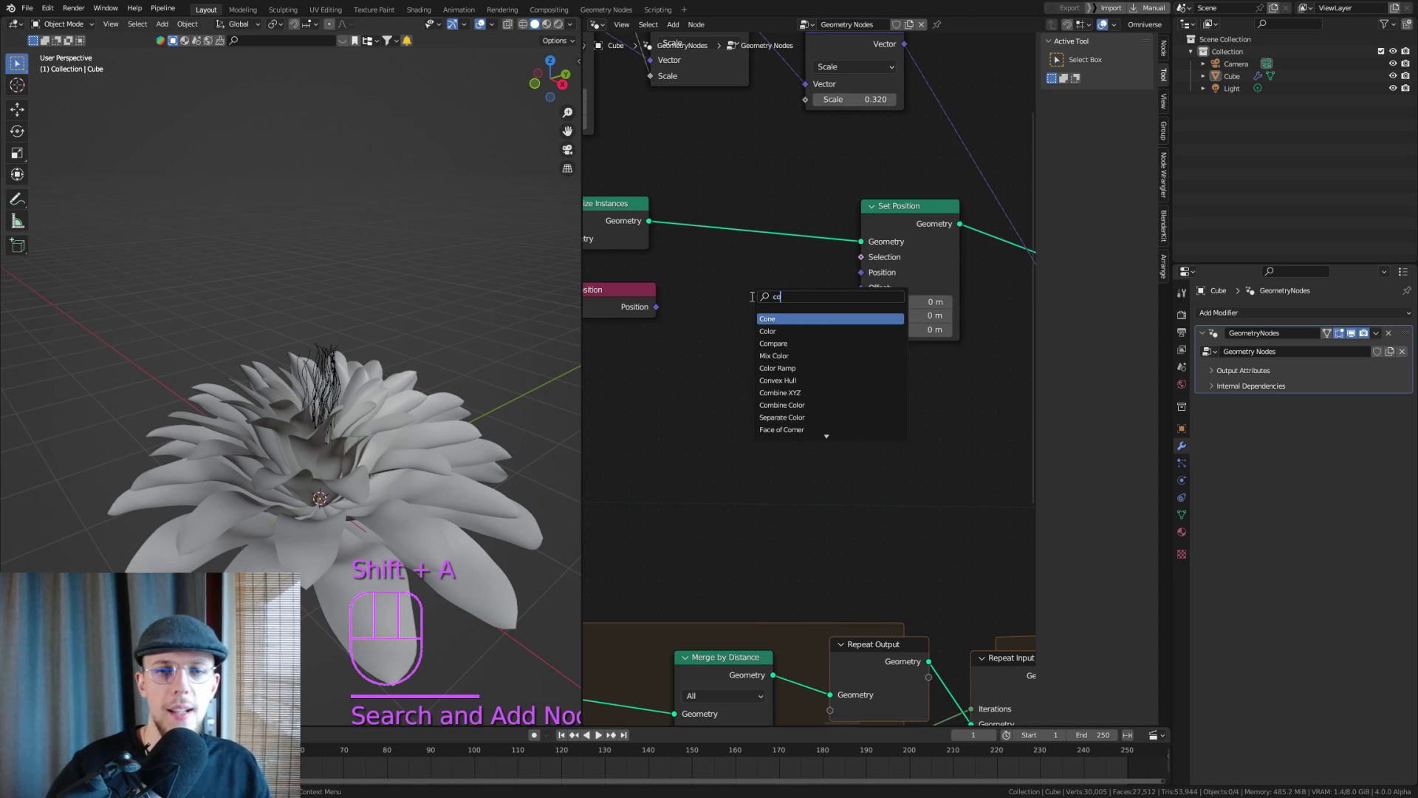
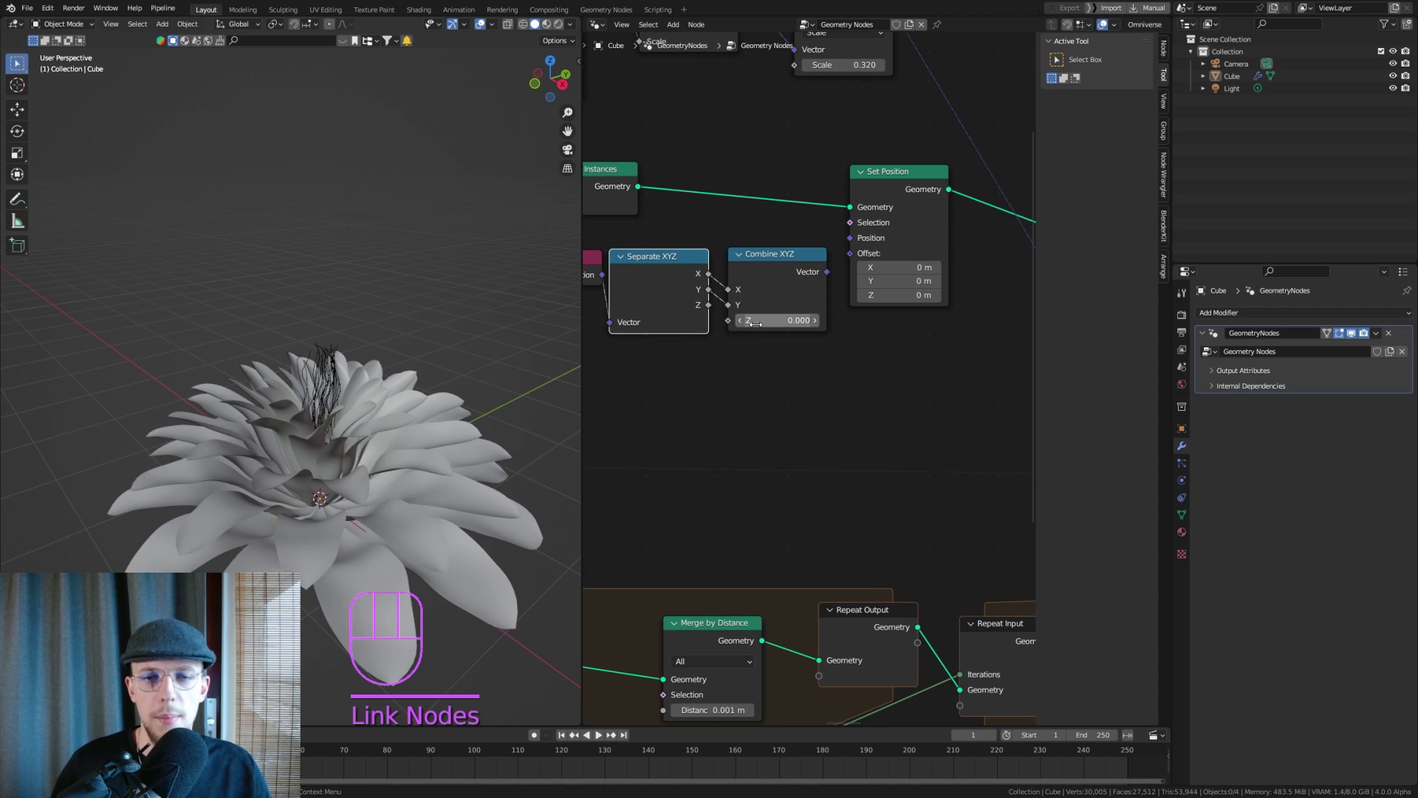
pyautogui.moveTo(785, 258); pyautogui.dragTo(774, 256)
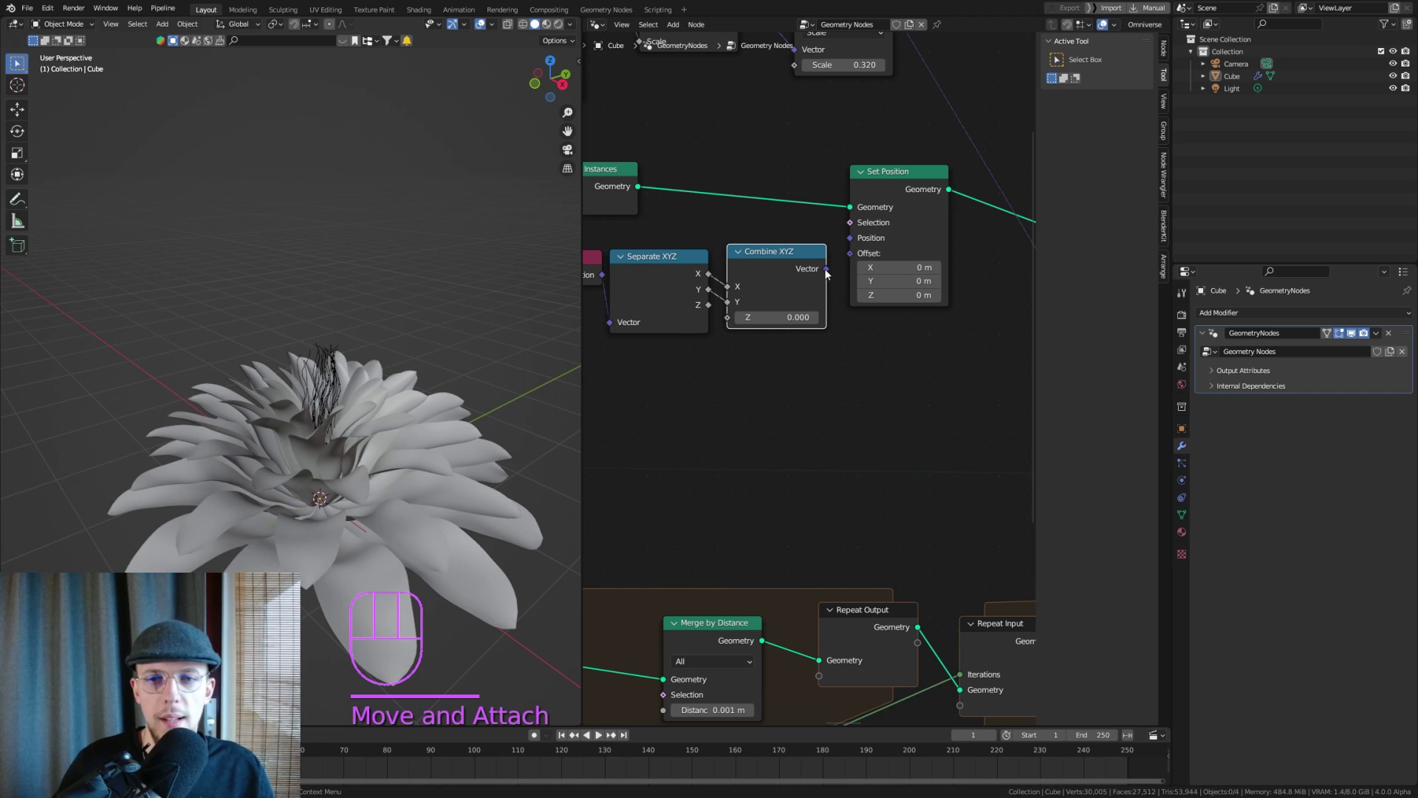
pyautogui.click(828, 273)
pyautogui.moveTo(830, 275); pyautogui.dragTo(852, 262)
pyautogui.moveTo(340, 466); pyautogui.dragTo(330, 503)
pyautogui.moveTo(369, 438); pyautogui.dragTo(336, 371)
pyautogui.middleClick(366, 414)
pyautogui.middleClick(351, 426)
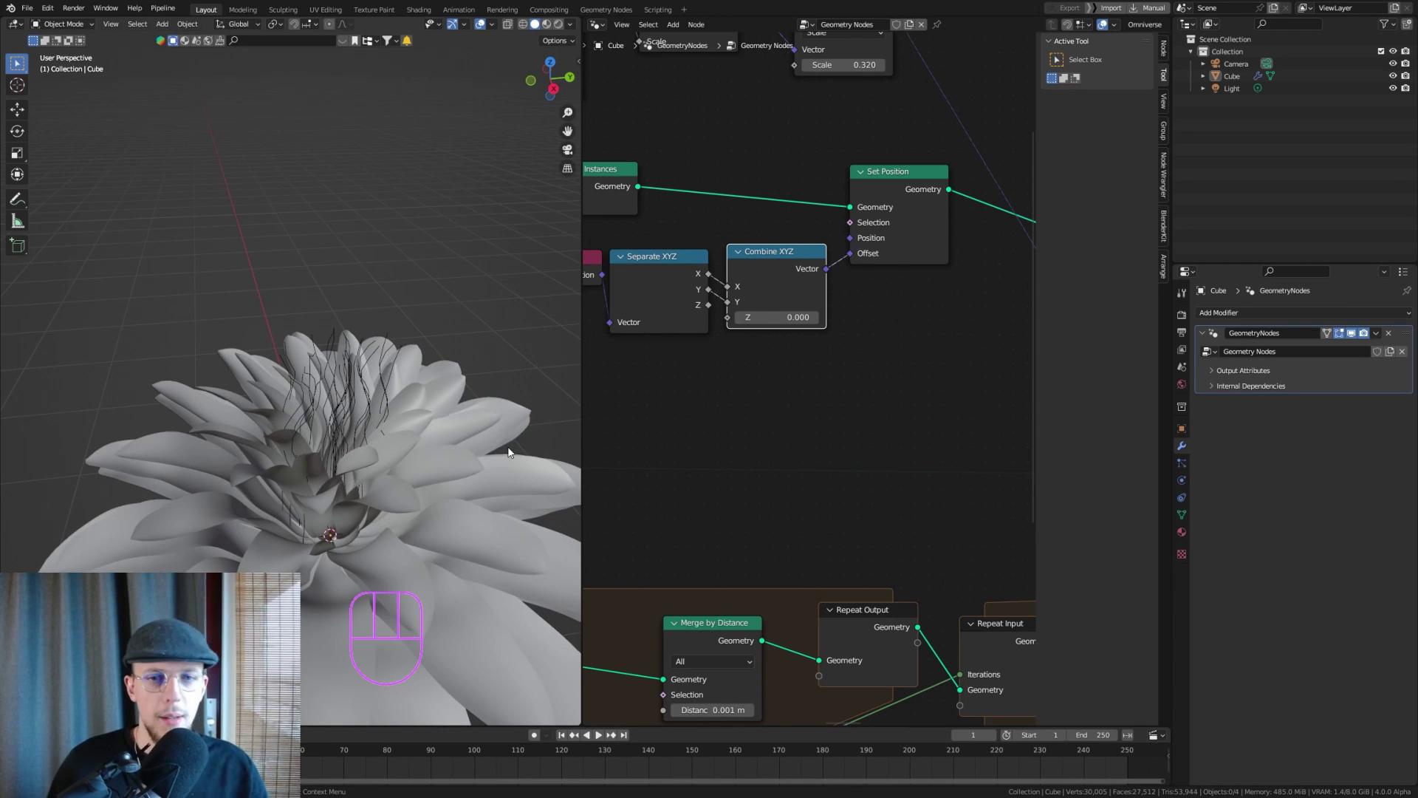
pyautogui.middleClick(656, 294)
# Rearrange the position nodes lower in the tree to make room
pyautogui.moveTo(730, 255); pyautogui.dragTo(846, 284)
pyautogui.press('g')
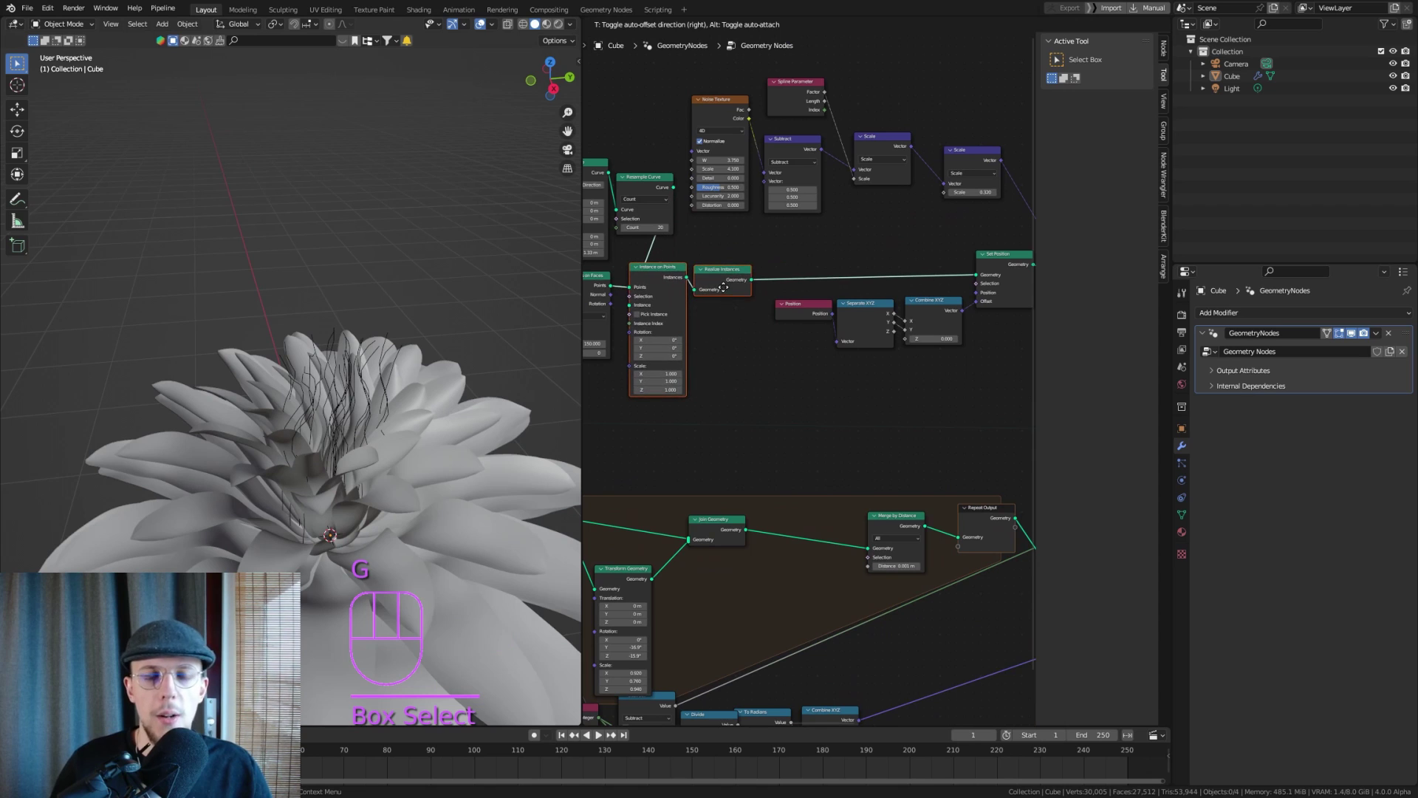
pyautogui.middleClick(776, 101)
pyautogui.middleClick(729, 137)
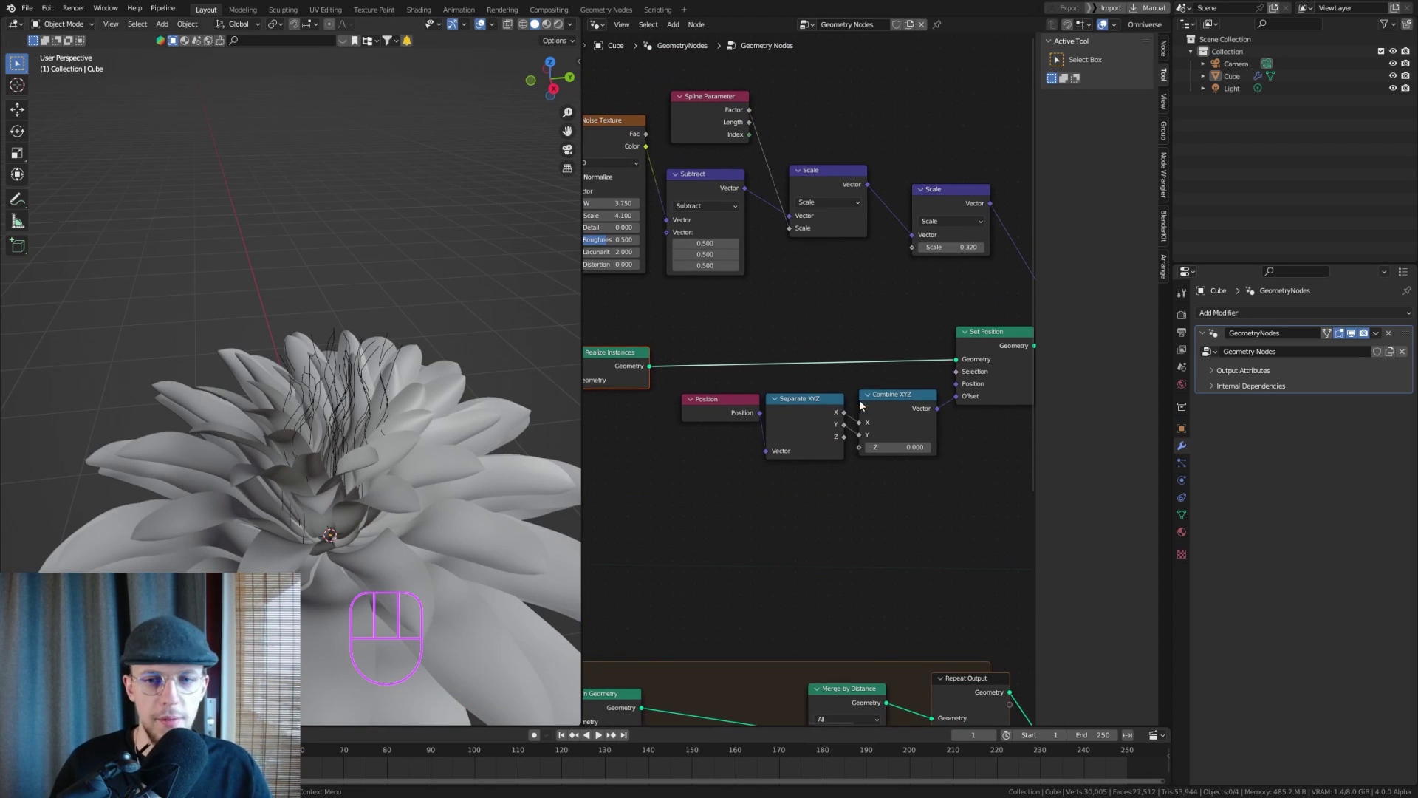
pyautogui.moveTo(721, 395); pyautogui.dragTo(928, 462)
pyautogui.press('g')
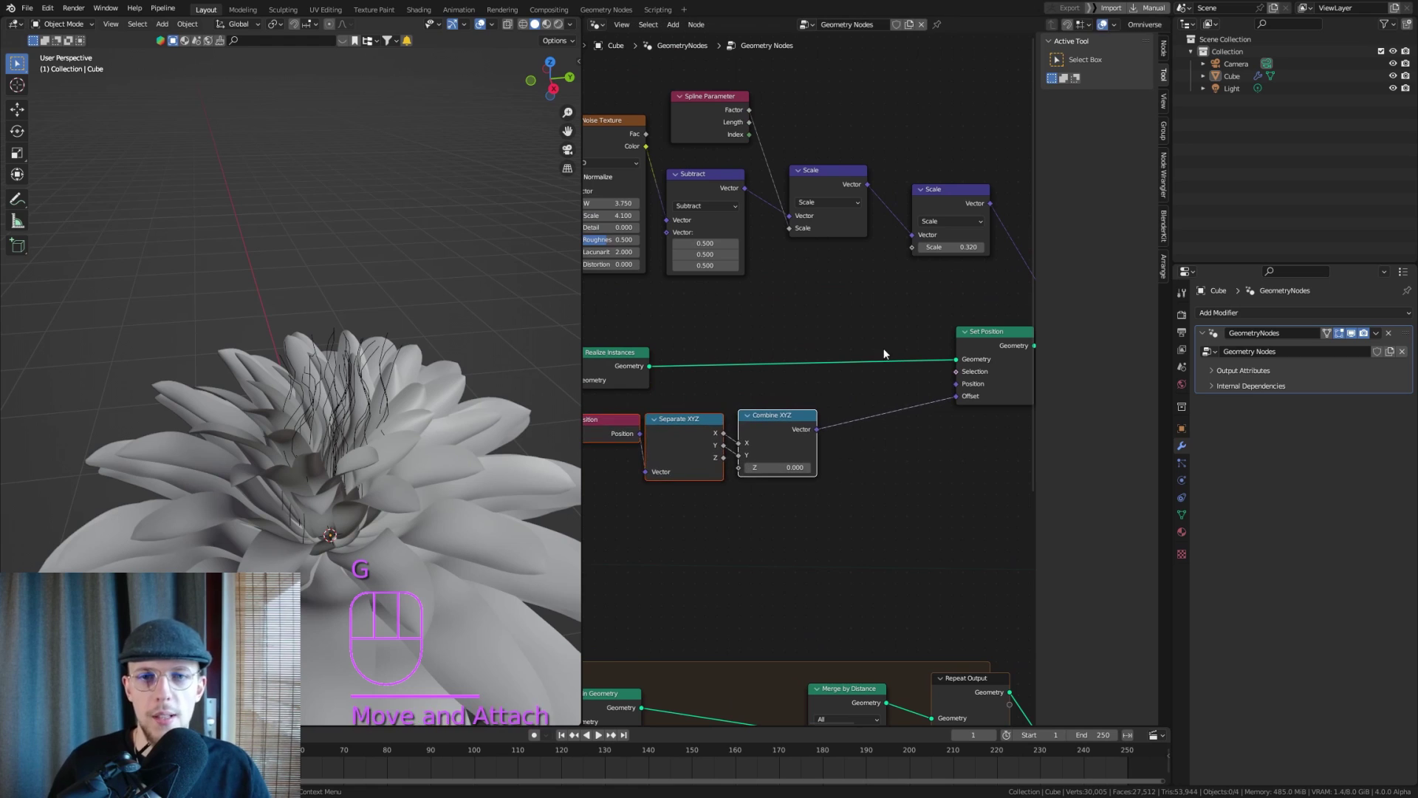
pyautogui.click(837, 179)
# Scale the sideways offset by Spline Parameter Length before it reaches Set Position
pyautogui.press('shift+d')
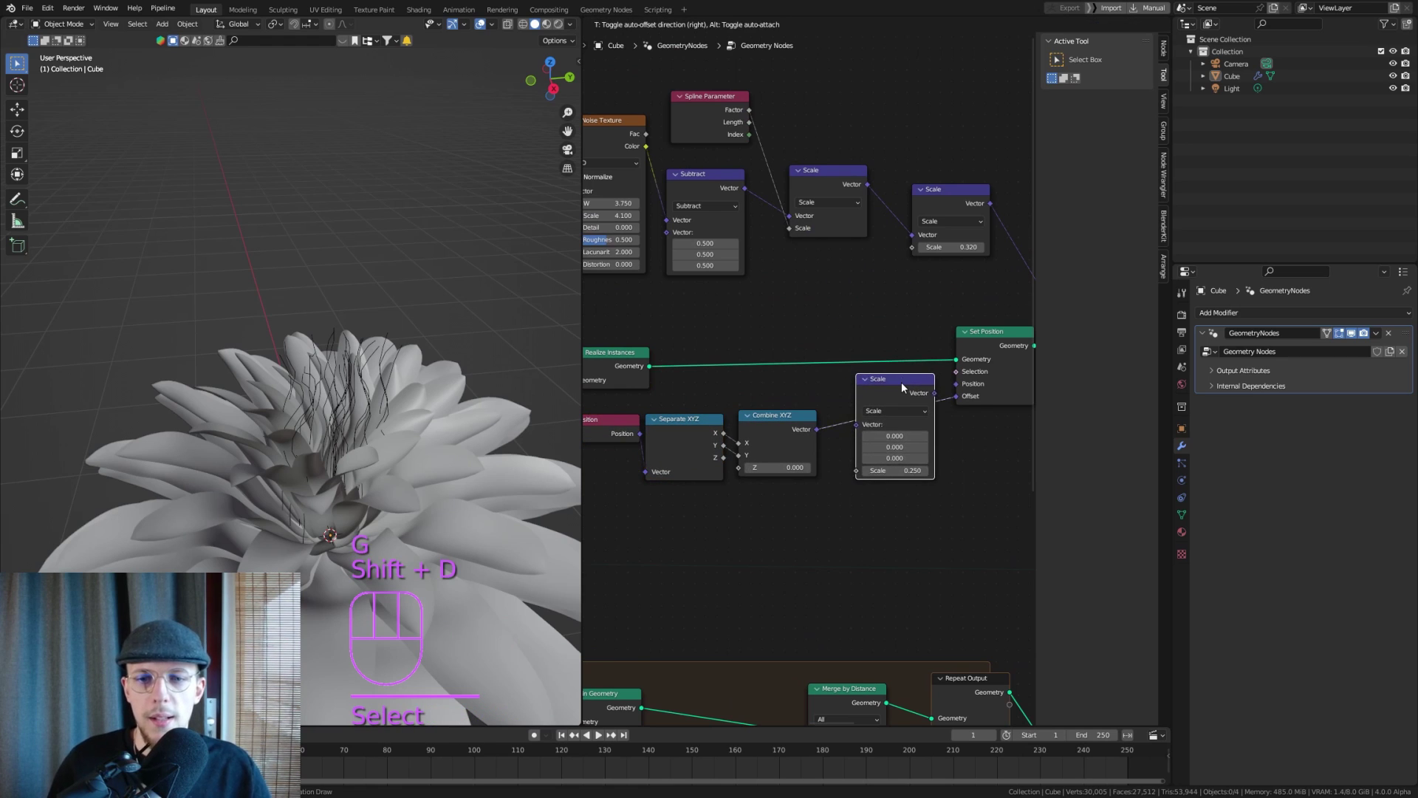
pyautogui.click(752, 113)
pyautogui.moveTo(834, 290); pyautogui.dragTo(871, 441)
pyautogui.moveTo(435, 473); pyautogui.dragTo(445, 512)
pyautogui.middleClick(322, 441)
pyautogui.moveTo(329, 438); pyautogui.dragTo(316, 381)
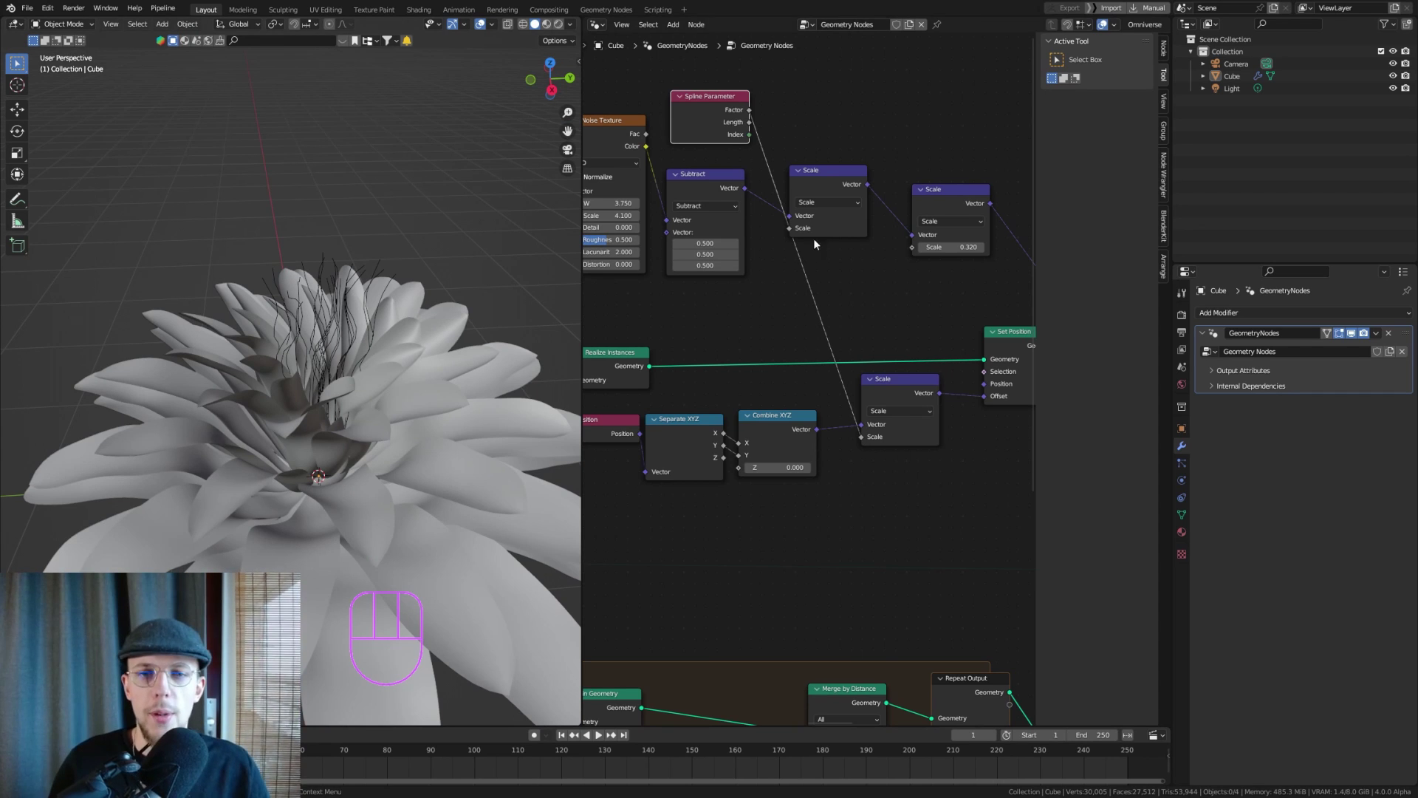
# Remap the spline parameter through an ease-in Float Curve before the sideways Scale node
pyautogui.press('shift+a')
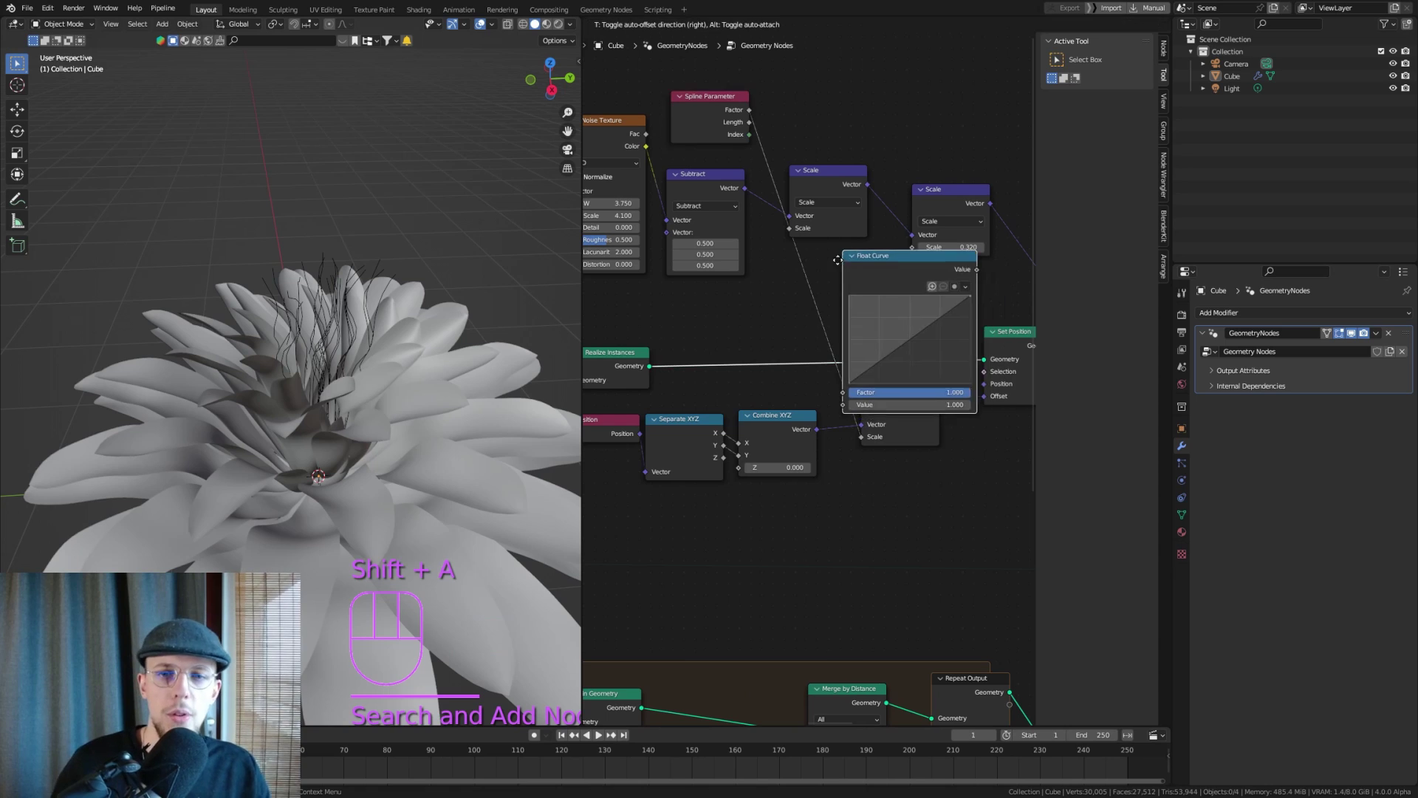
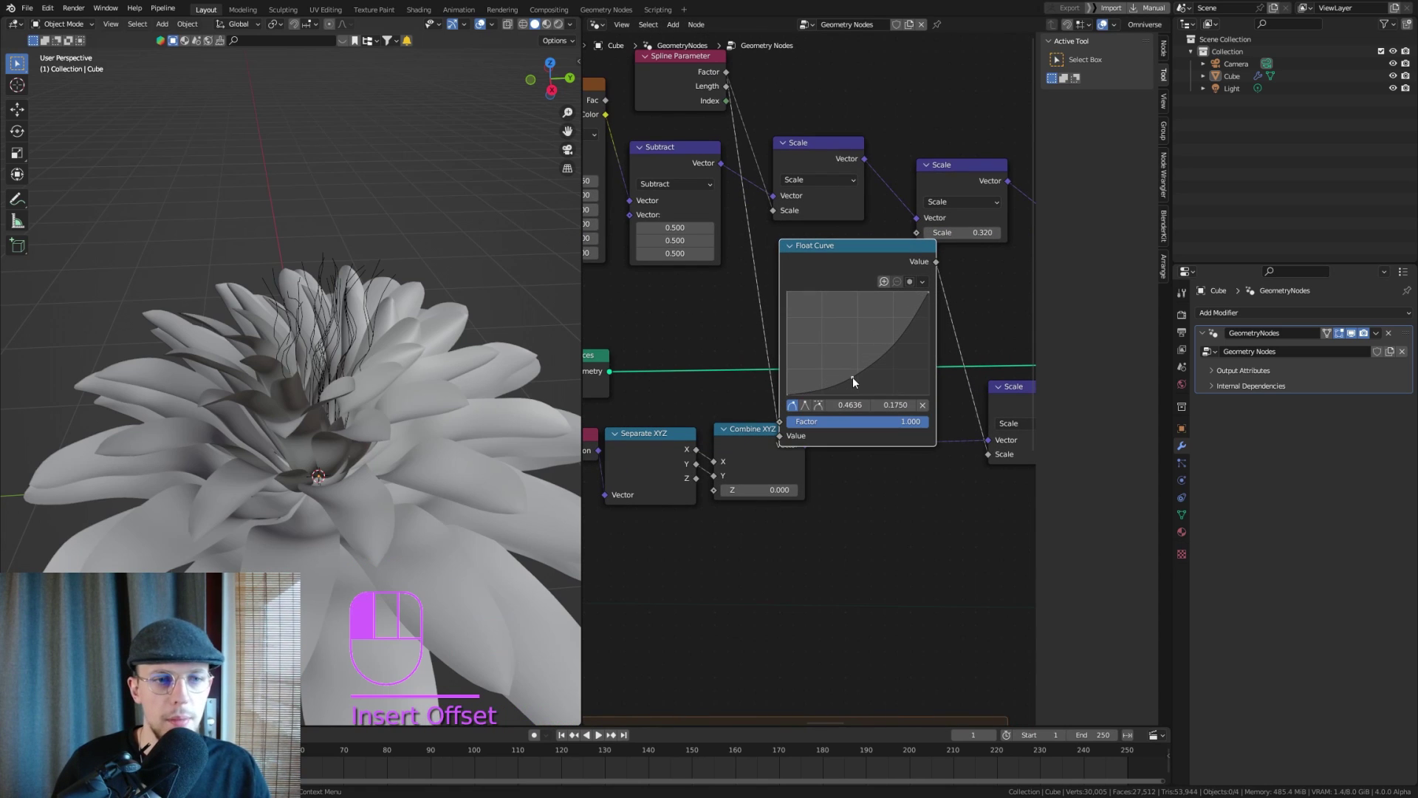
pyautogui.click(864, 381)
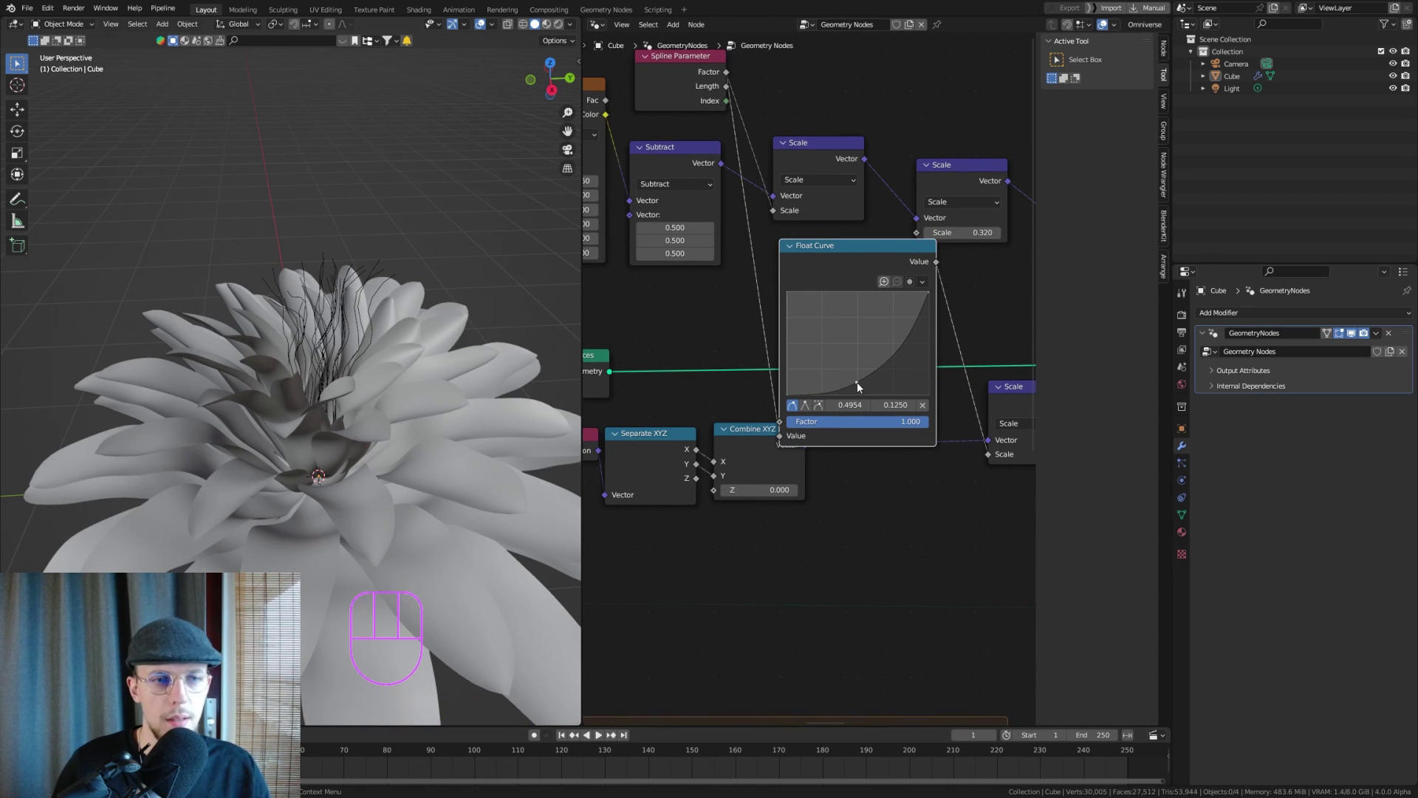
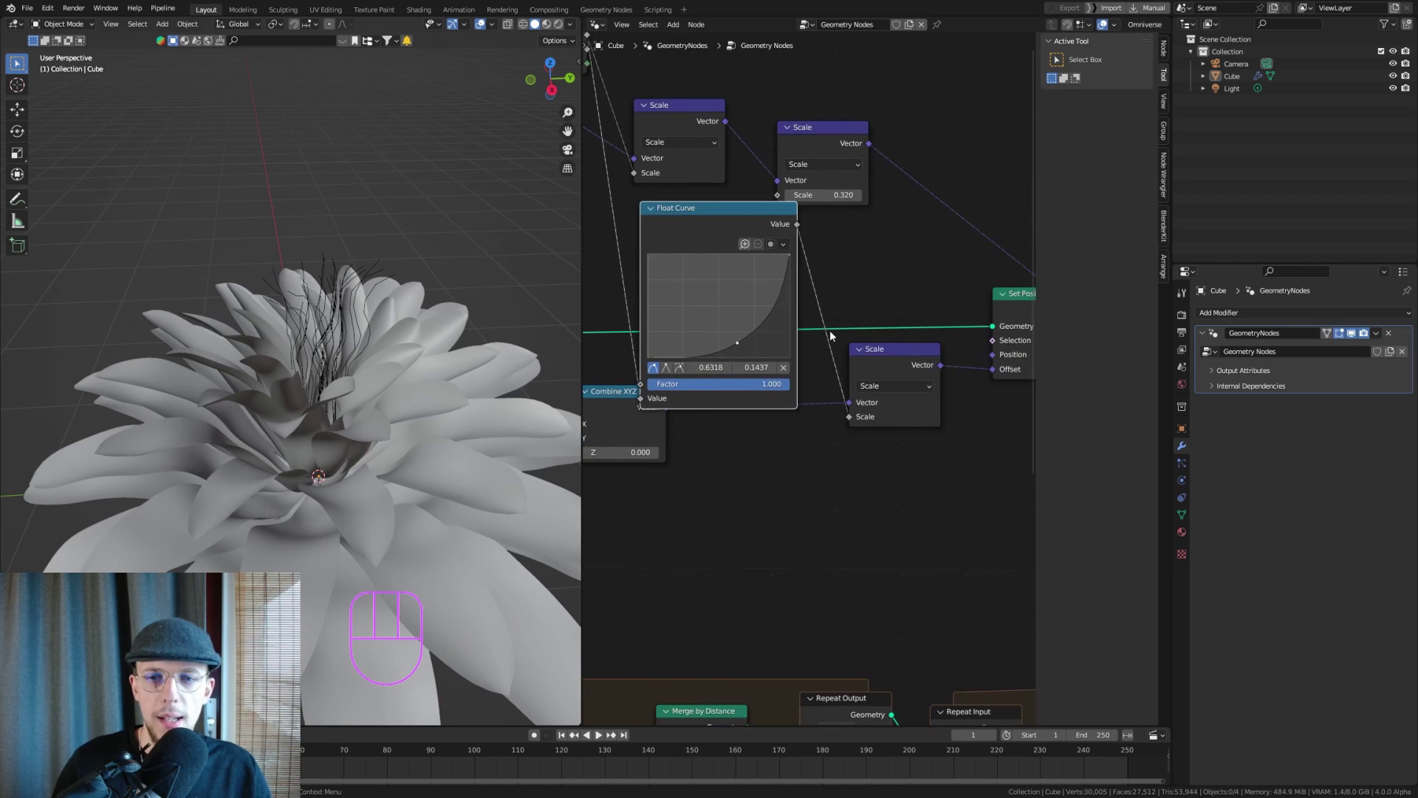
pyautogui.click(899, 356)
pyautogui.click(729, 249)
pyautogui.press('g')
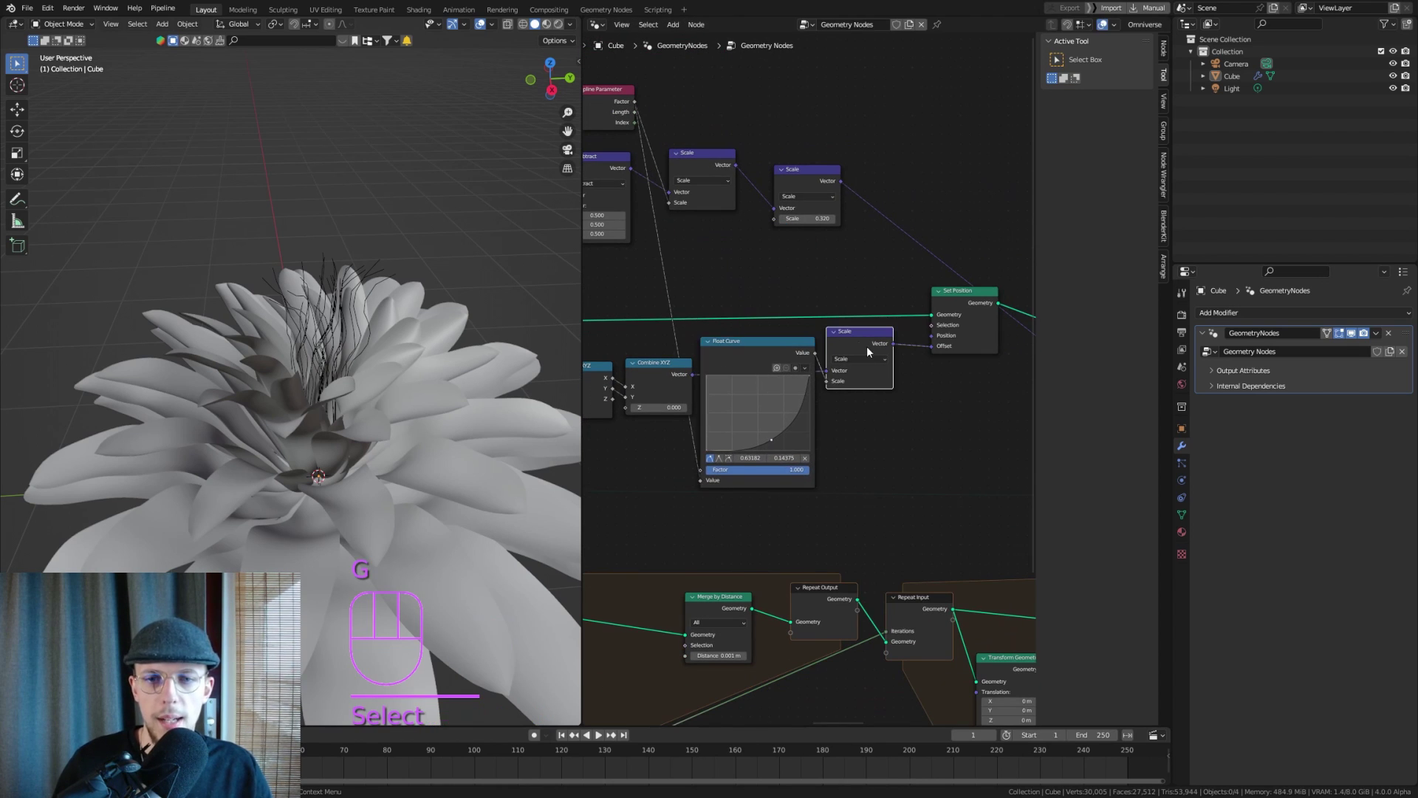
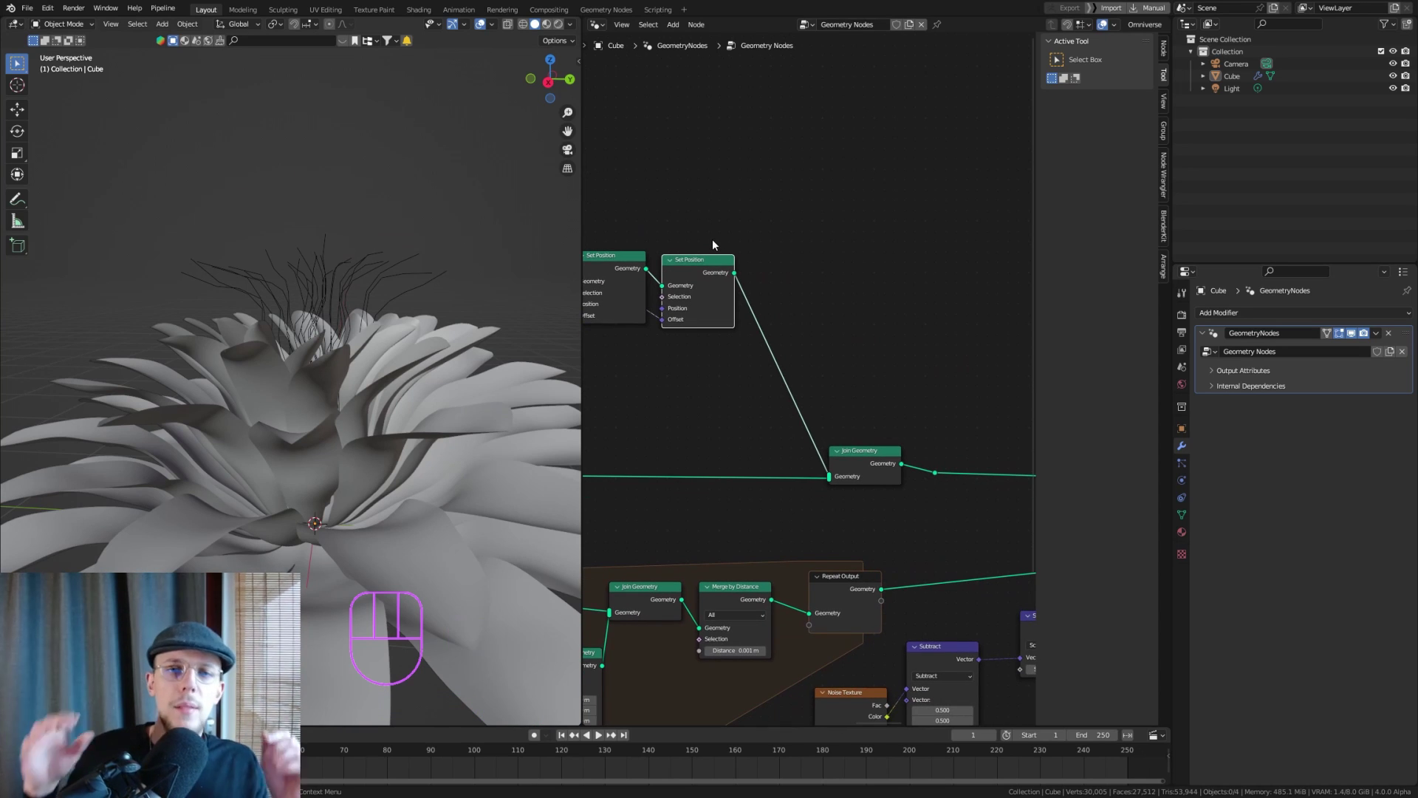
# Insert a Trim Curve node between Set Position and Join Geometry
pyautogui.press('shift+a')
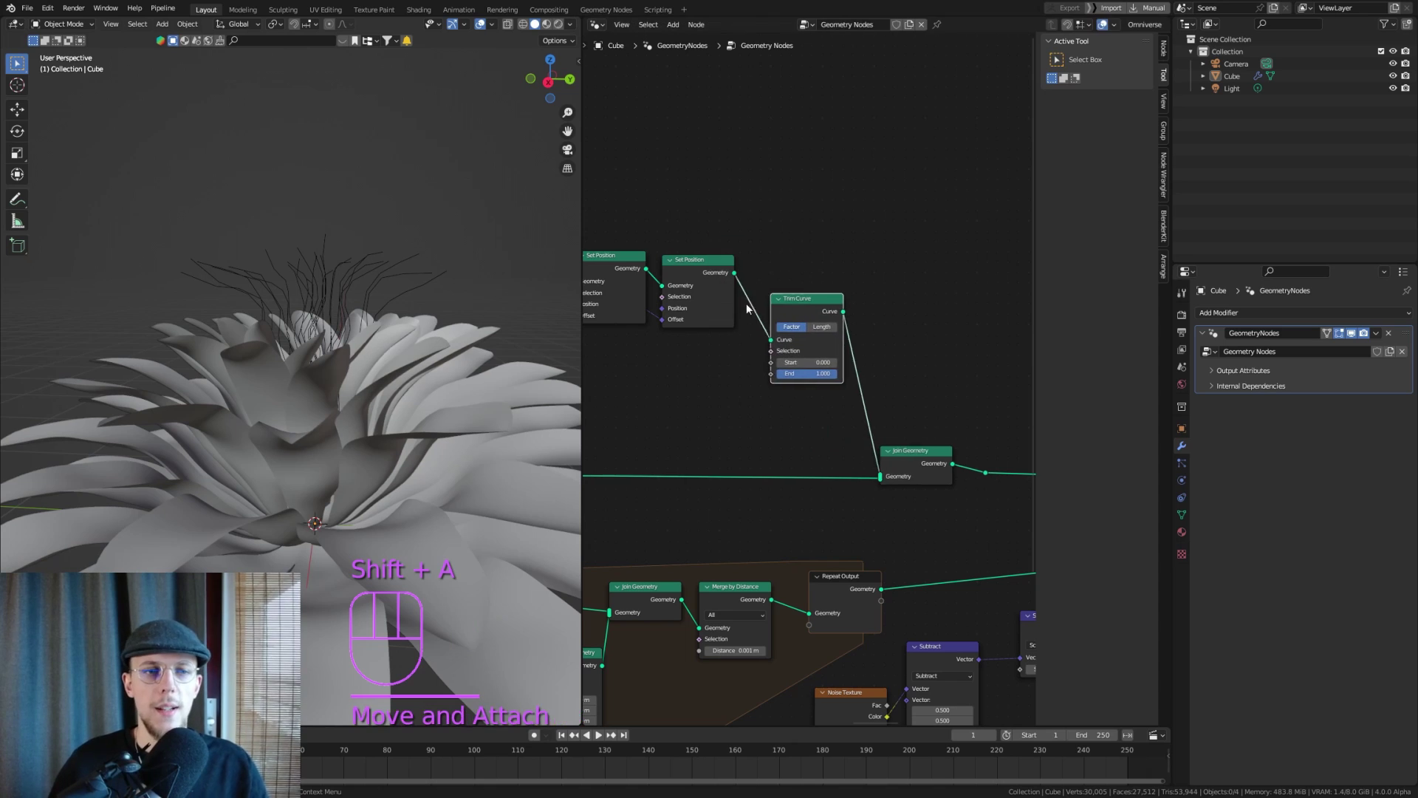
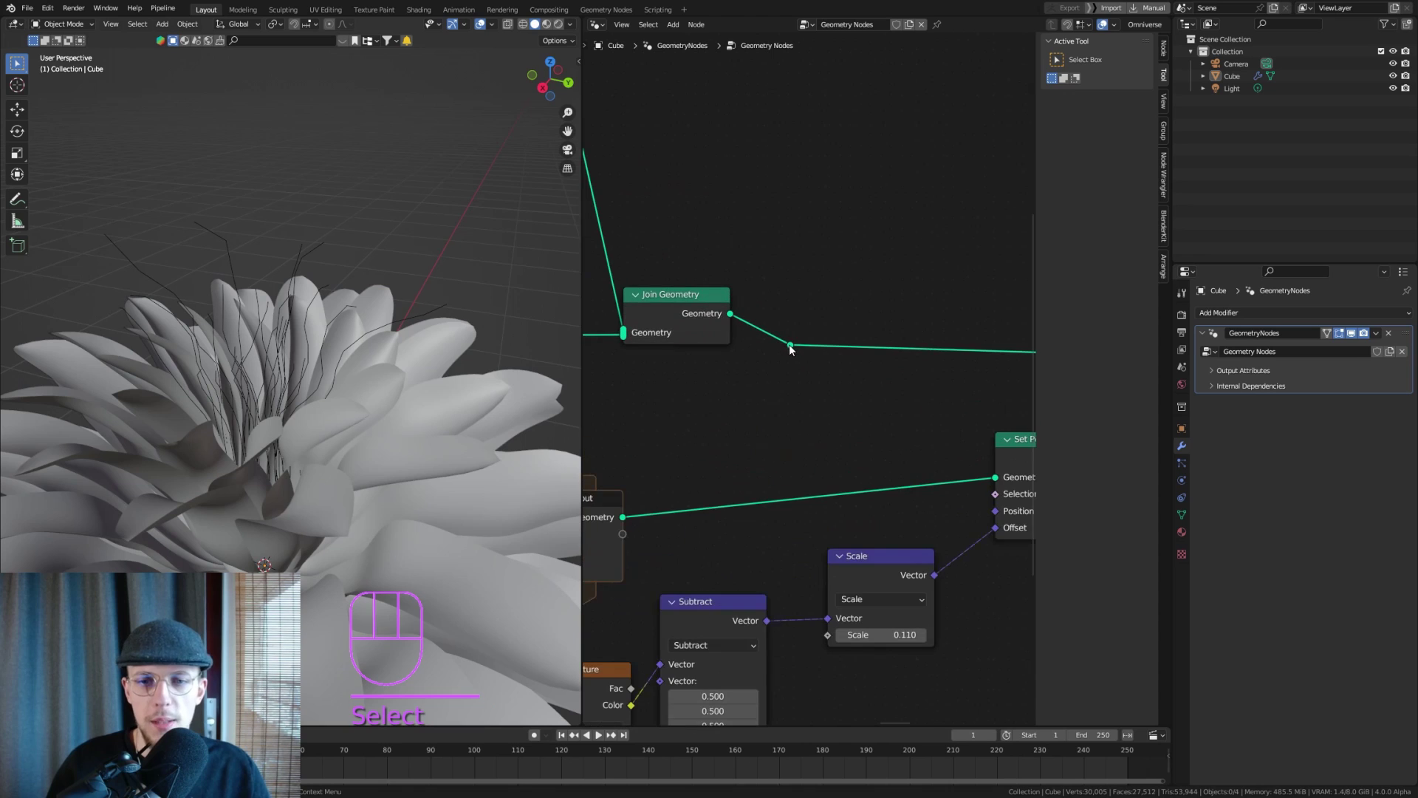
# Search the node add menu for curve nodes to mesh the stamen strands
pyautogui.press('ctrl+x')
pyautogui.press('shift+a')
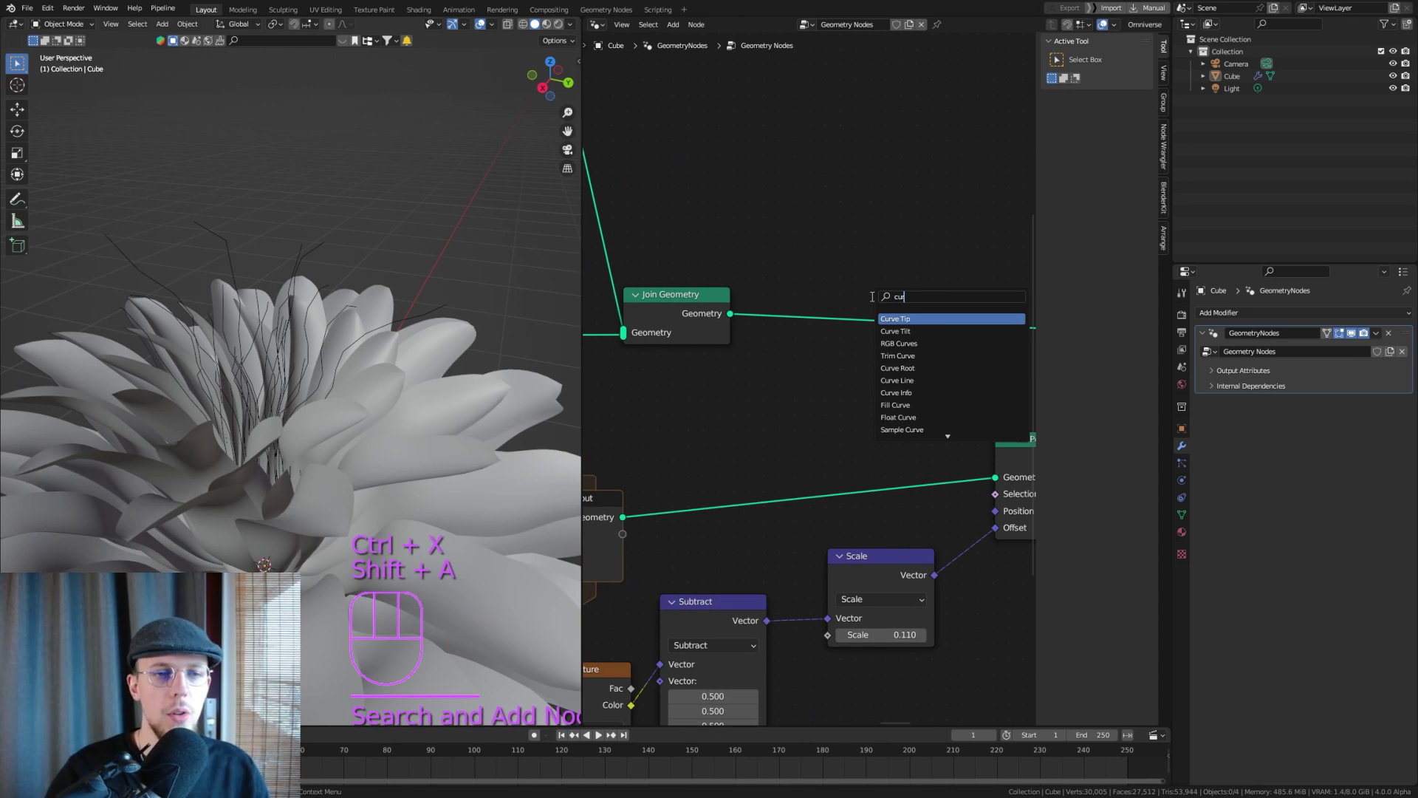
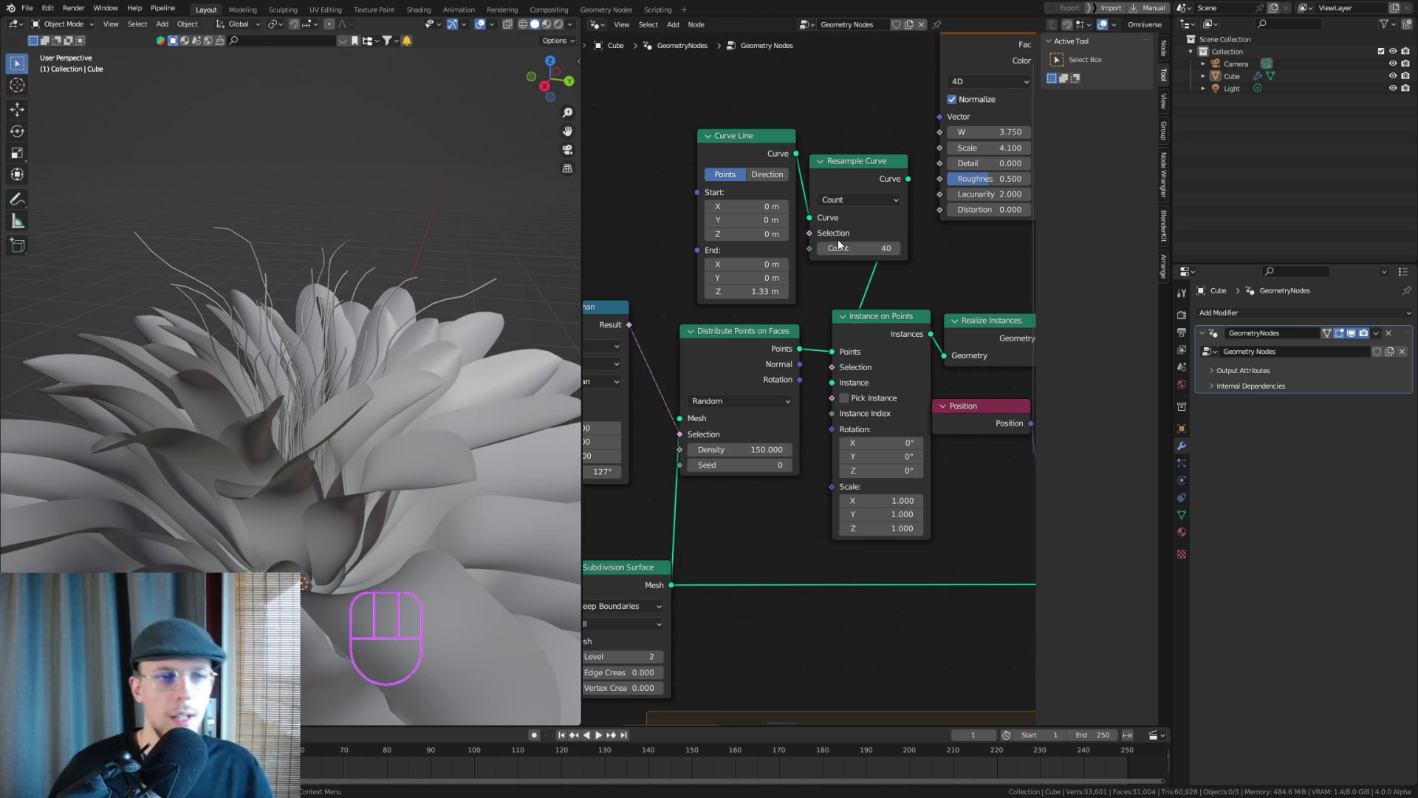
pyautogui.moveTo(352, 355); pyautogui.dragTo(365, 348)
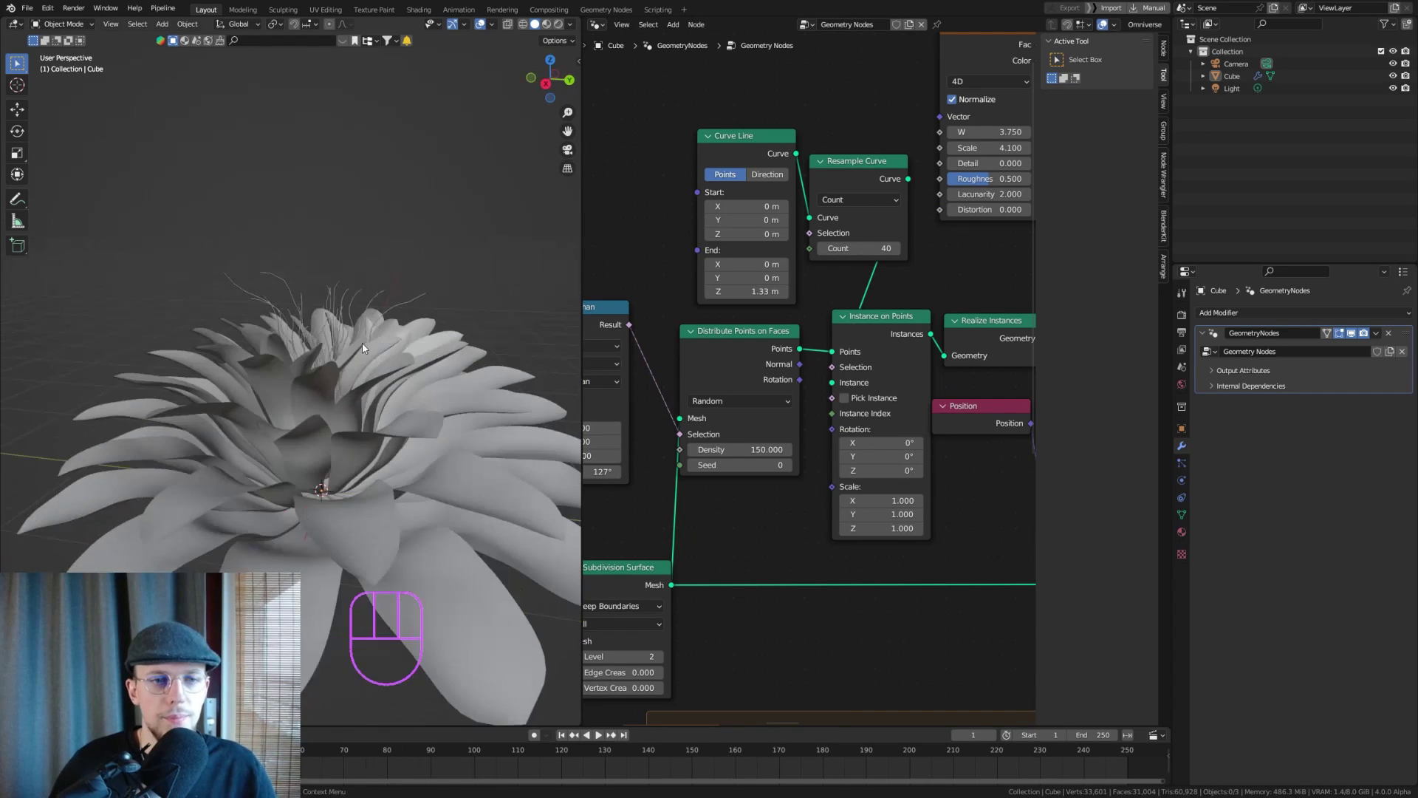
pyautogui.middleClick(396, 322)
pyautogui.middleClick(315, 326)
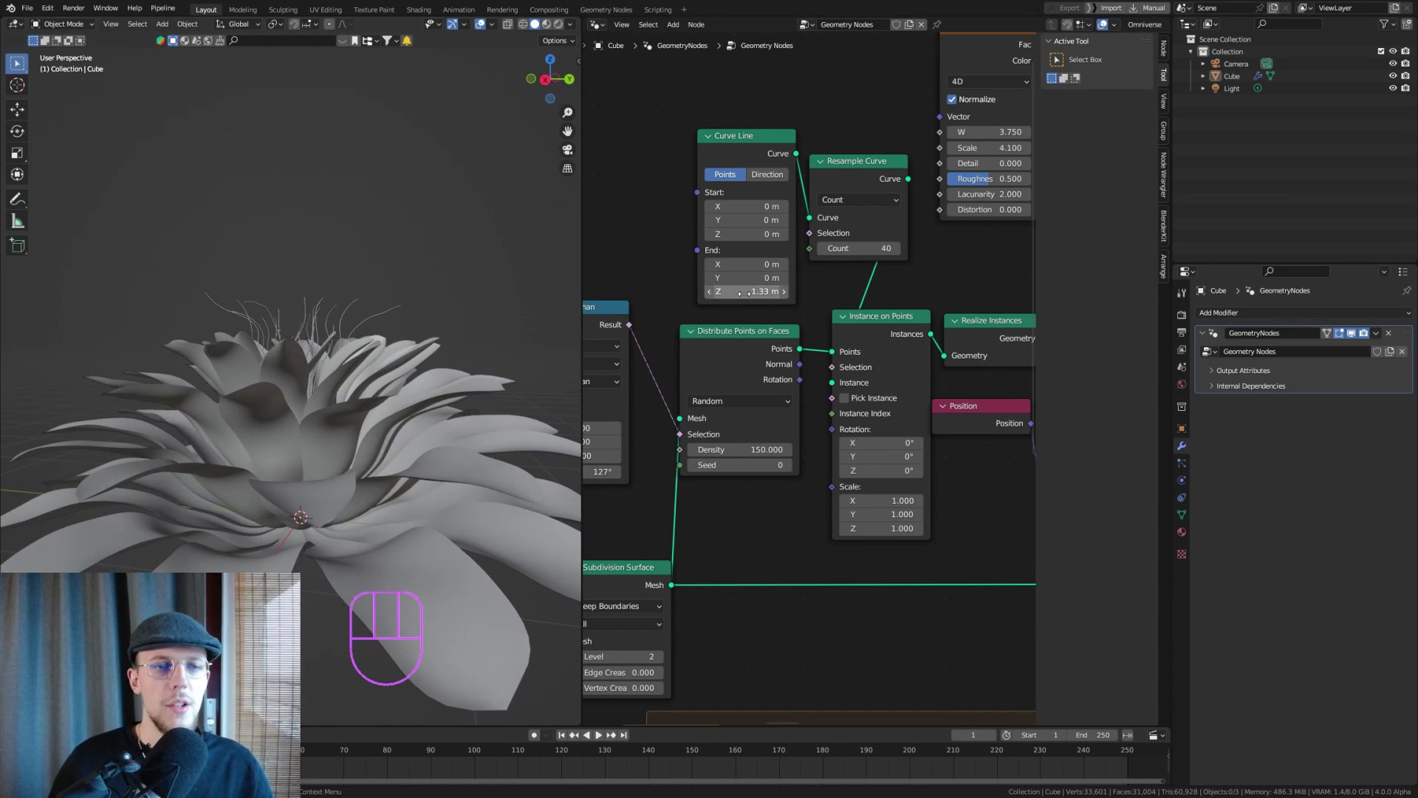
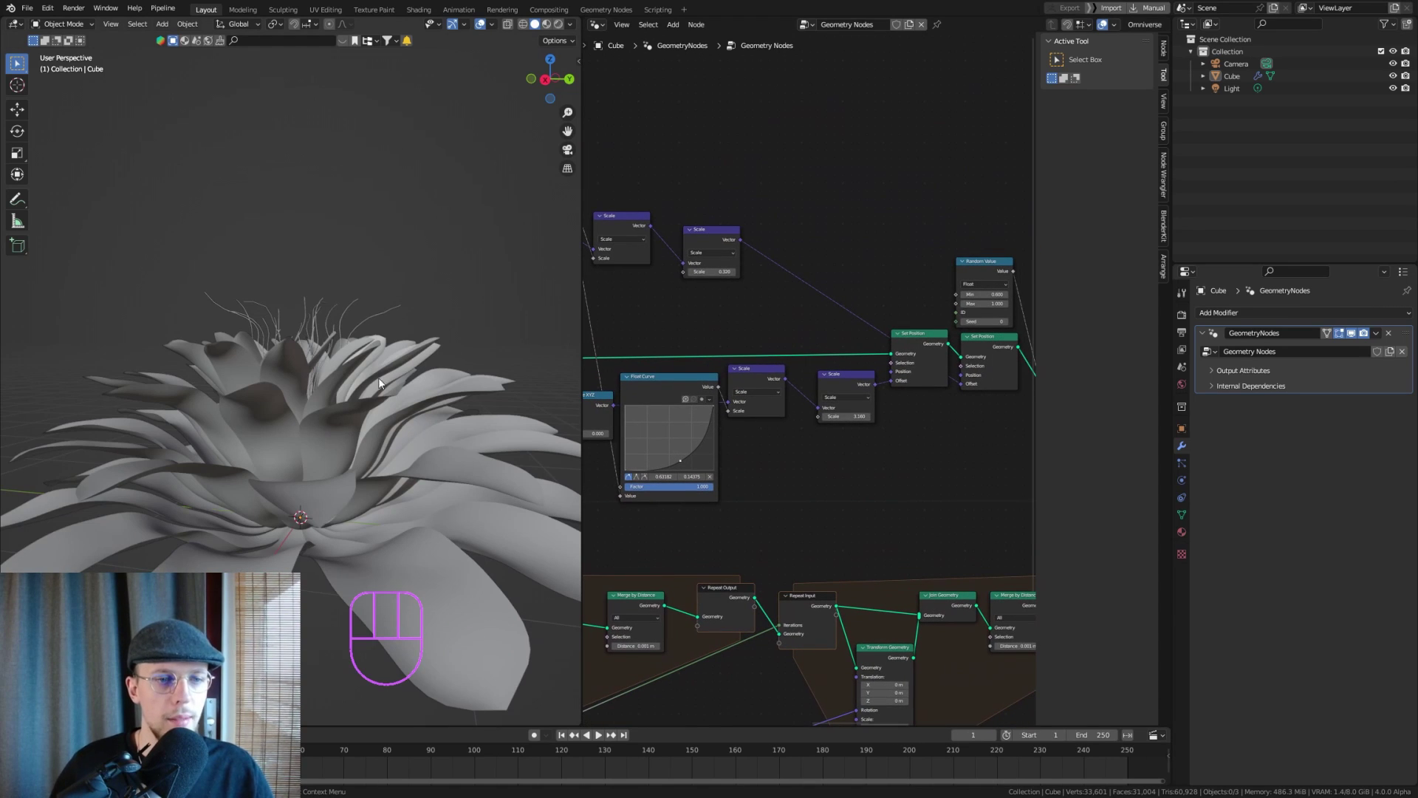
pyautogui.press('ctrl+s')
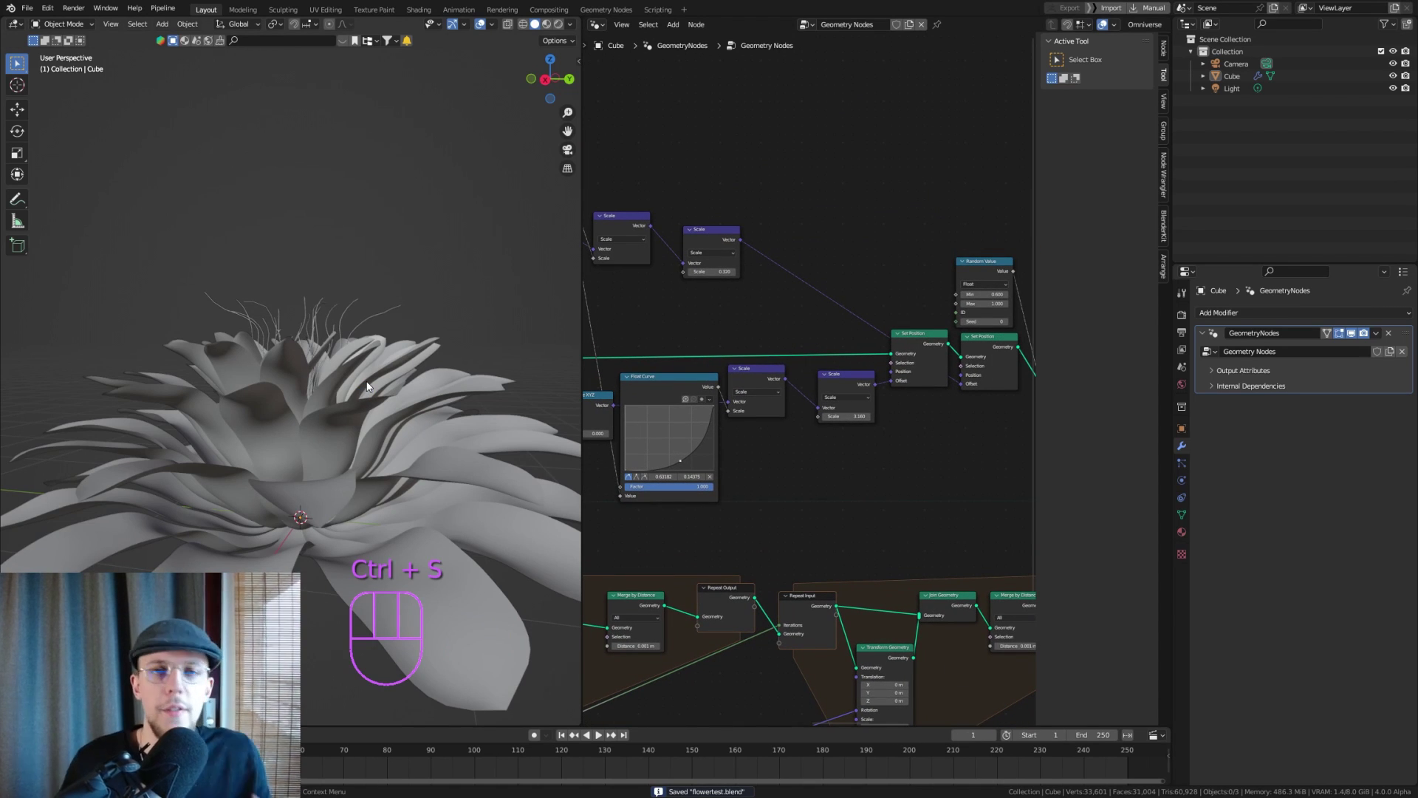
pyautogui.middleClick(673, 307)
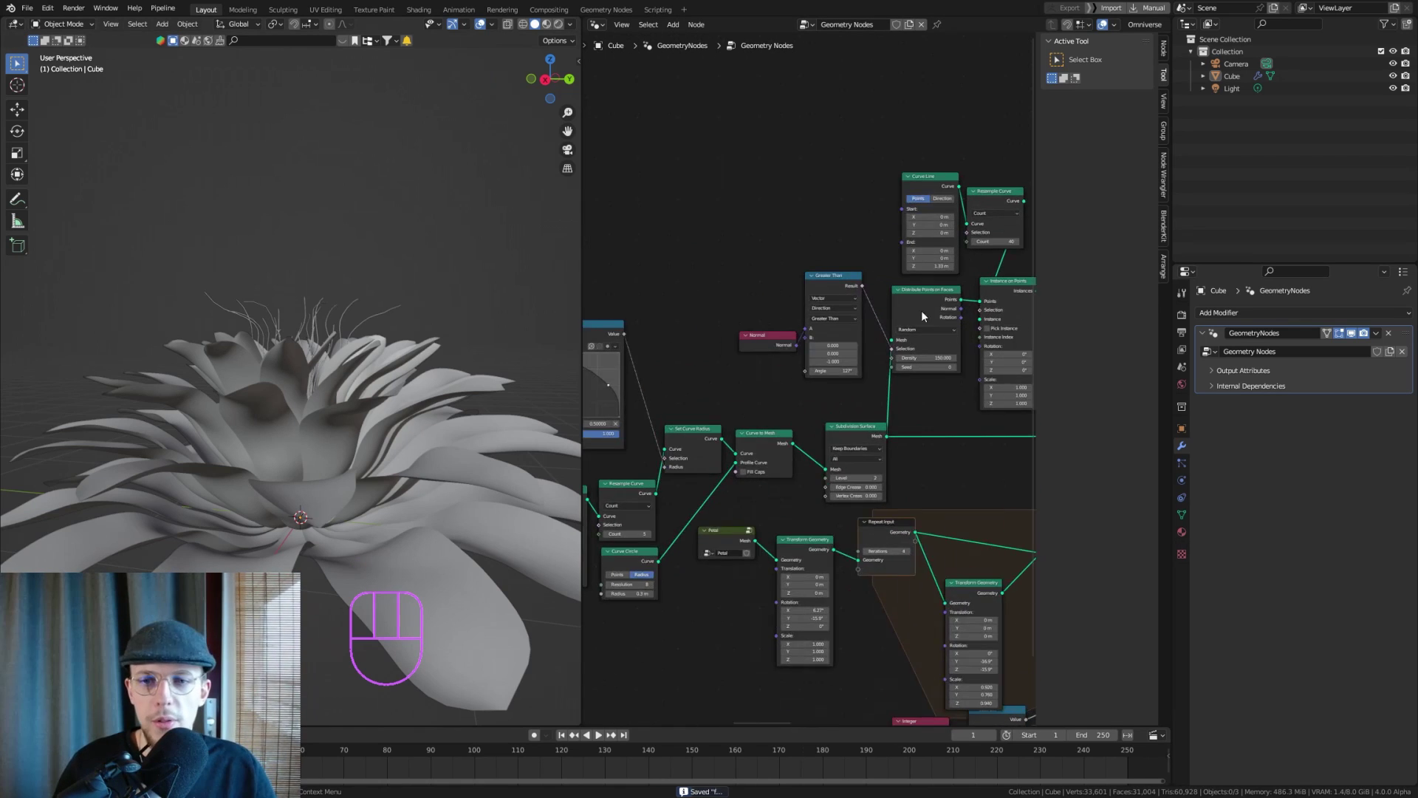
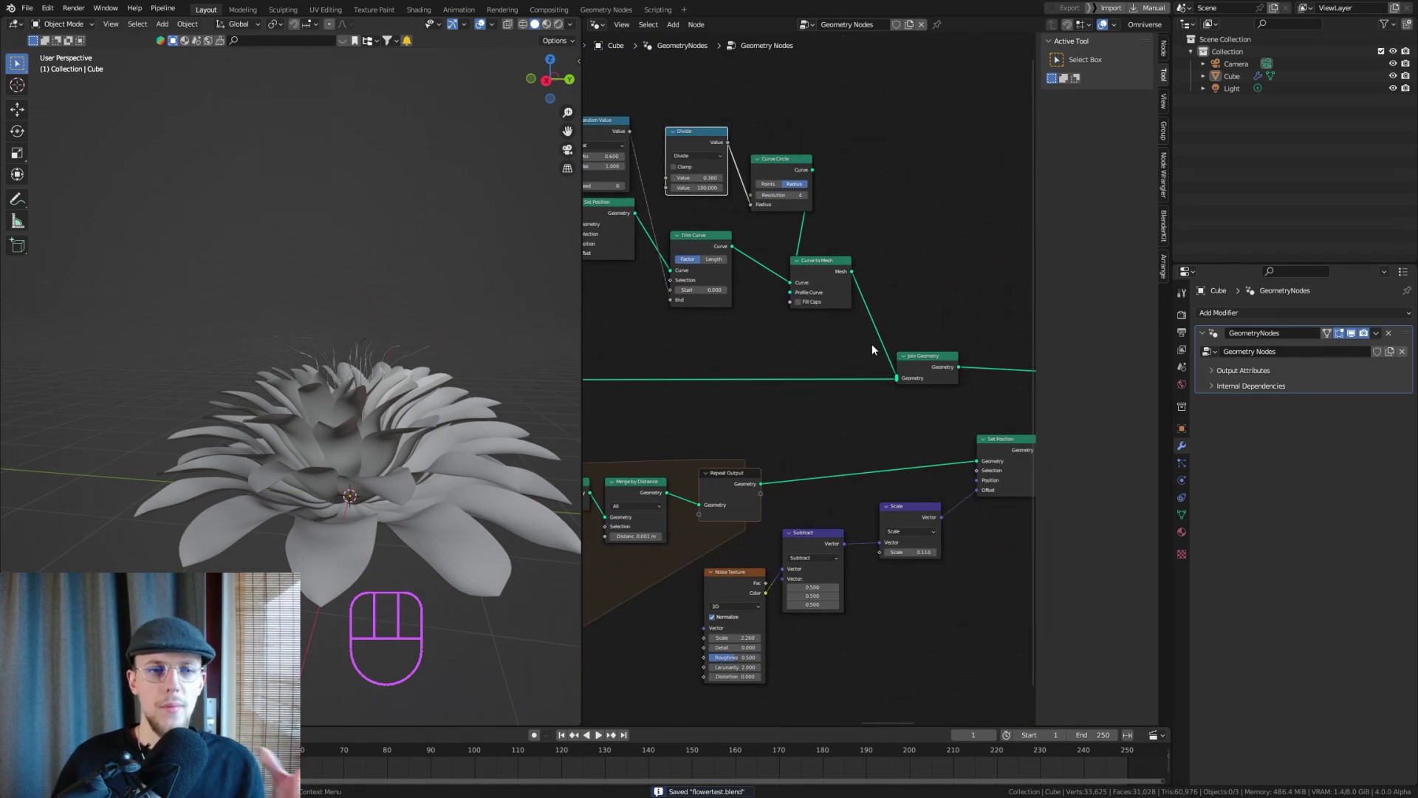
# Orbit the viewport around the flower toward a side view
pyautogui.moveTo(322, 503); pyautogui.dragTo(338, 442)
pyautogui.moveTo(370, 455); pyautogui.dragTo(380, 537)
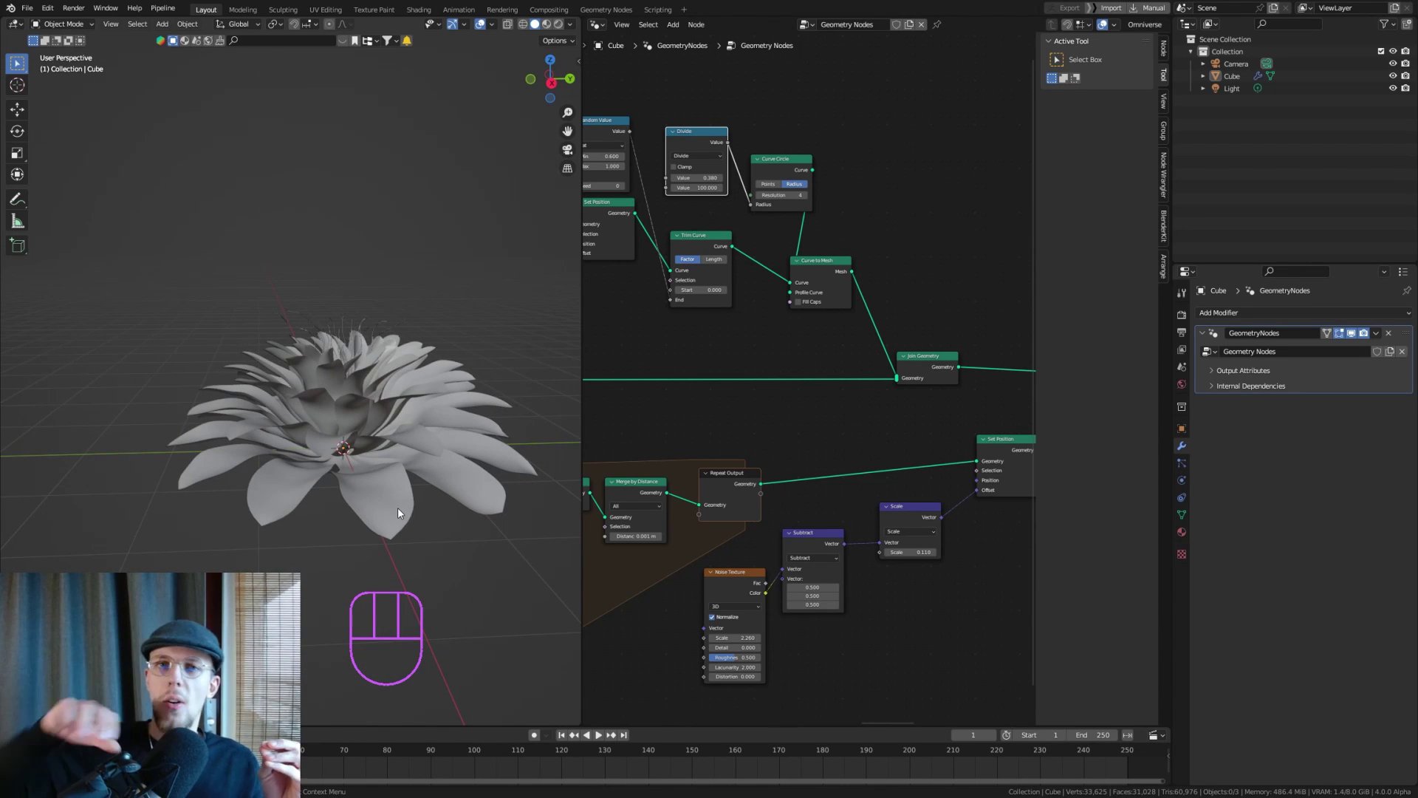
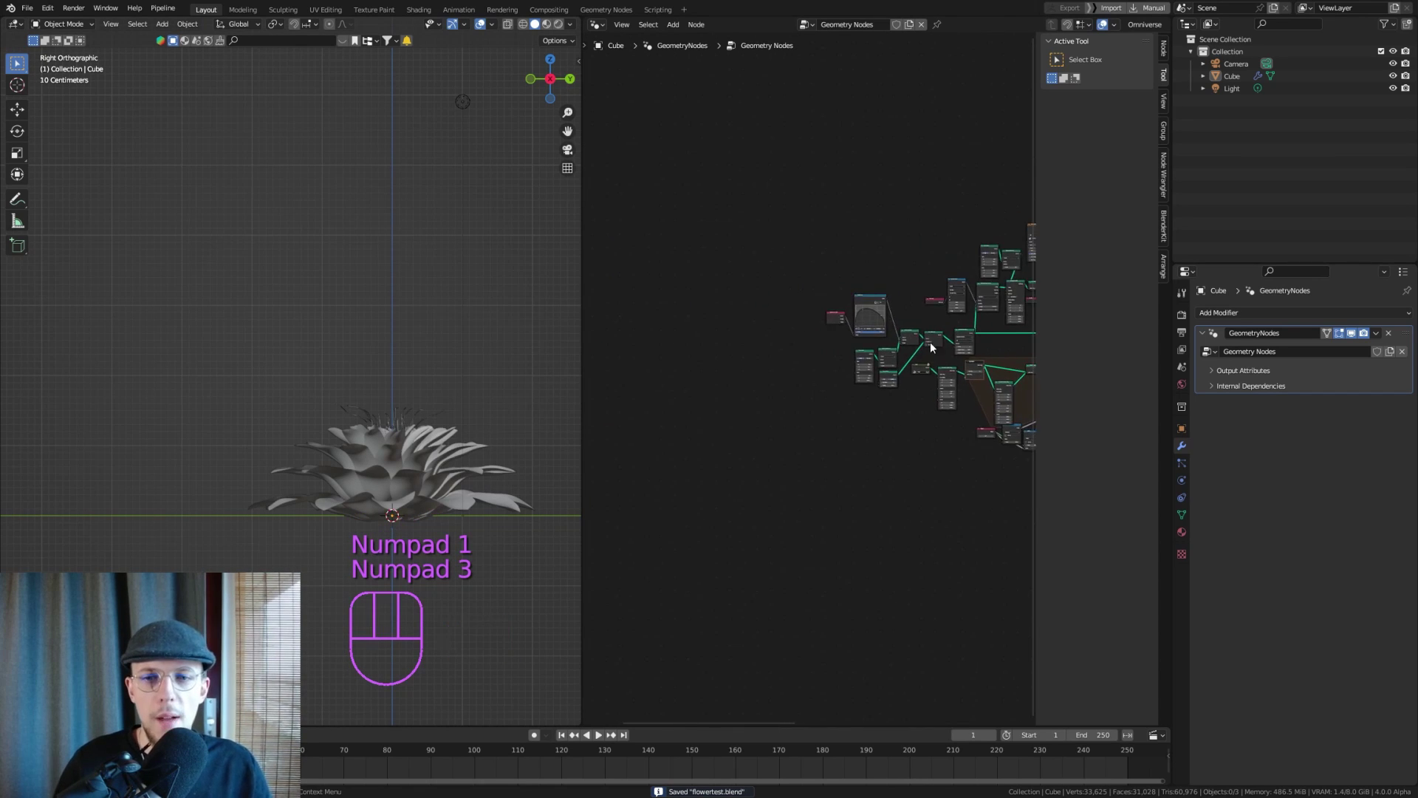
# Delete the stray unconnected Group Input node and save the file
pyautogui.press('ctrl+s')
pyautogui.press('shift+a')
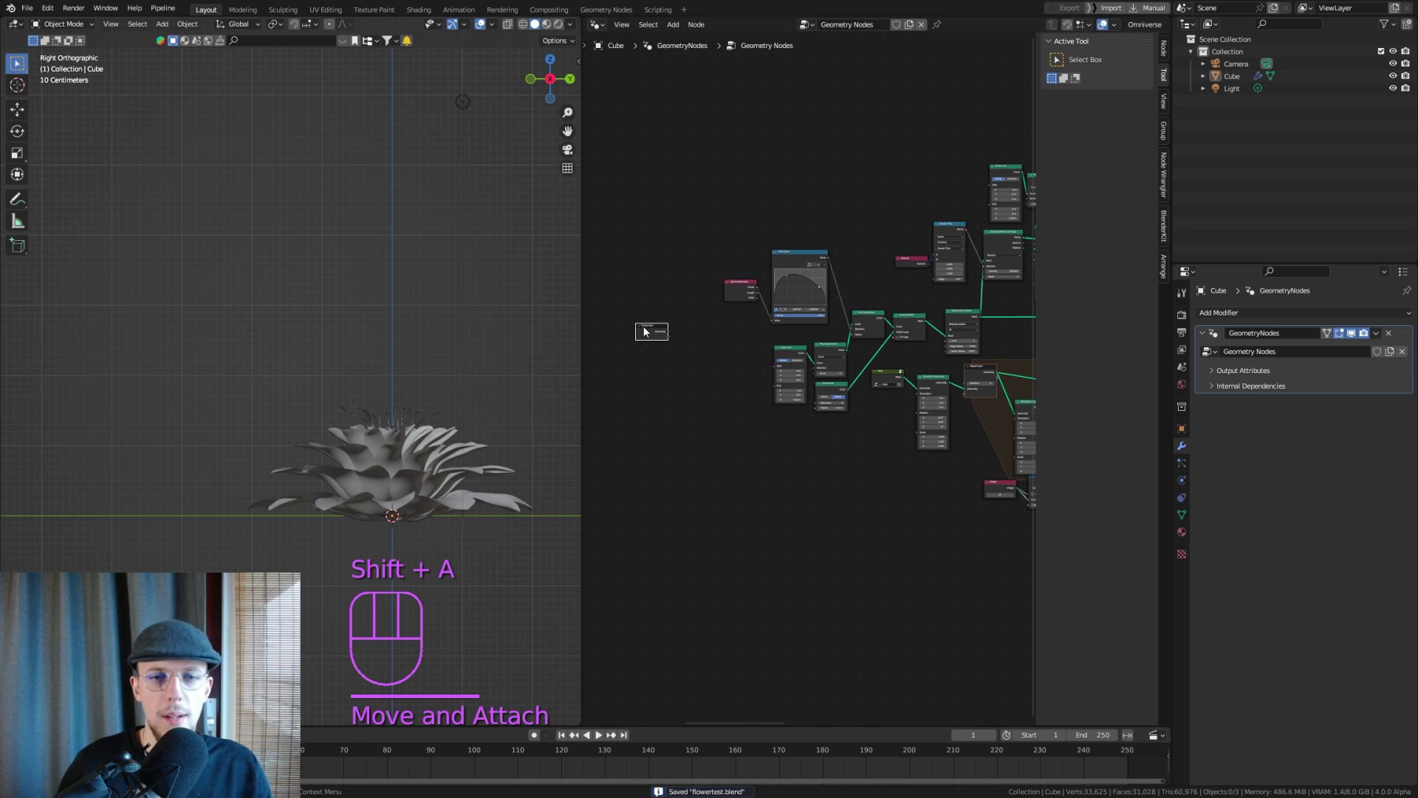
pyautogui.moveTo(656, 320); pyautogui.dragTo(731, 315)
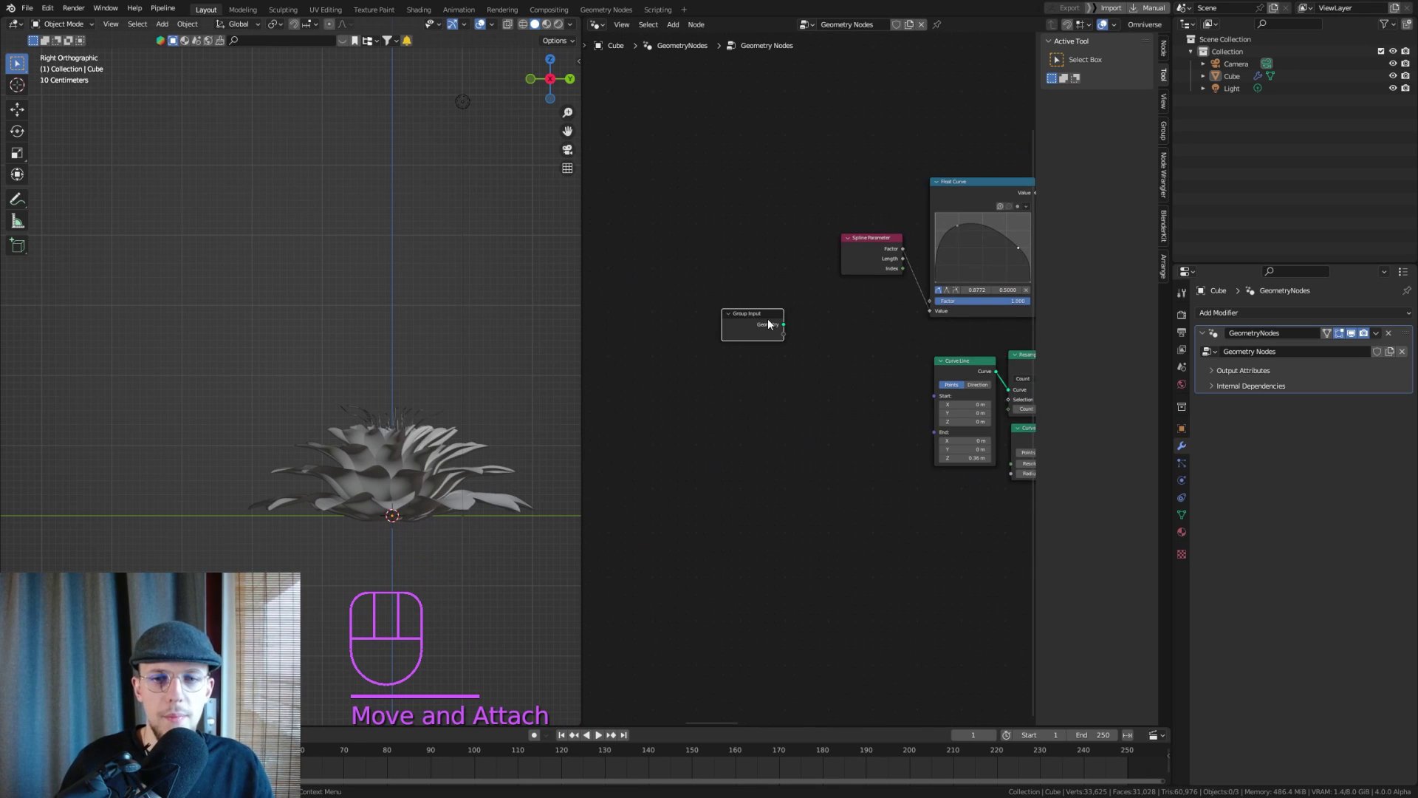
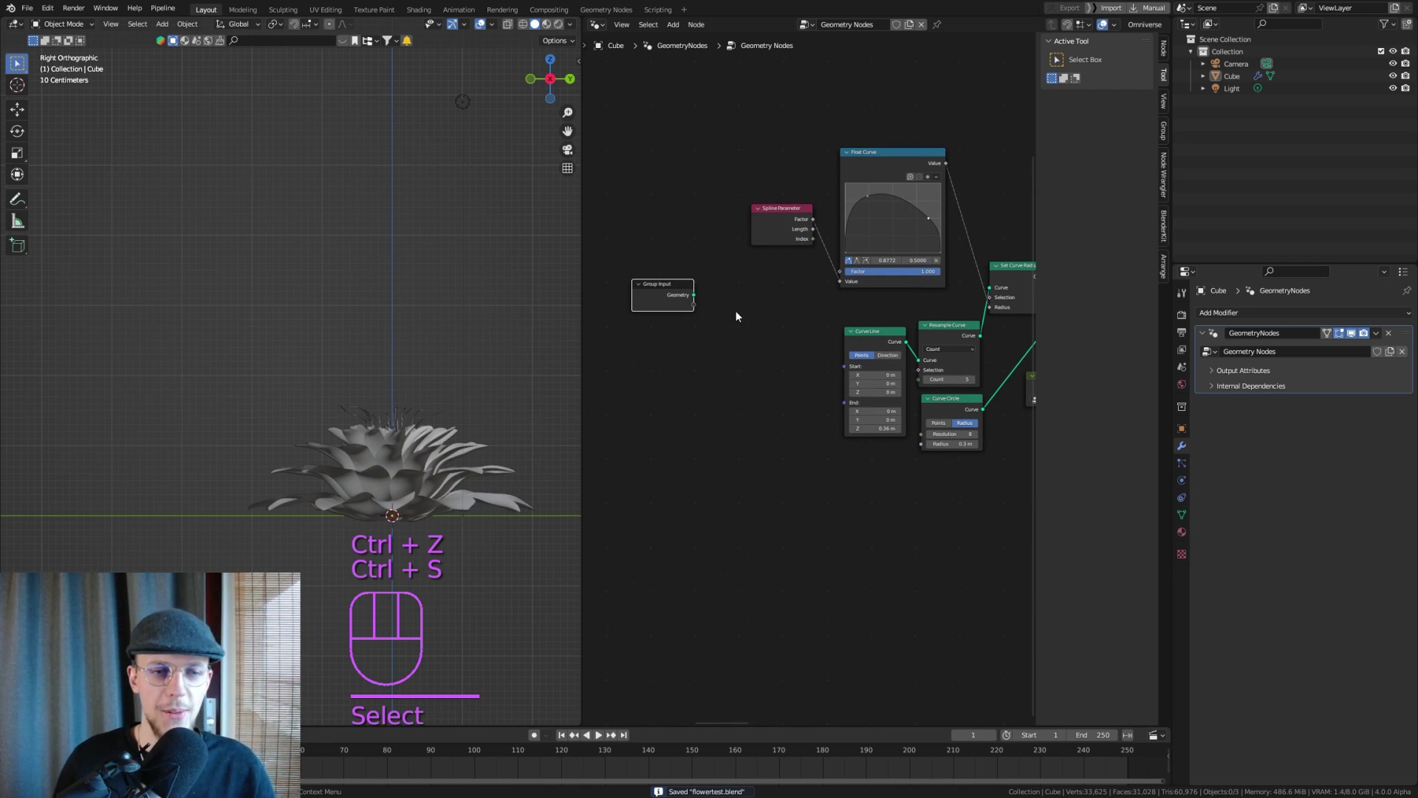
pyautogui.press('Delete')
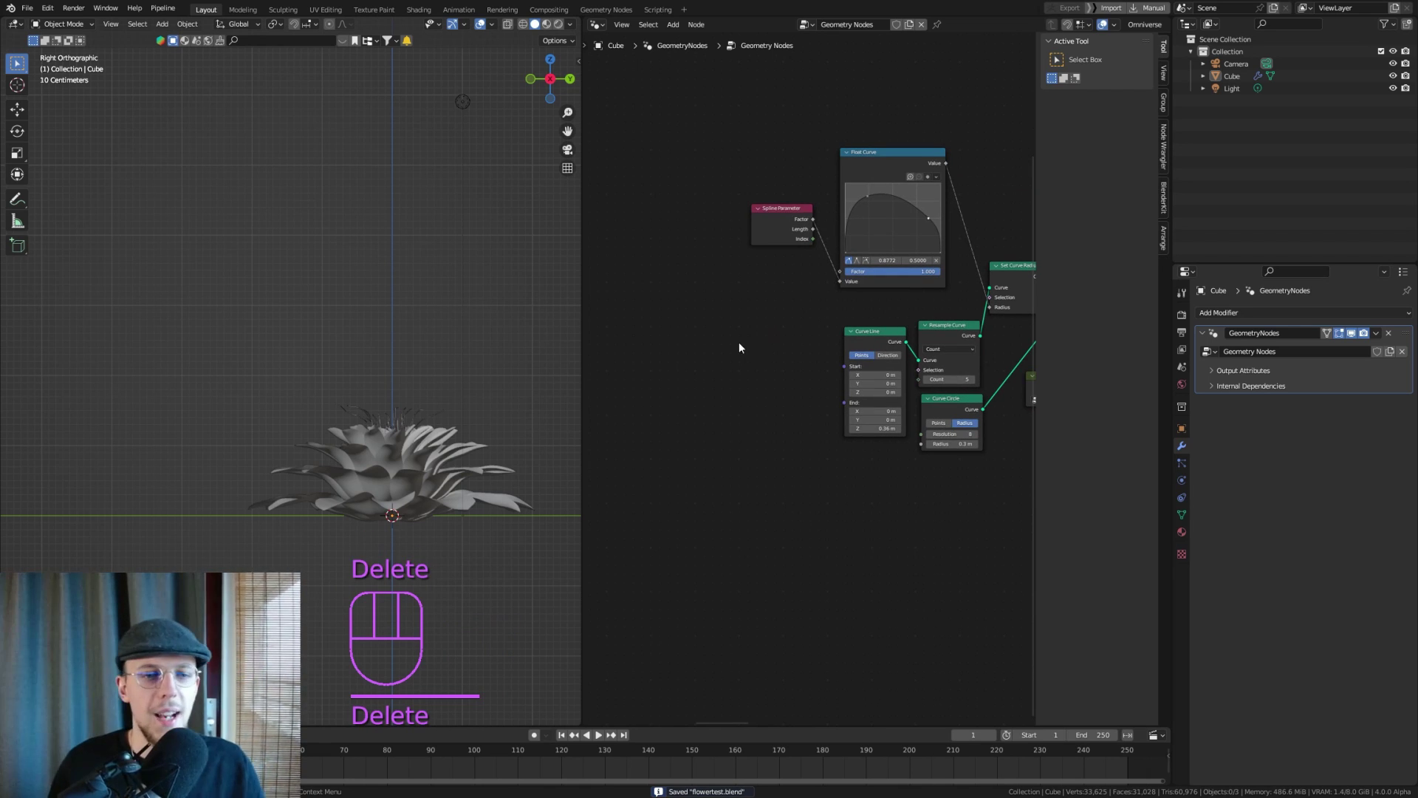
pyautogui.press('ctrl+s')
# Zoom out to the whole flower and bring up the Add menu for a new curve object
pyautogui.moveTo(370, 433); pyautogui.dragTo(302, 358)
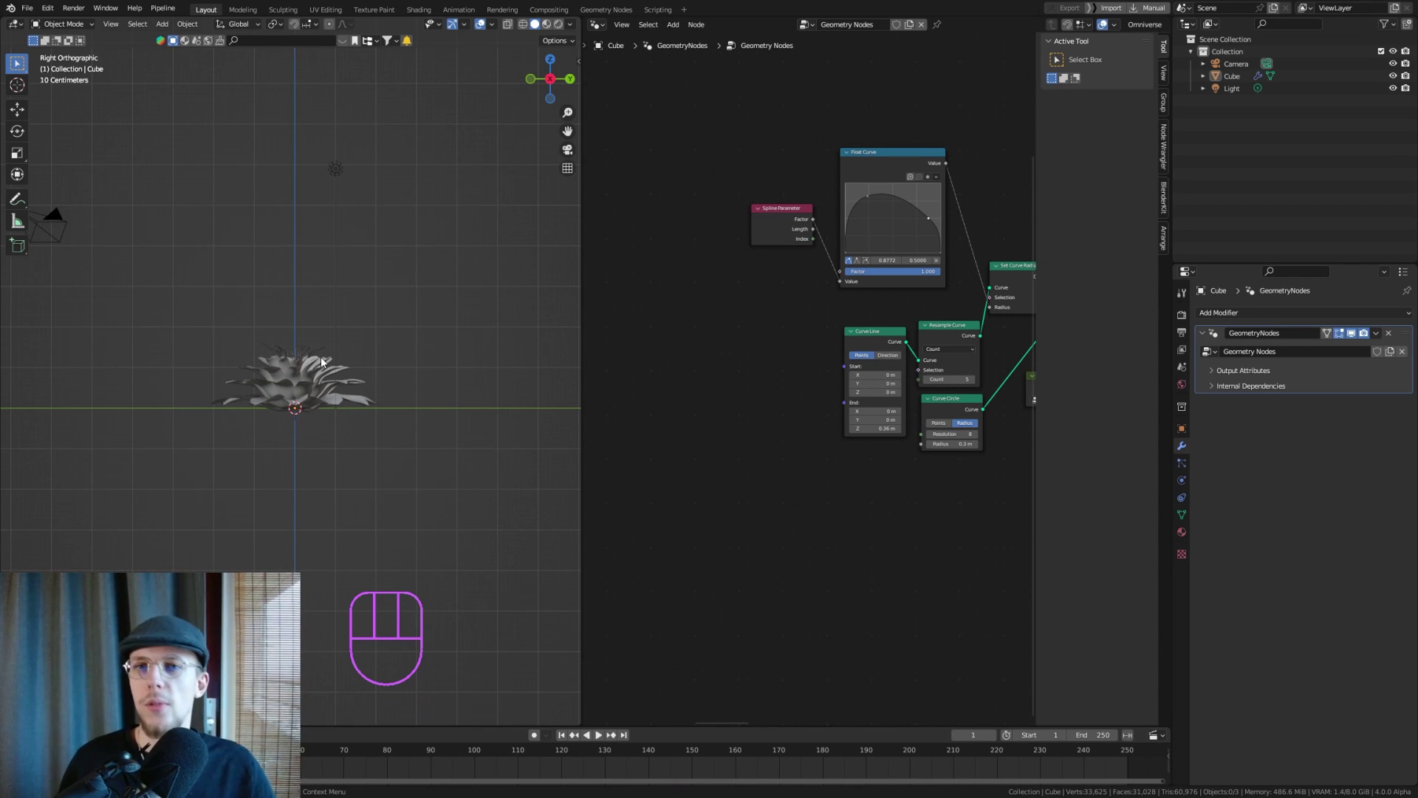
pyautogui.press('shift+a')
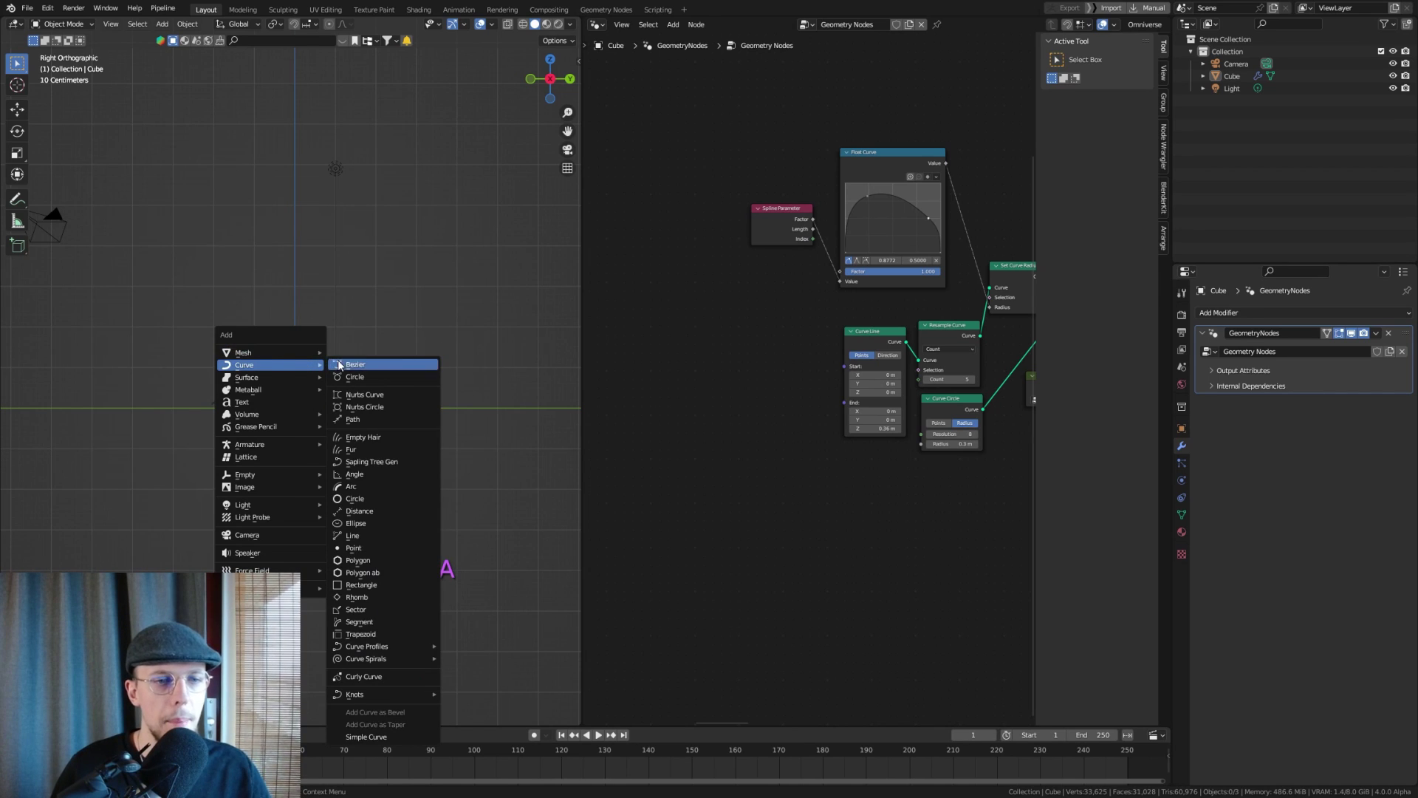
# Clear the new Bezier curve's default points and hand-draw an S-shaped stem rising from the base
pyautogui.press('Tab')
pyautogui.press('a')
pyautogui.press('Delete')
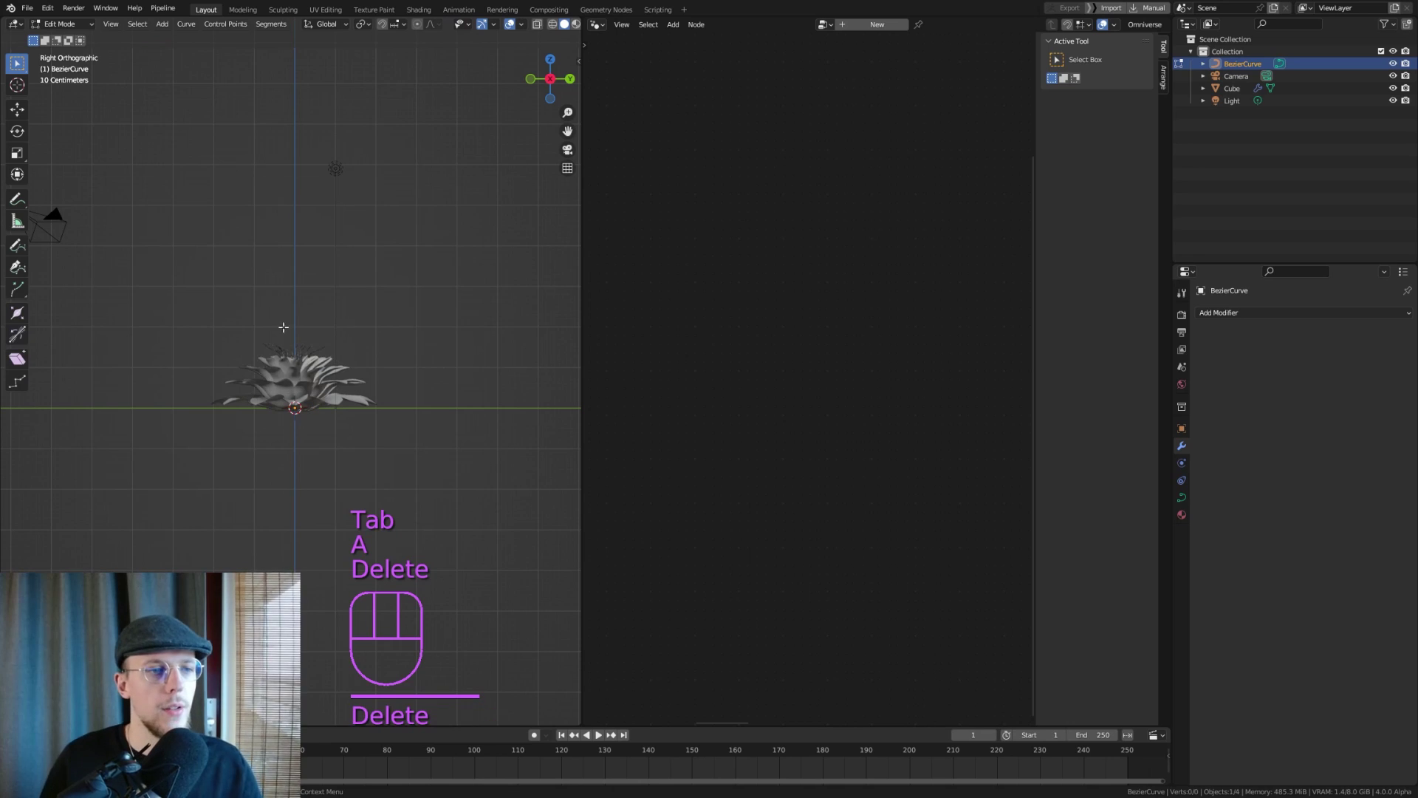
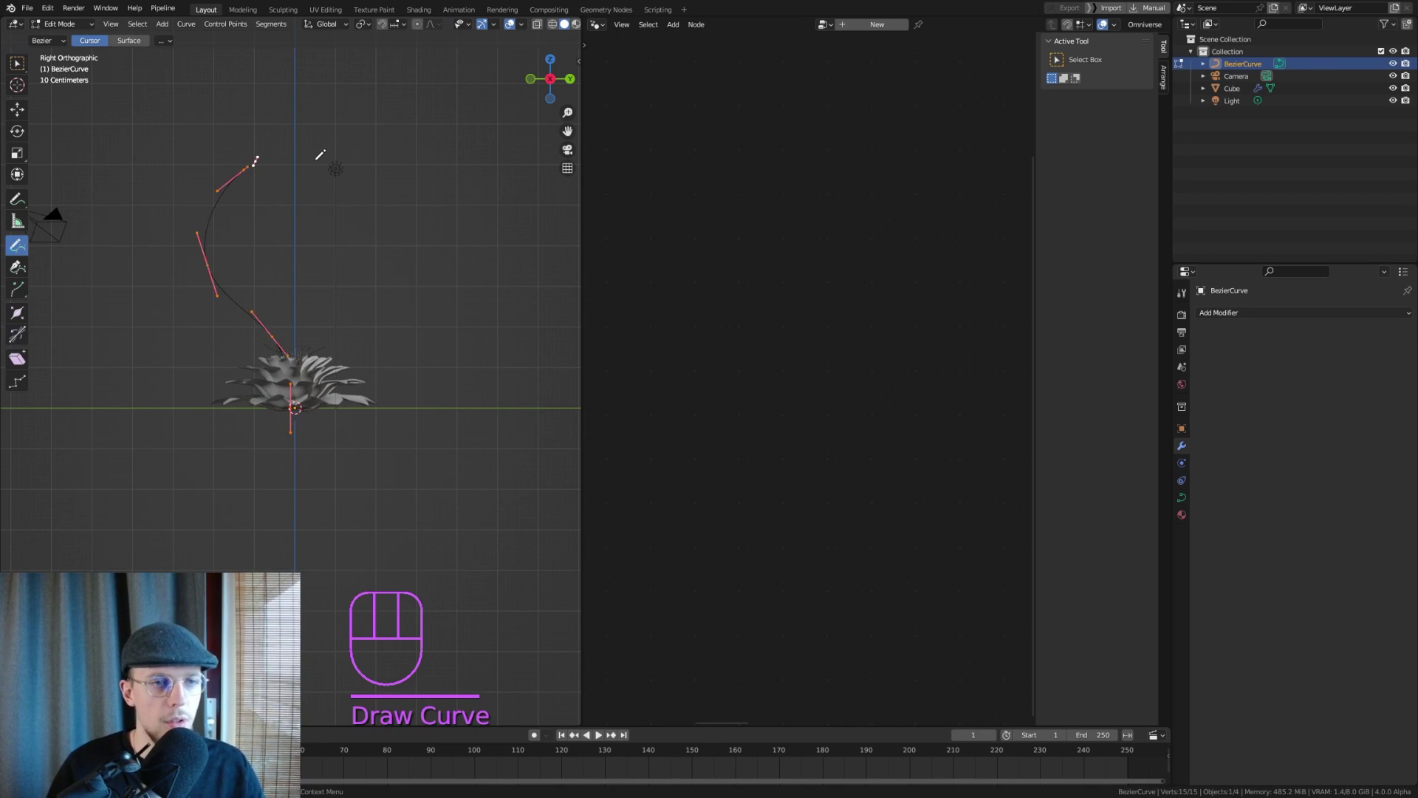
pyautogui.press('Tab')
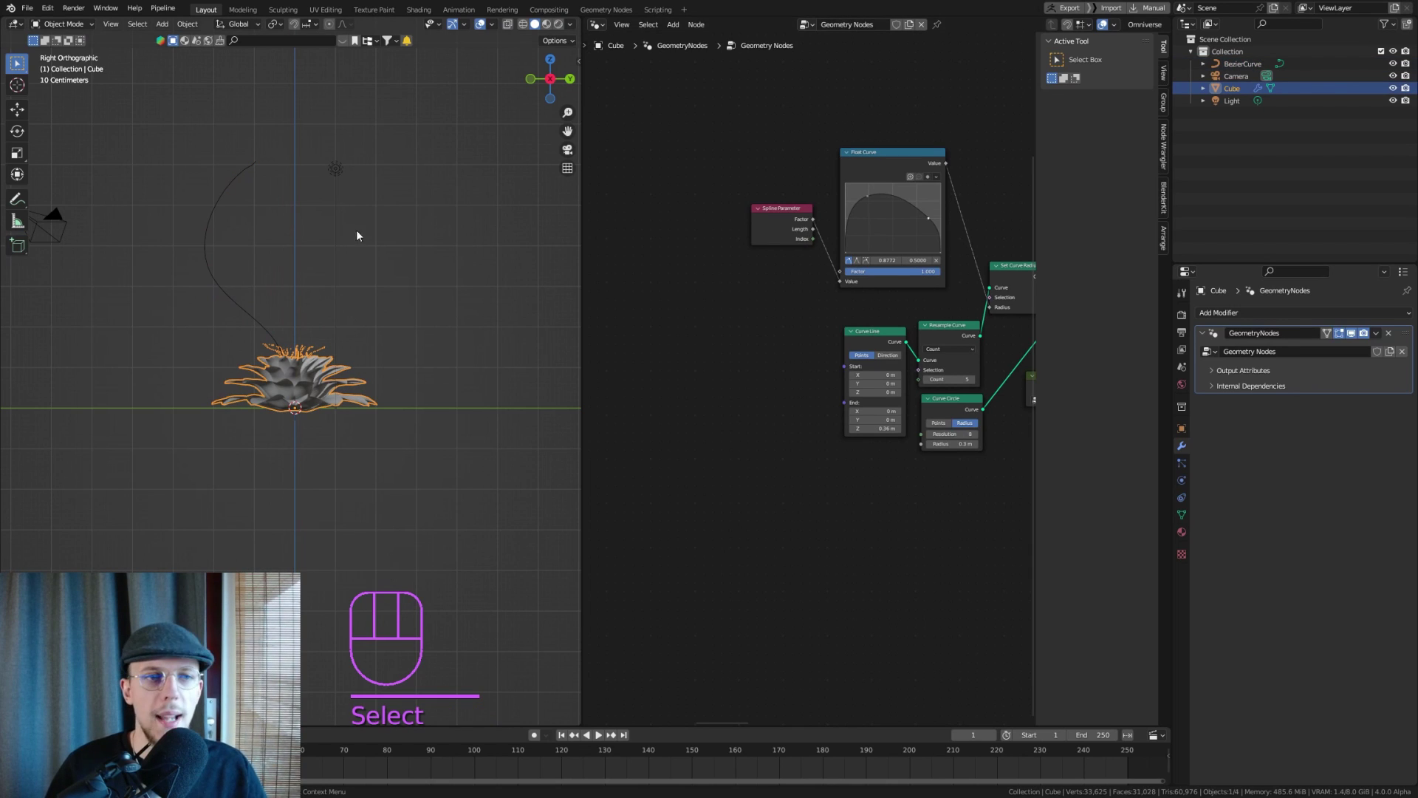
# Select the BezierCurve stem and give it a Geometry Nodes modifier using the shared flower node group
pyautogui.click(218, 208)
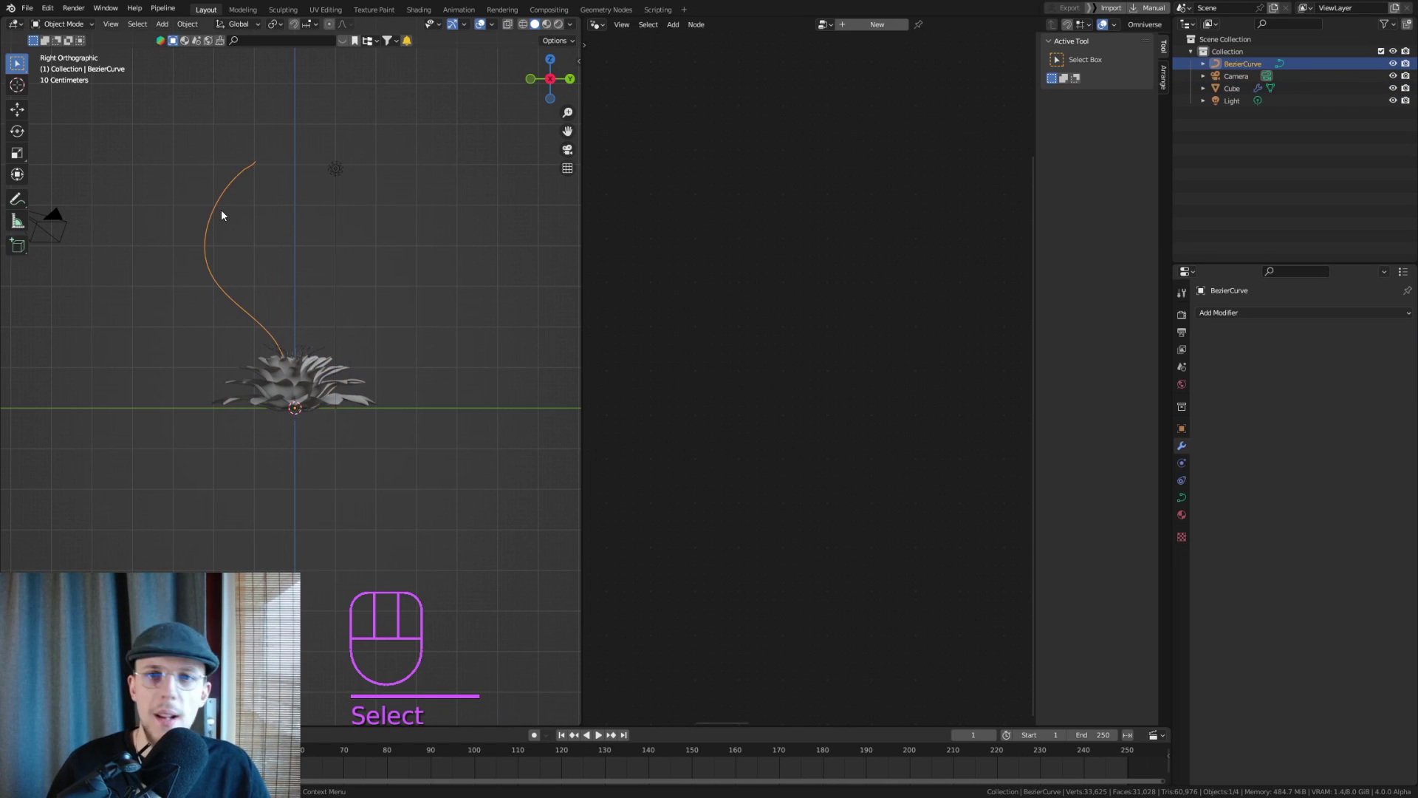
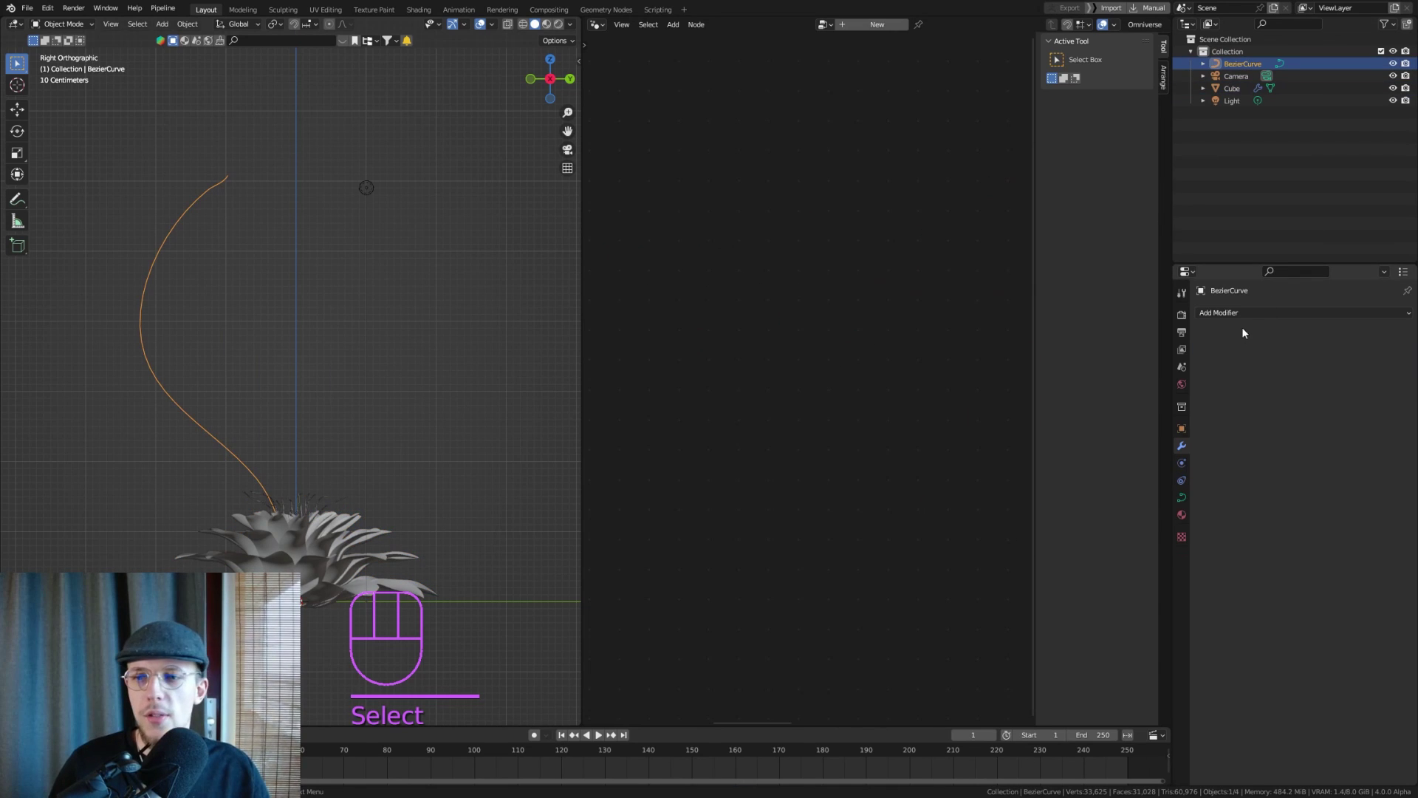
pyautogui.moveTo(1250, 320); pyautogui.dragTo(1218, 417)
pyautogui.moveTo(1213, 359); pyautogui.dragTo(1226, 376)
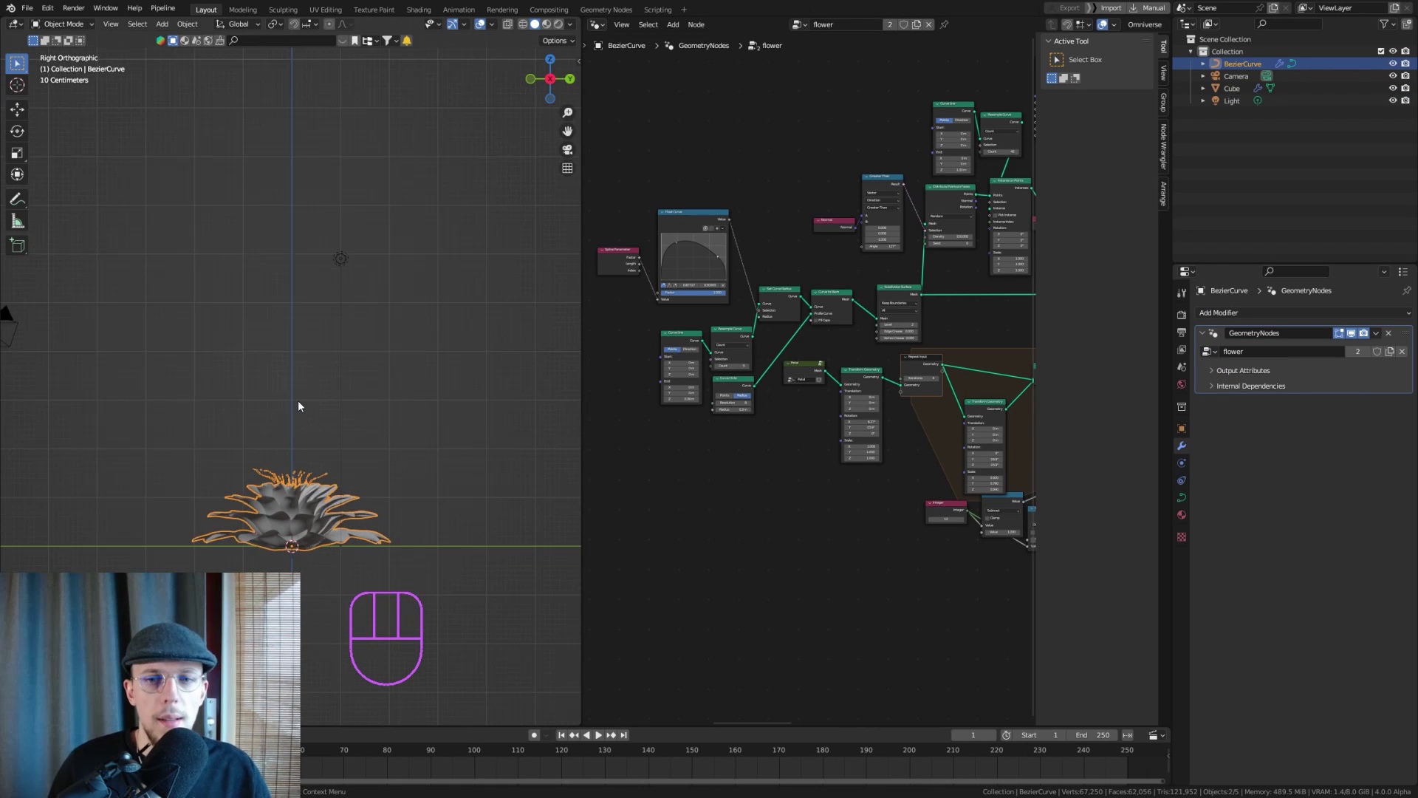
# Frame the whole node tree and group the flower-building nodes feeding Join Geometry
pyautogui.press('shift+a')
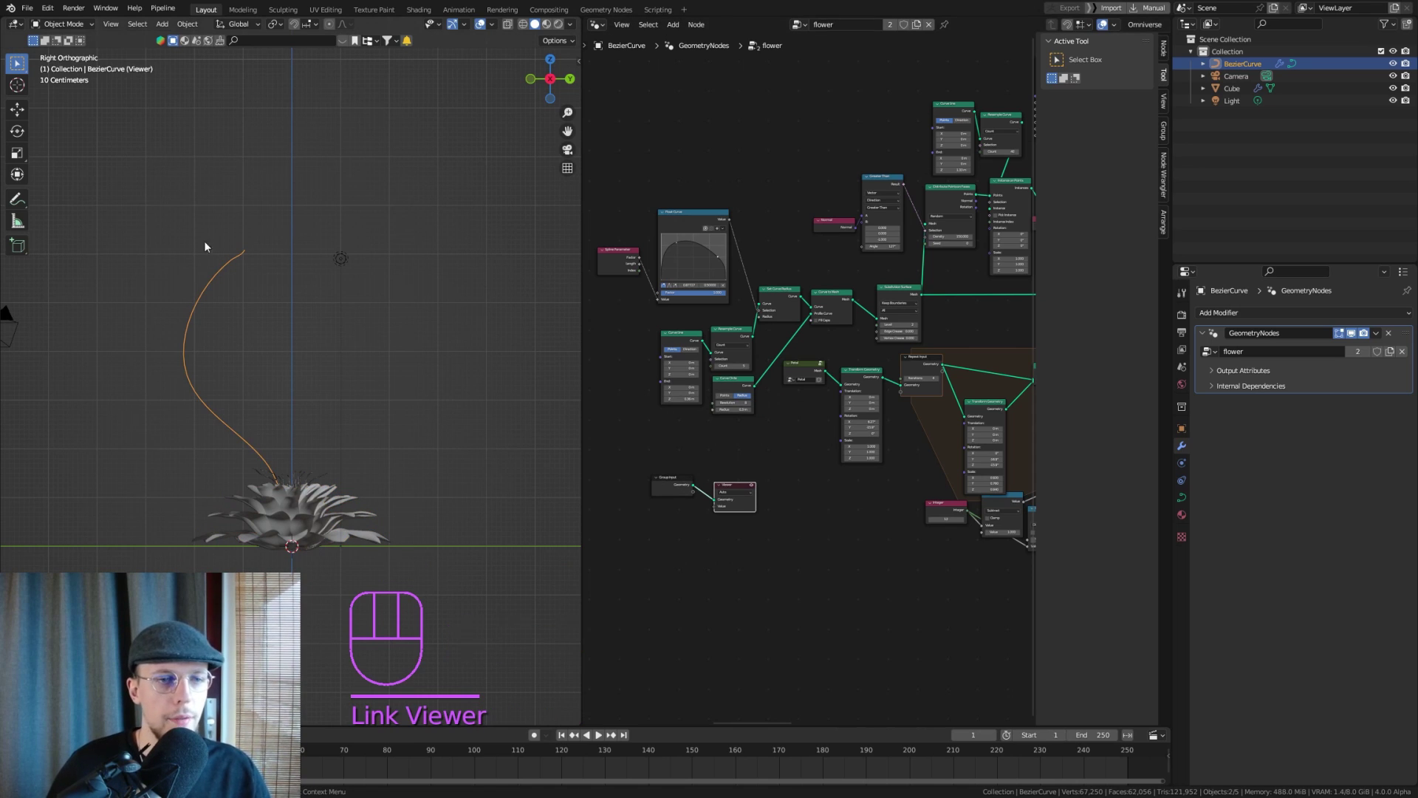
pyautogui.click(746, 486)
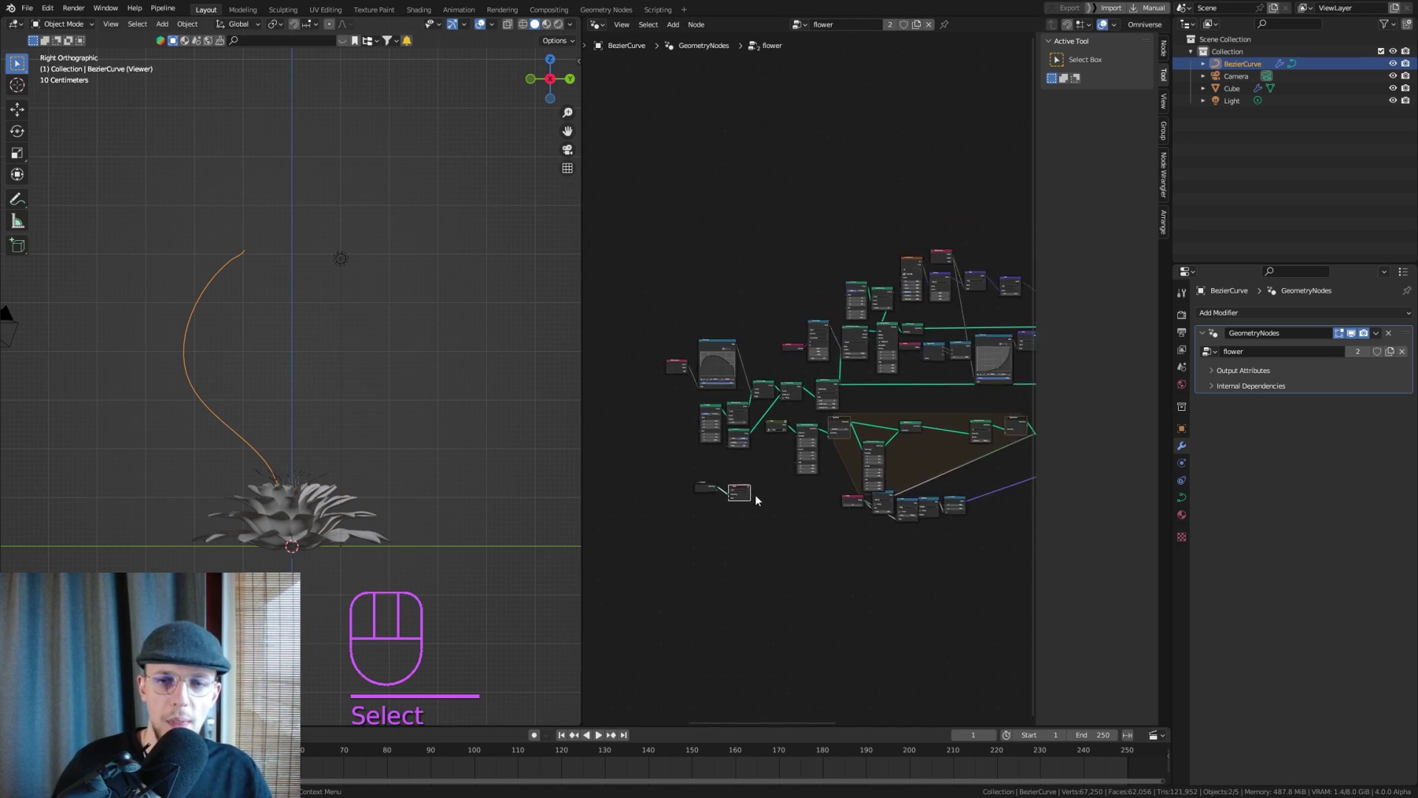
pyautogui.moveTo(756, 509); pyautogui.dragTo(713, 476)
pyautogui.middleClick(869, 467)
pyautogui.press('g')
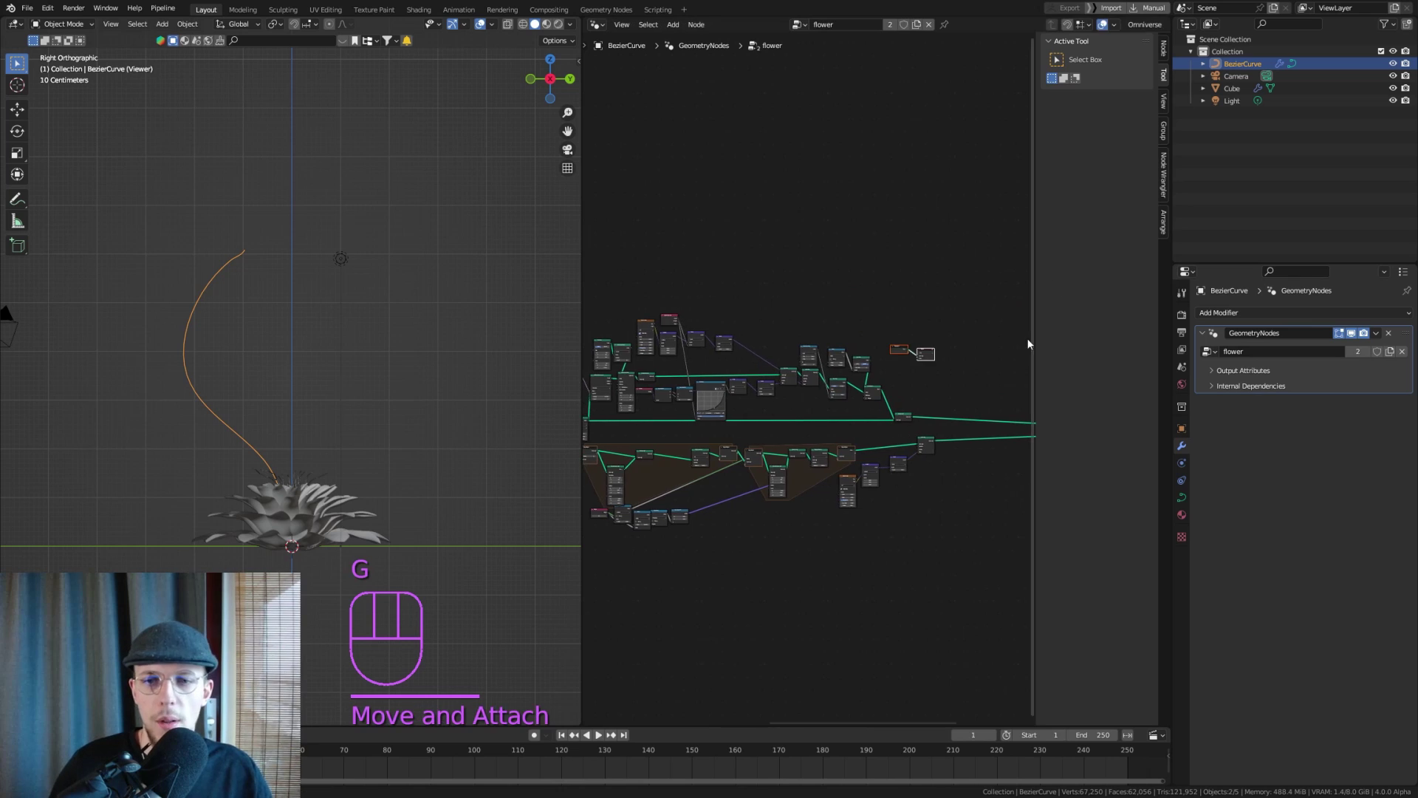
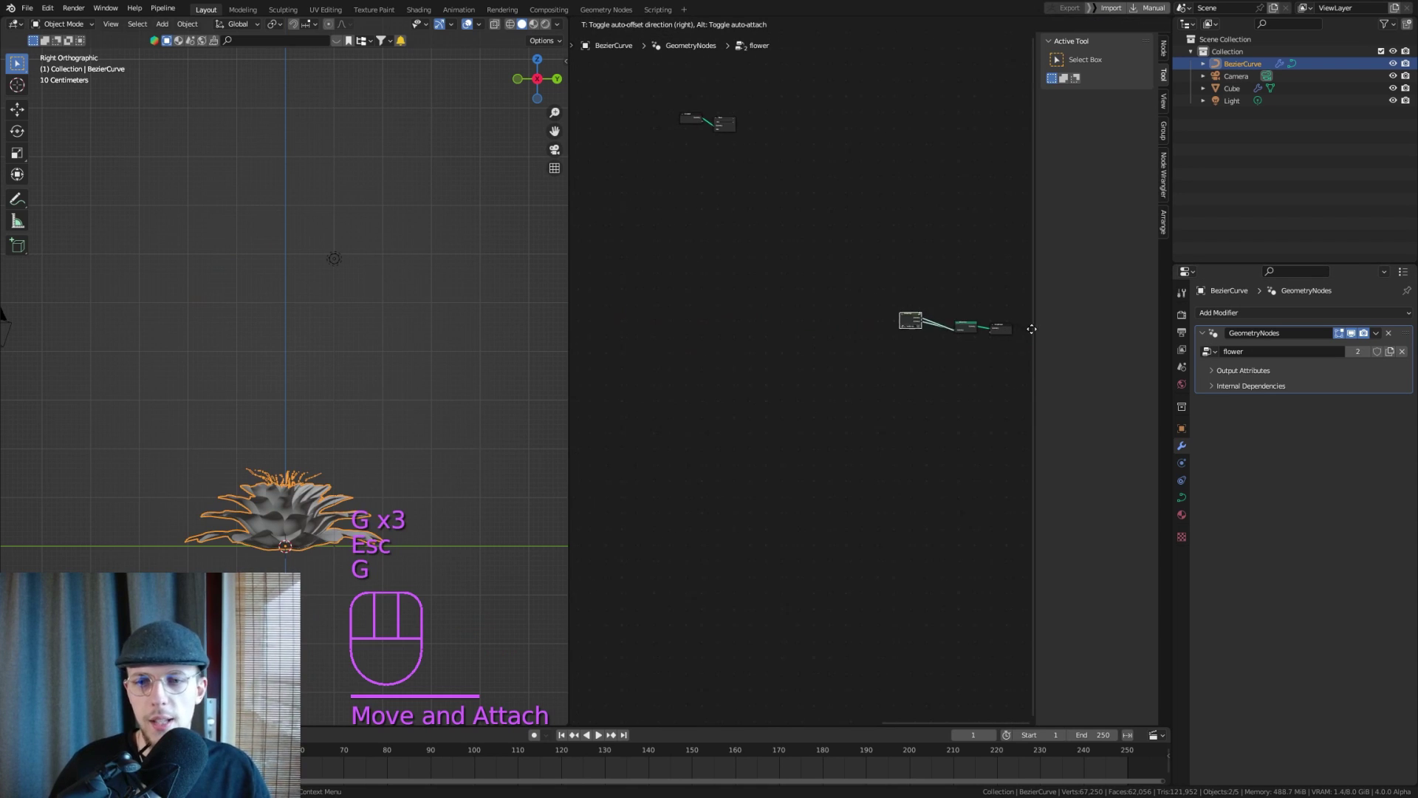
# Rename the new node group 'flowerhead' and save the file
pyautogui.press('g')
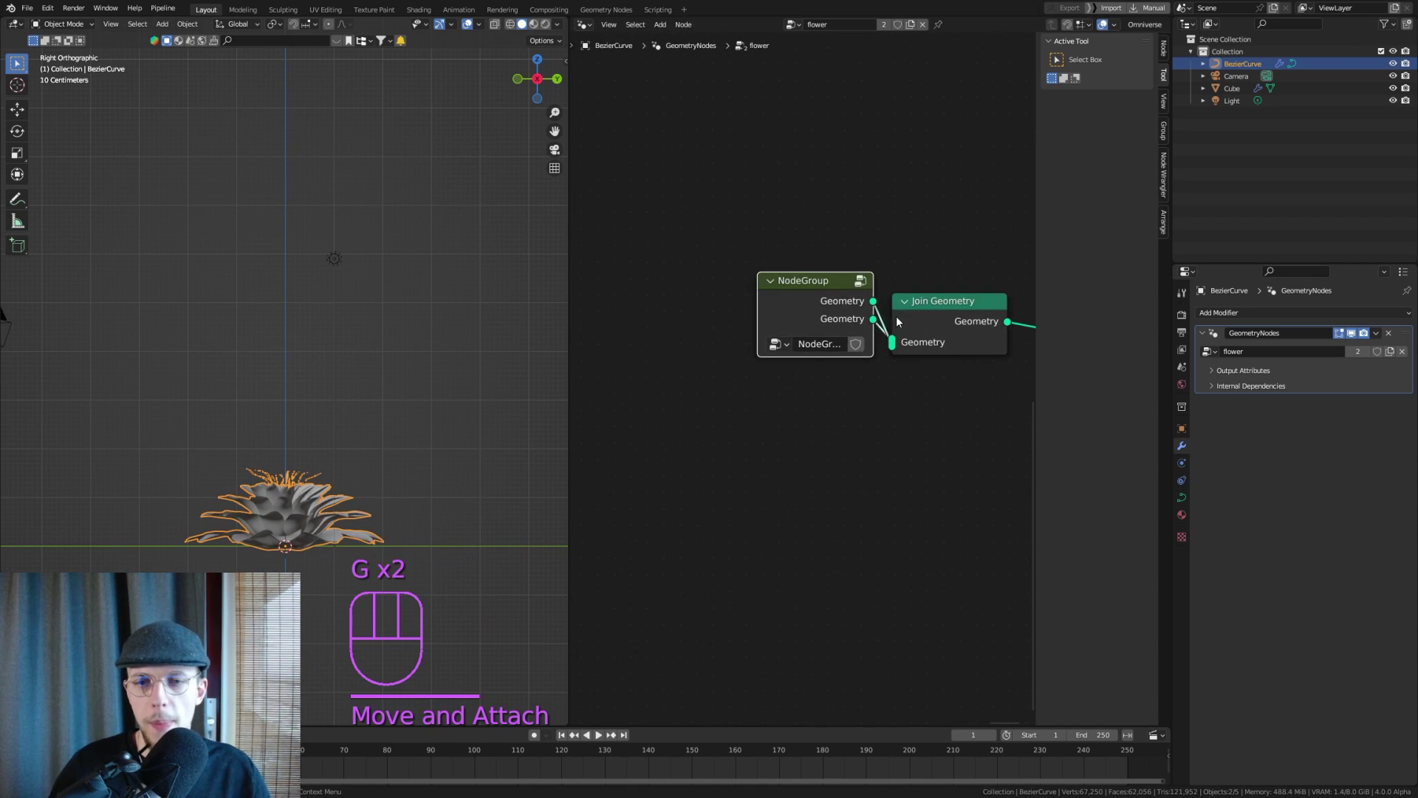
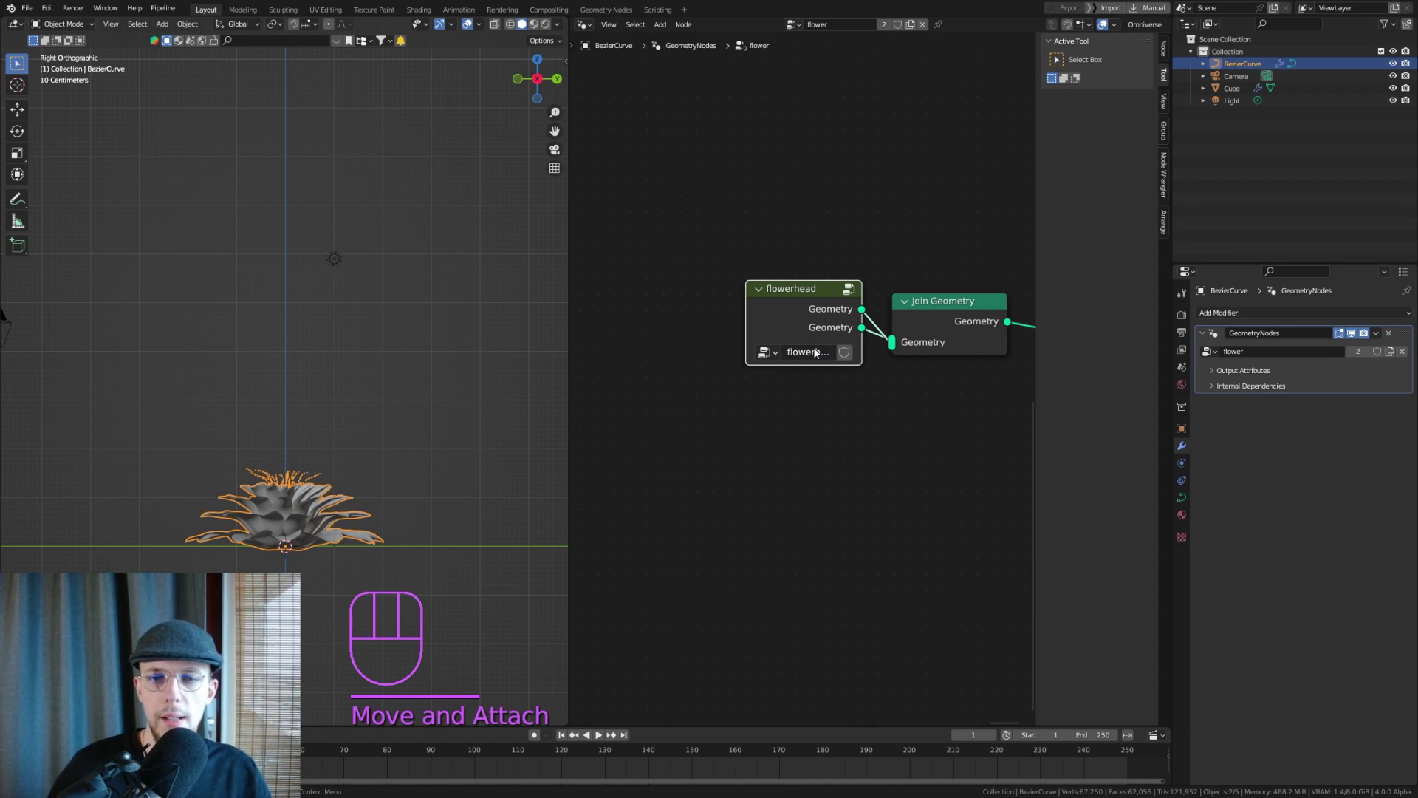
pyautogui.press('ctrl+s')
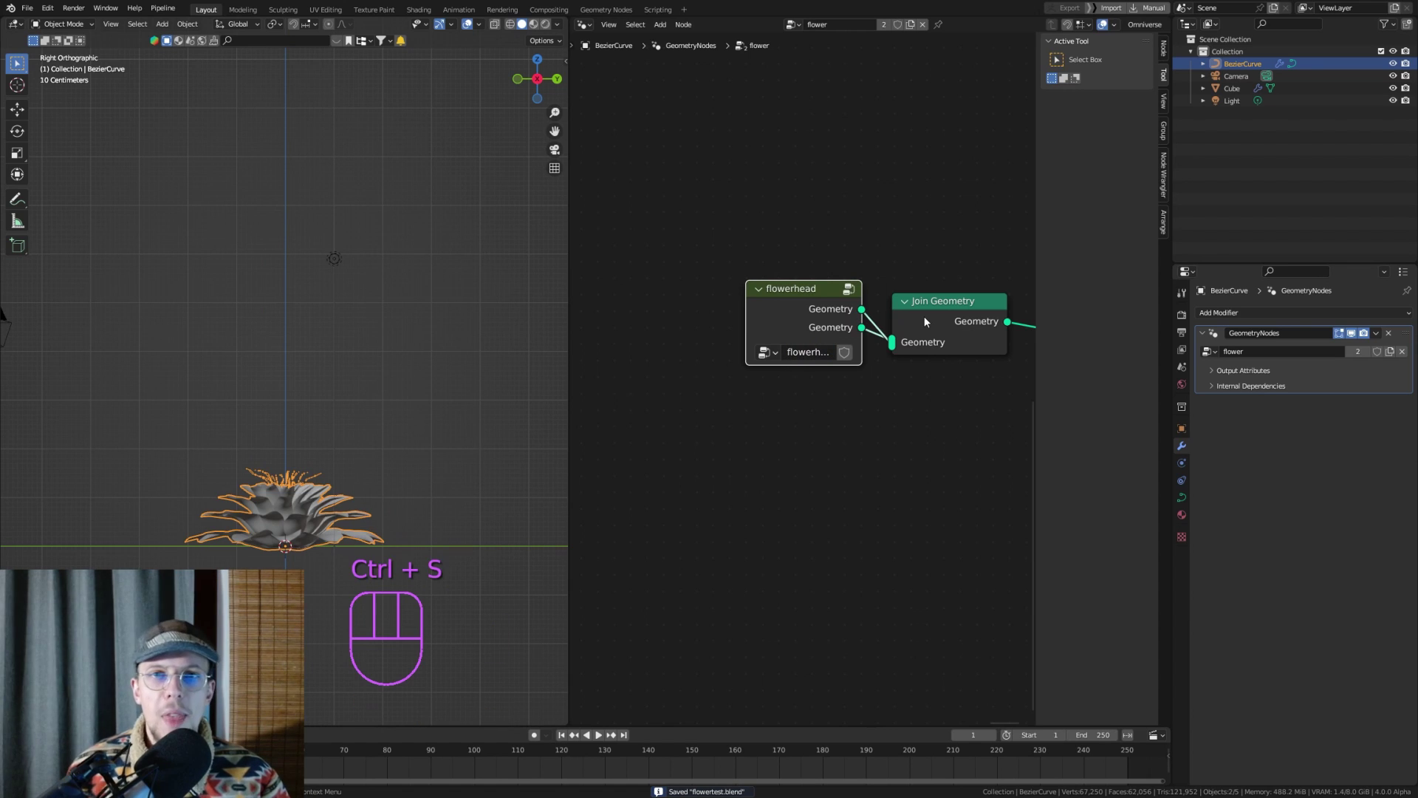